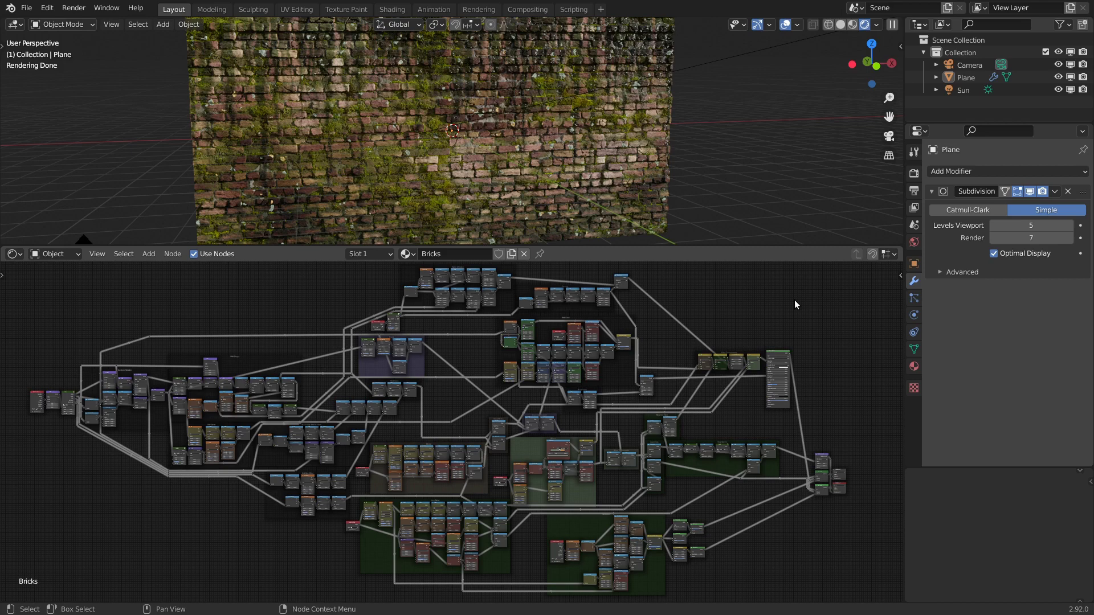
- Inspect the sun lamp in the viewport, rotating it and toggling hide/unhide
scroll("down", 3)
middle_click(478, 160)
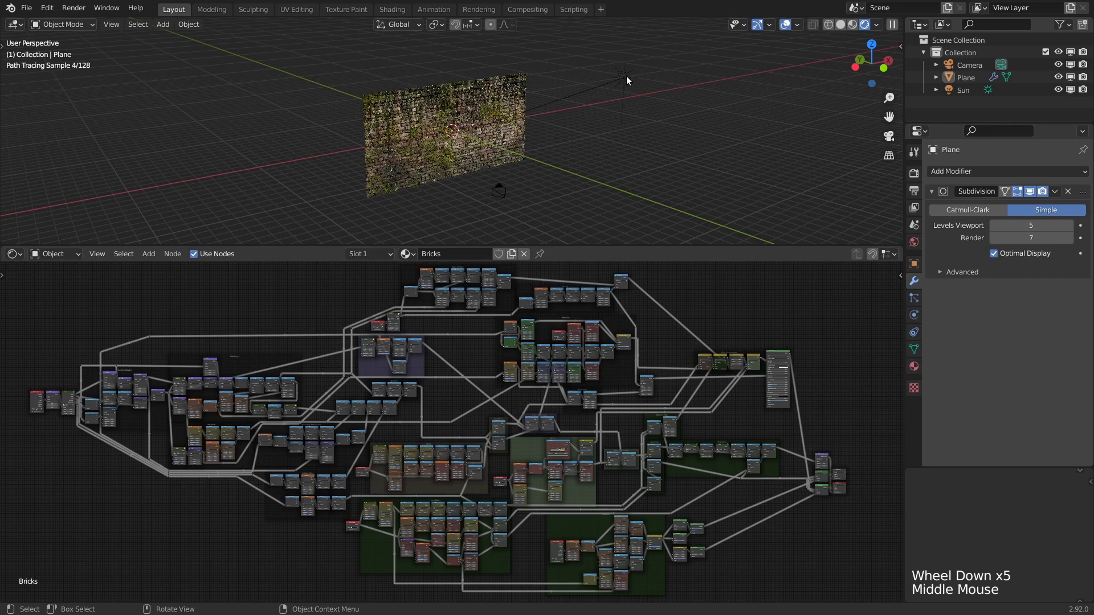
left_click(626, 82)
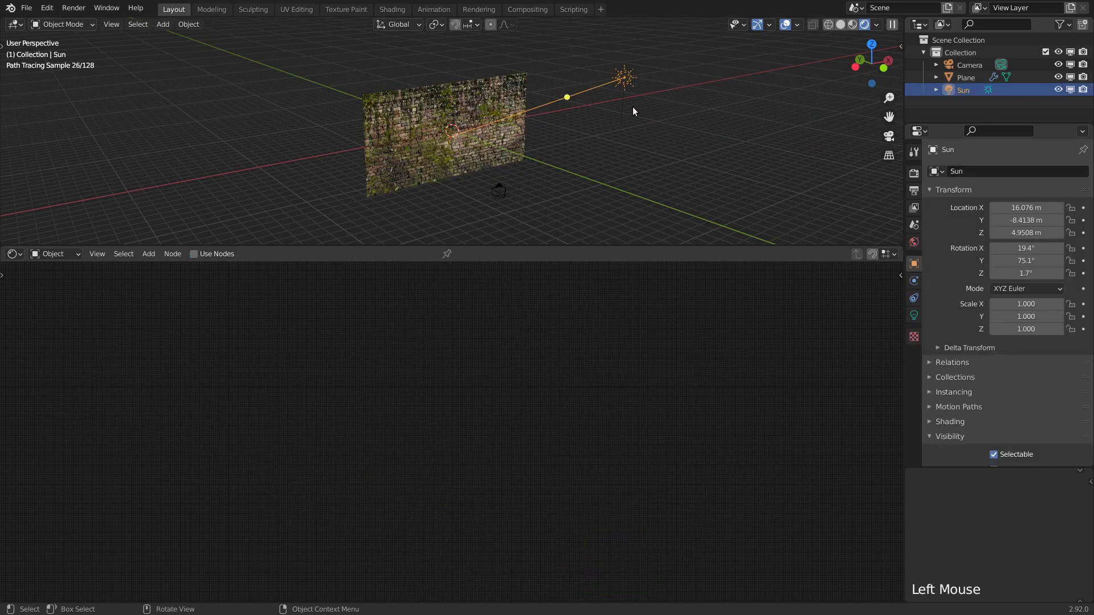
key("r")
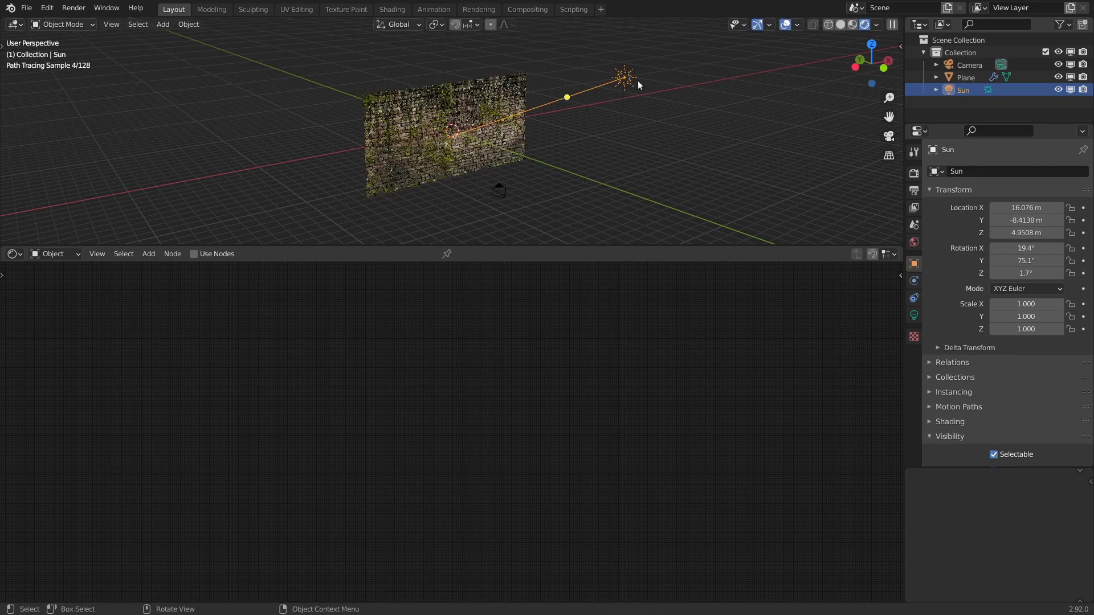
key("h")
key("alt+h")
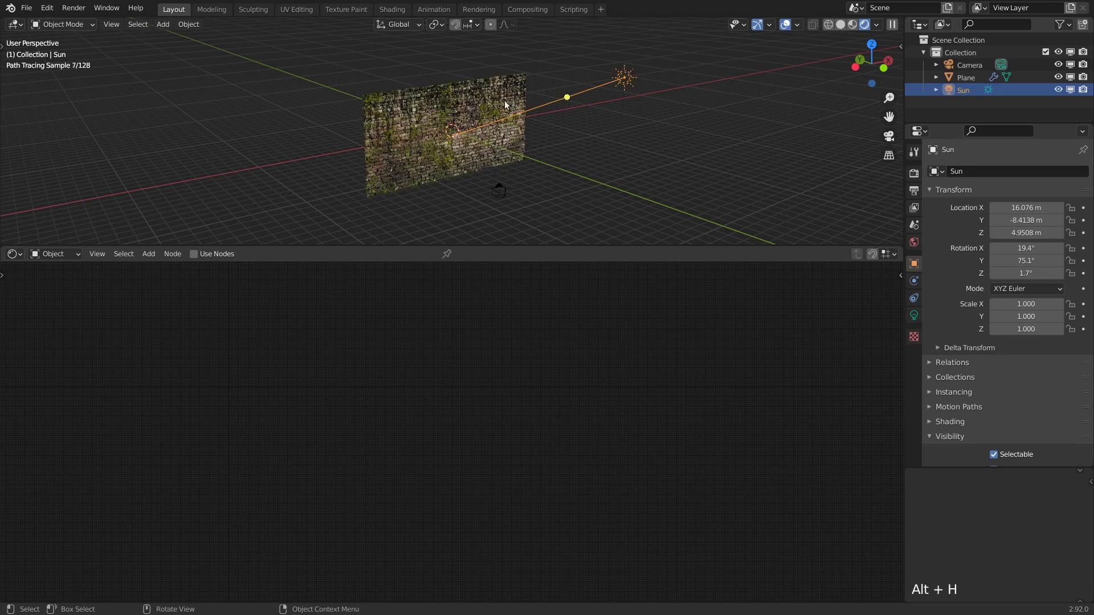
- Select the brick wall plane again and bring it up close in the viewport
left_click(495, 104)
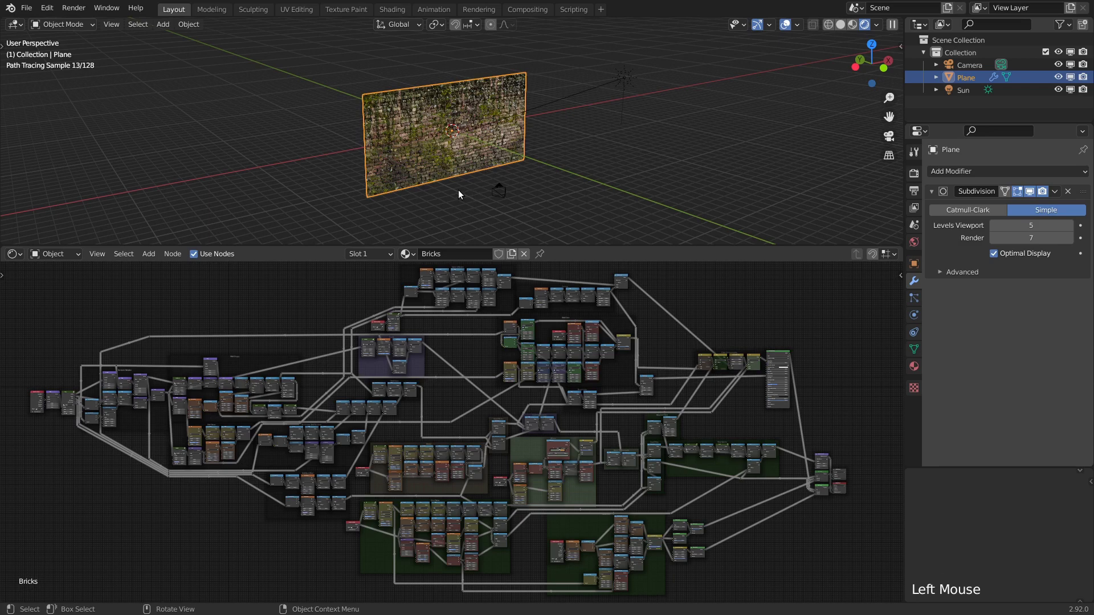
scroll("up", 3)
middle_click(528, 209)
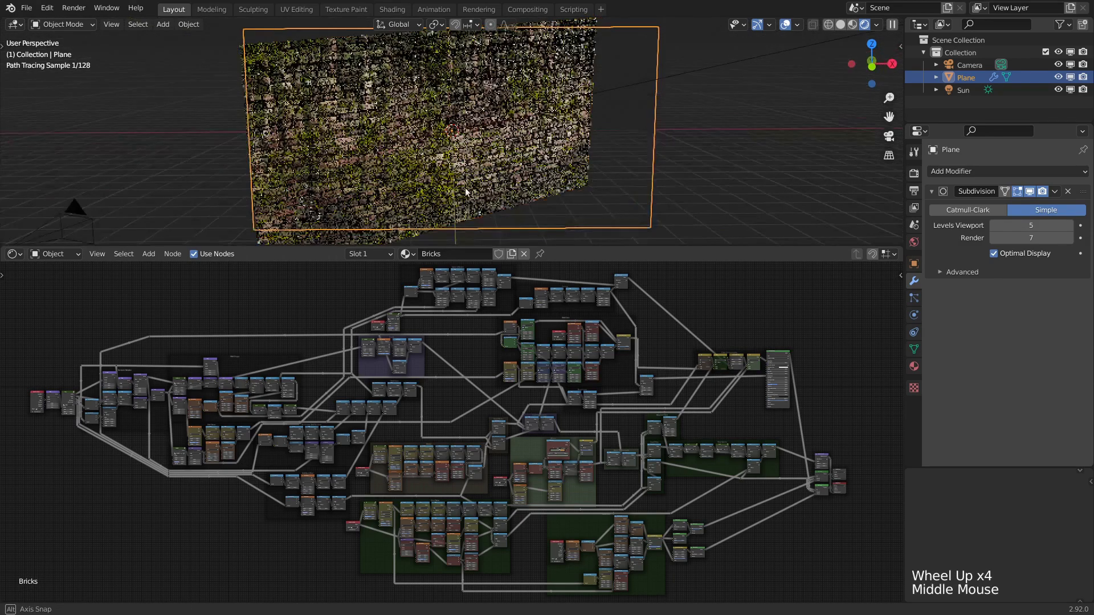
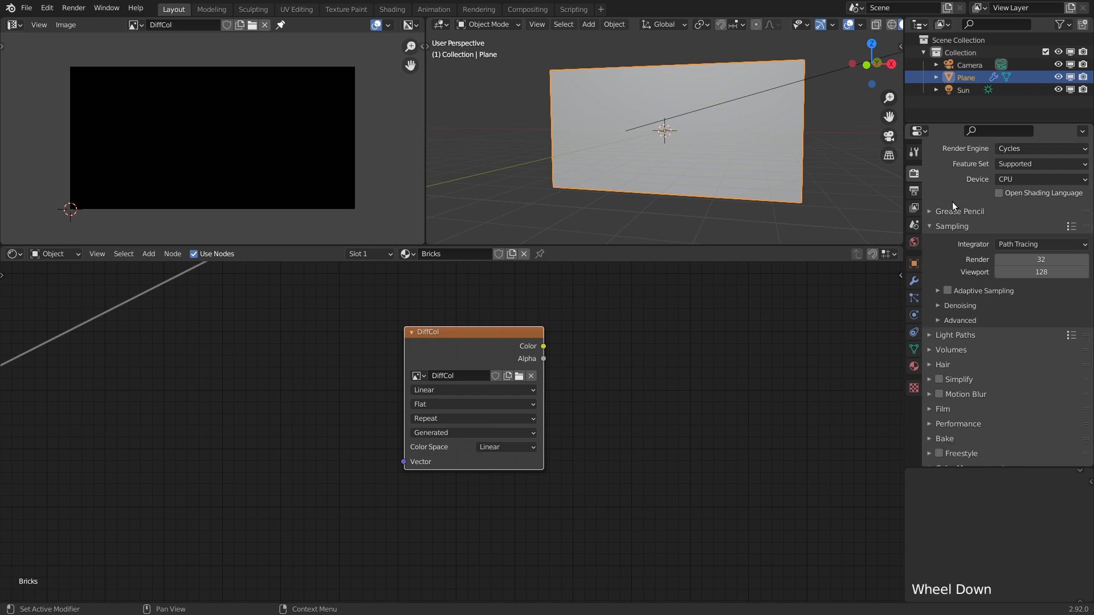
- Set Bake Type to Diffuse with Direct and Indirect lighting excluded, and reveal the Output options
scroll("down", 3)
left_click(928, 355)
scroll("down", 3)
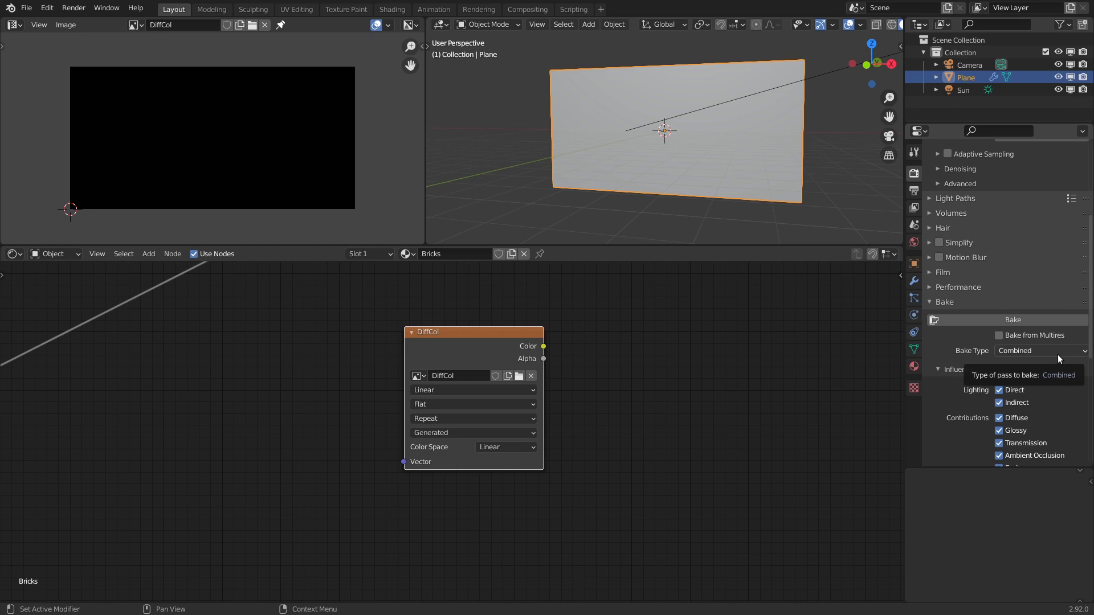
left_click(1060, 360)
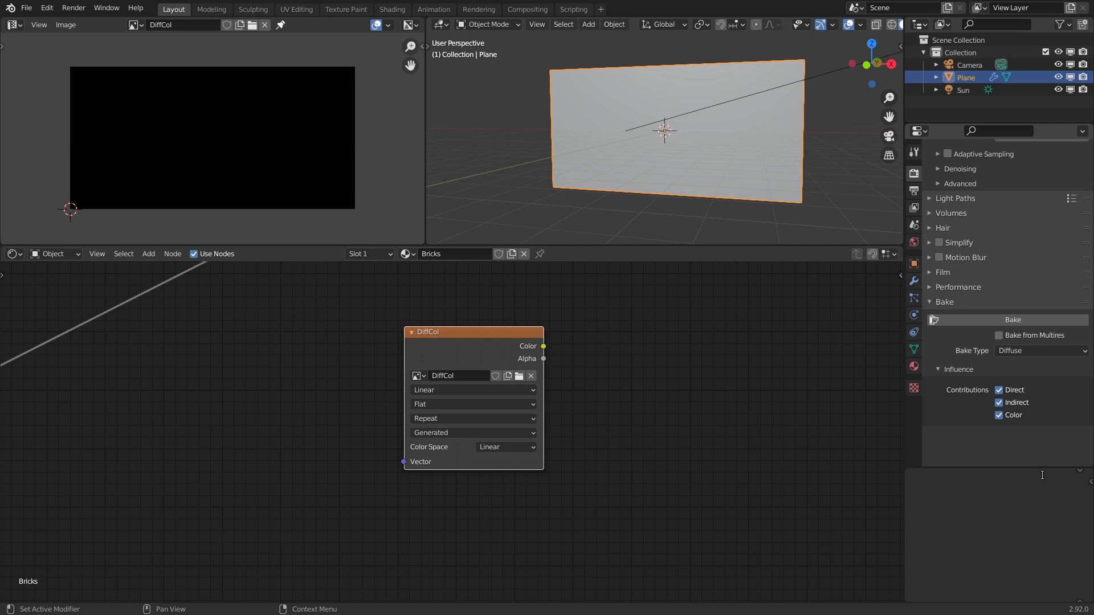
left_click(1003, 393)
left_click(1001, 405)
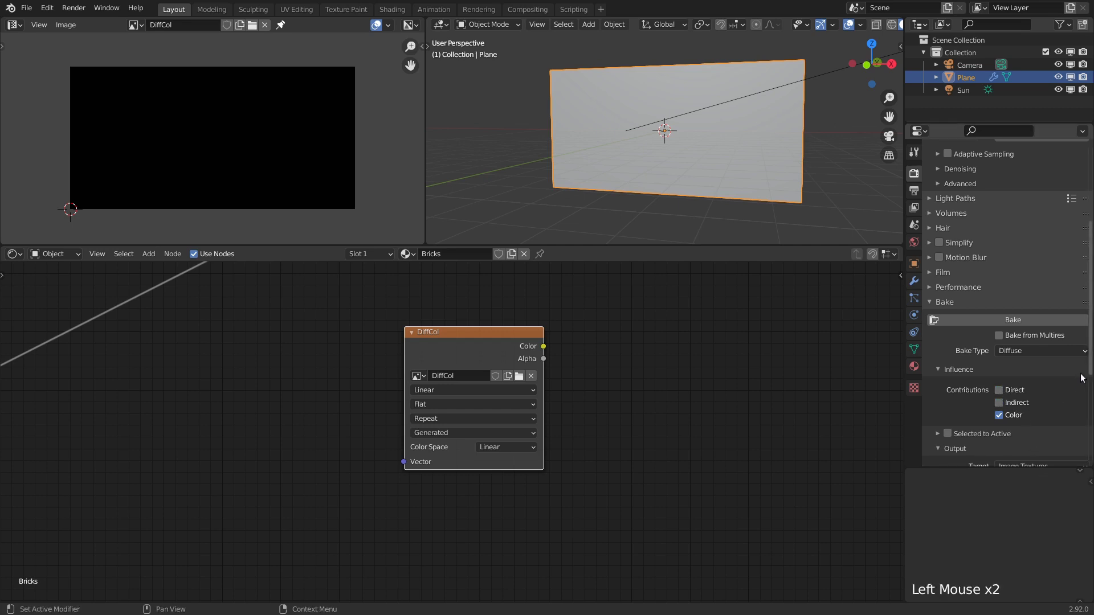
left_click(1070, 355)
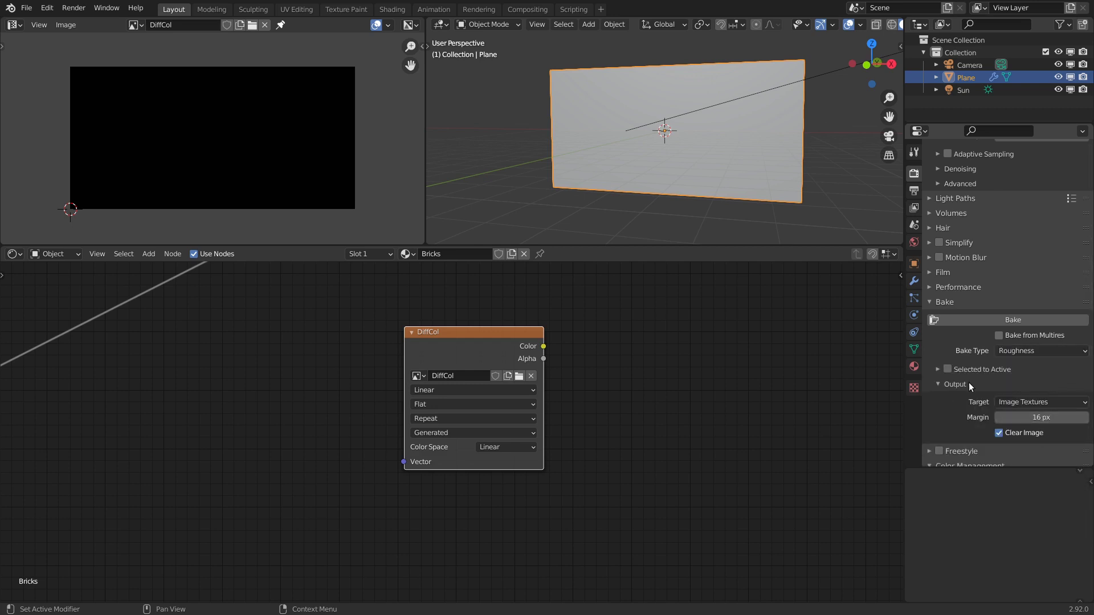
- Navigate the node graph to the Moss Volume and Material Output nodes
scroll("down", 3)
middle_click(574, 367)
scroll("down", 3)
middle_click(602, 446)
scroll("down", 3)
middle_click(662, 132)
scroll("up", 3)
middle_click(480, 341)
scroll("up", 3)
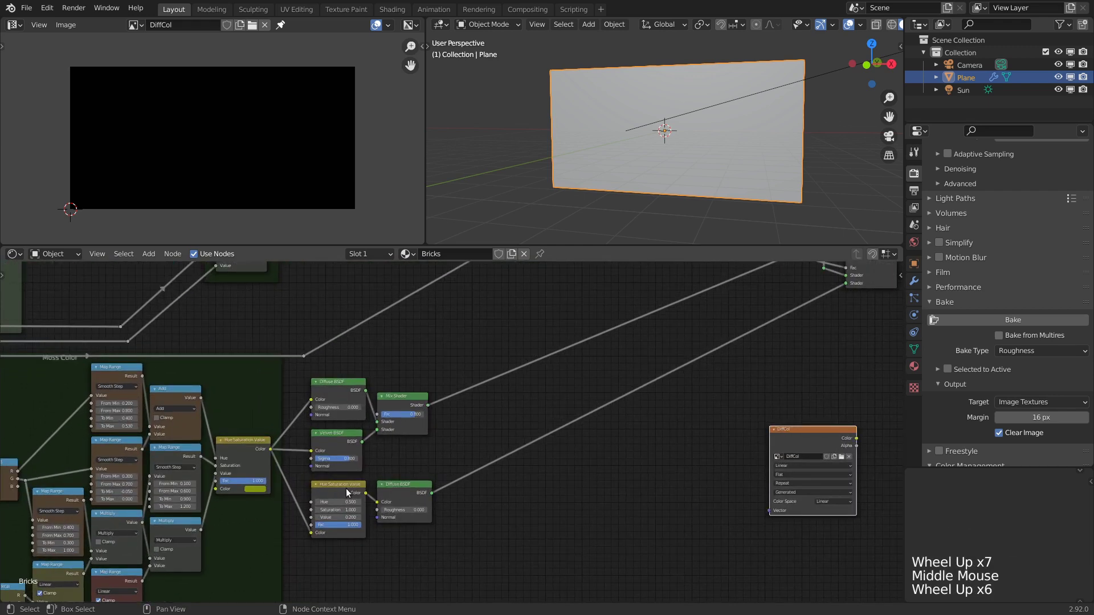
scroll("down", 3)
middle_click(592, 473)
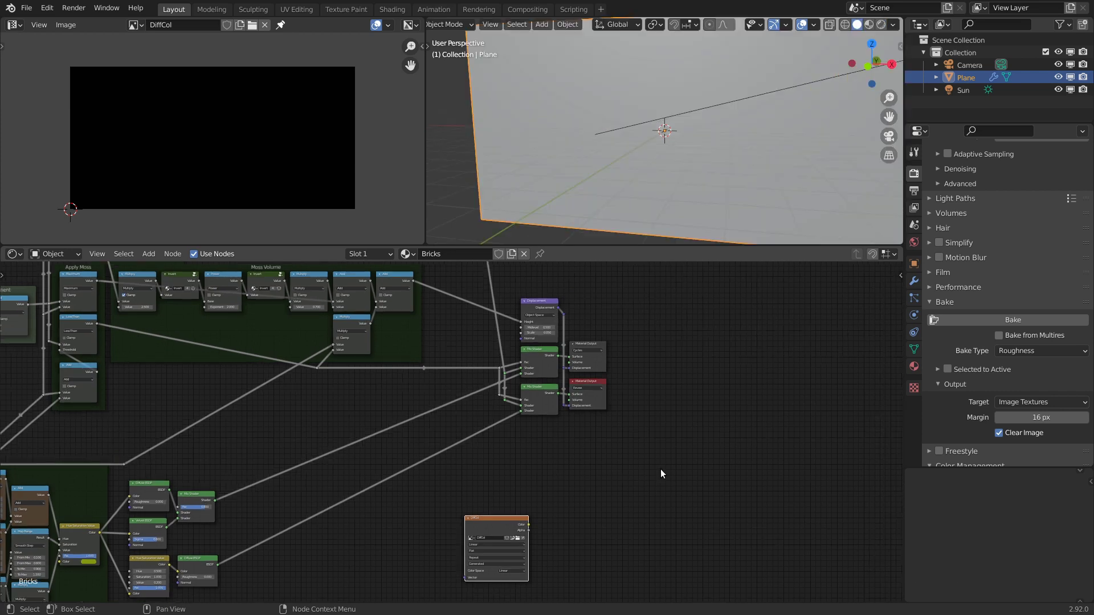
scroll("up", 3)
middle_click(569, 427)
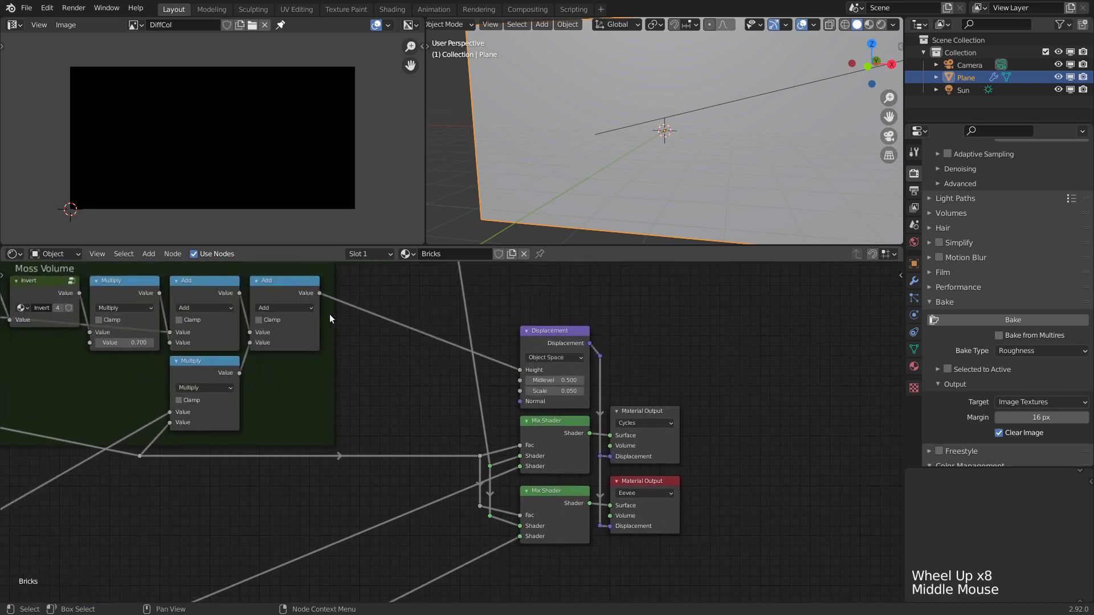
- Feed the mask nodes into the Surface output so the black-and-white brick mask shows on the wall
left_click(324, 298)
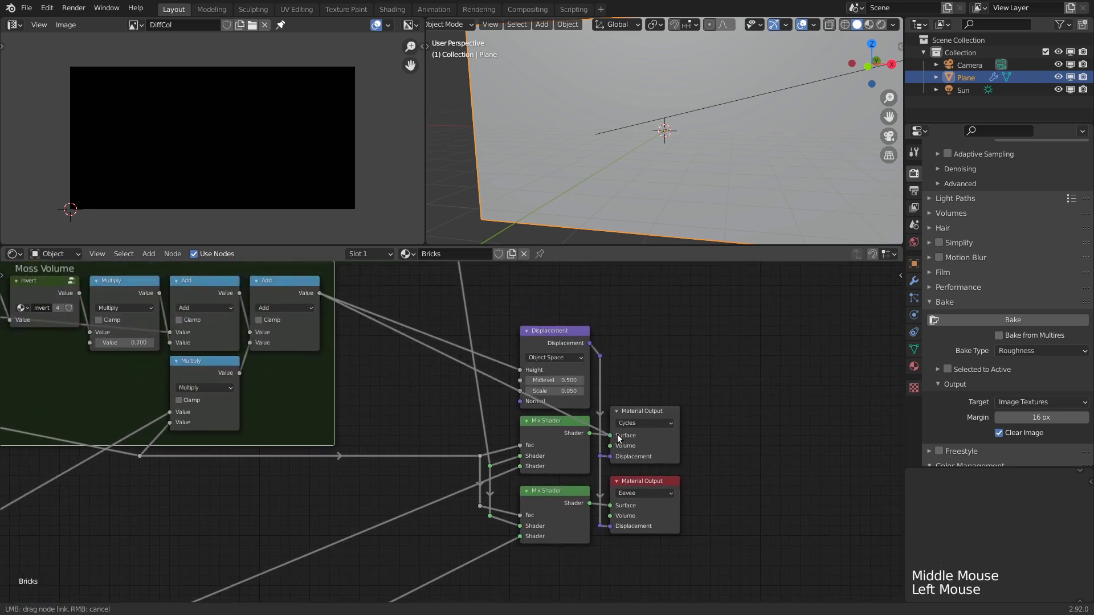
left_click(885, 29)
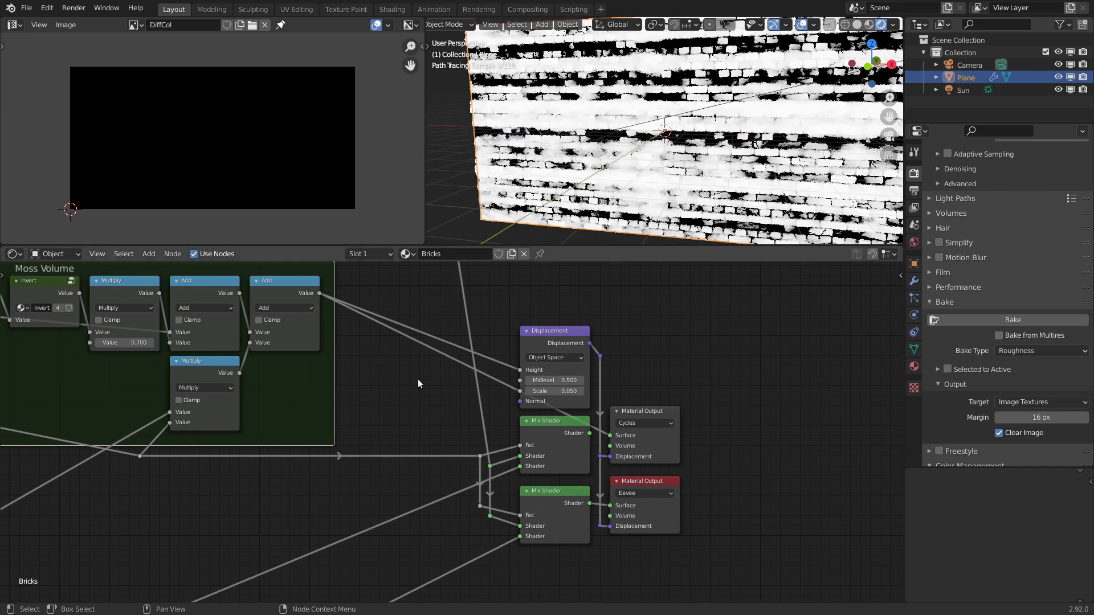
scroll("down", 3)
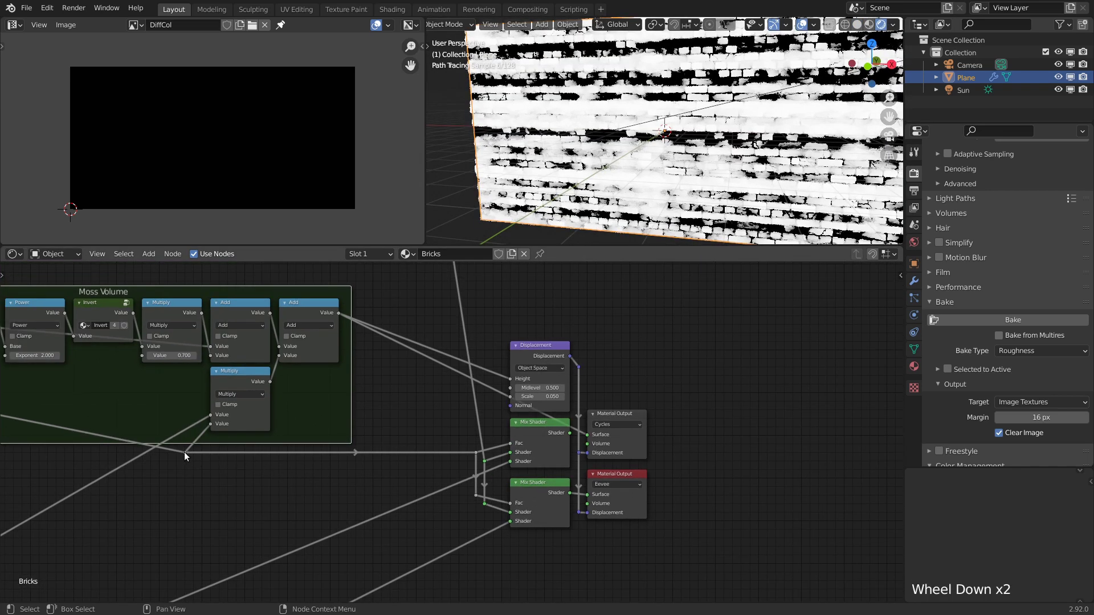
left_click(189, 457)
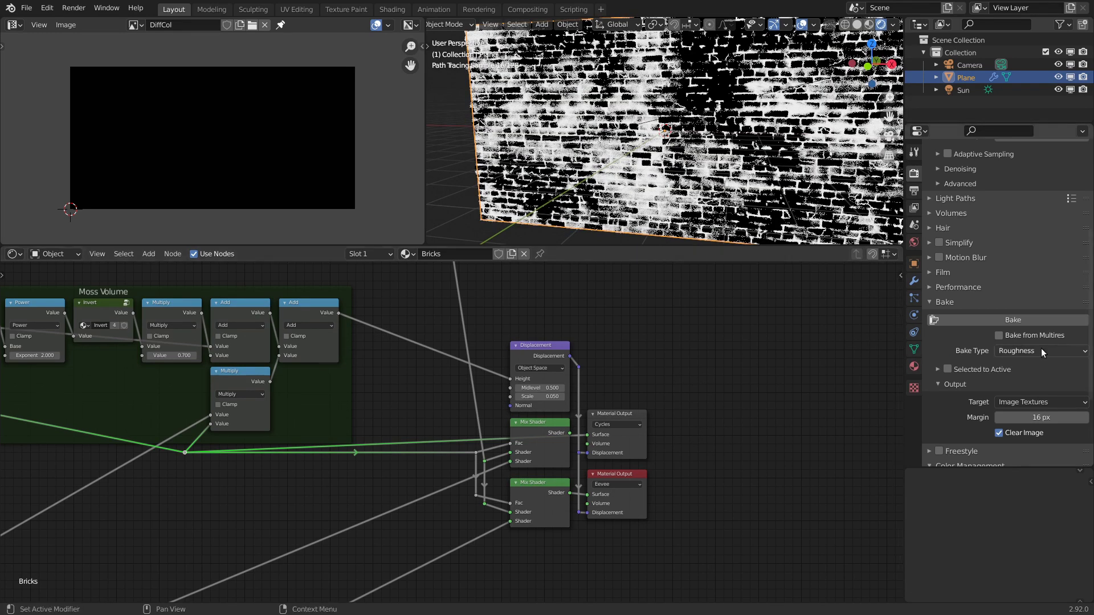
- Set the Bake Type to Emit and return to the output nodes
left_click(1046, 353)
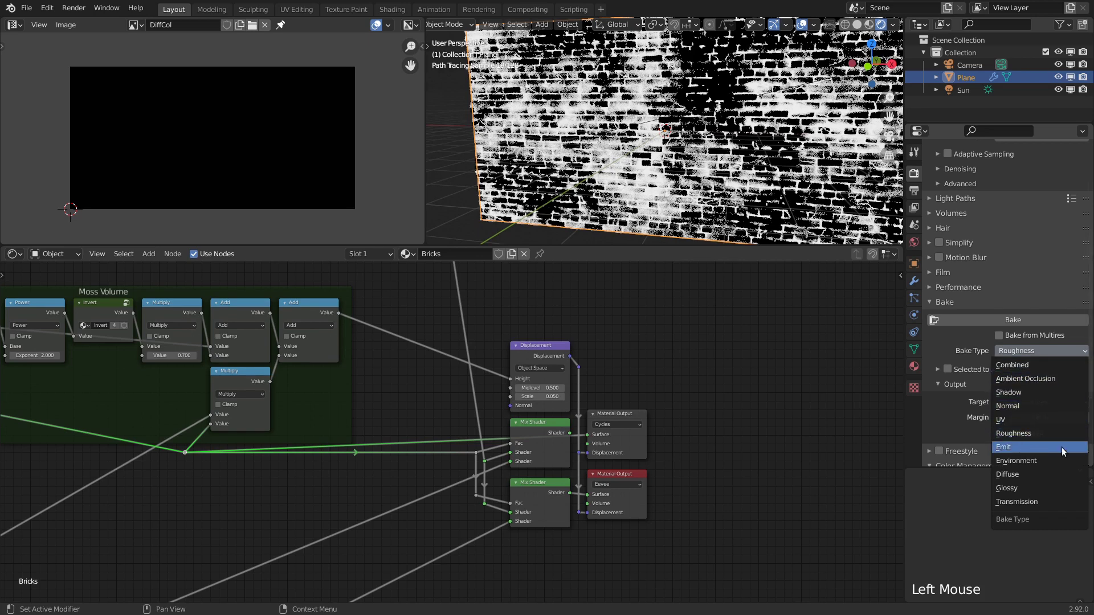
scroll("down", 3)
middle_click(626, 418)
scroll("down", 3)
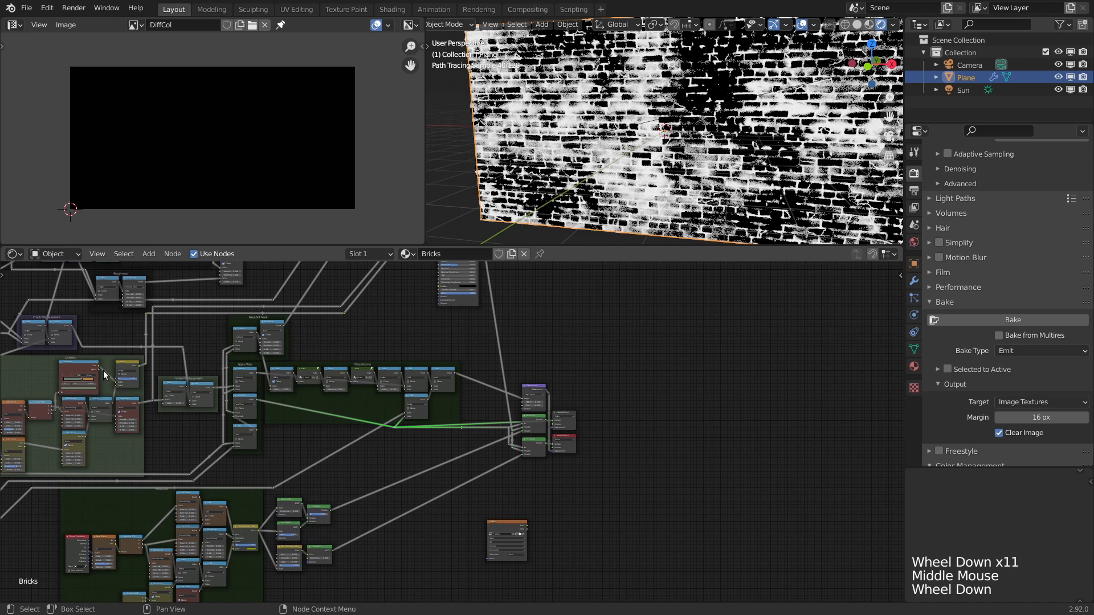
scroll("up", 3)
middle_click(782, 364)
scroll("up", 3)
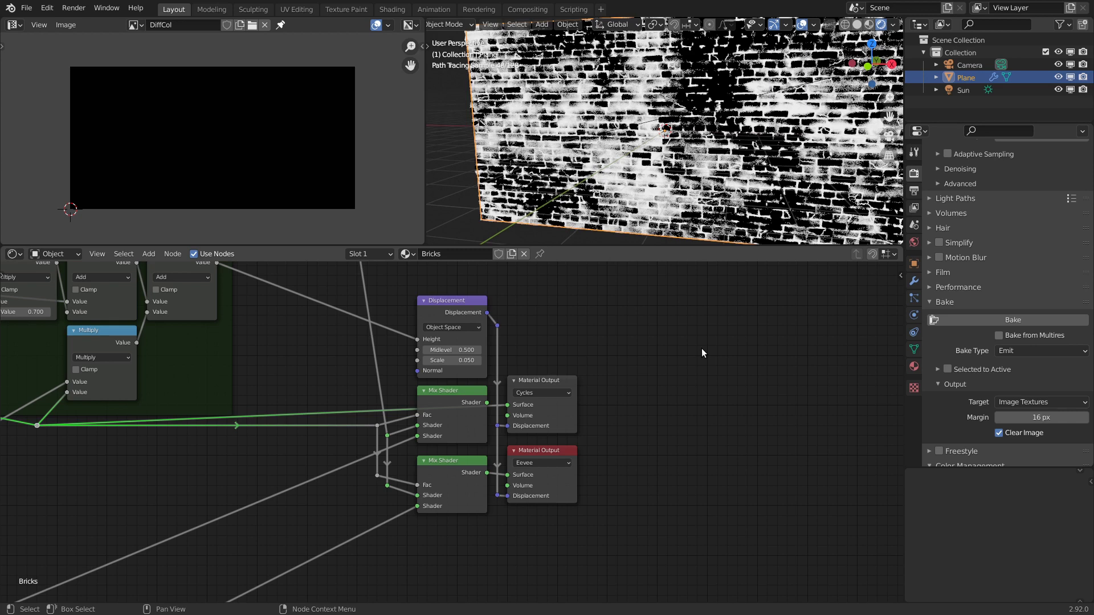
- Lower the Cycles render samples from 32 to 4 in the Sampling panel
scroll("up", 3)
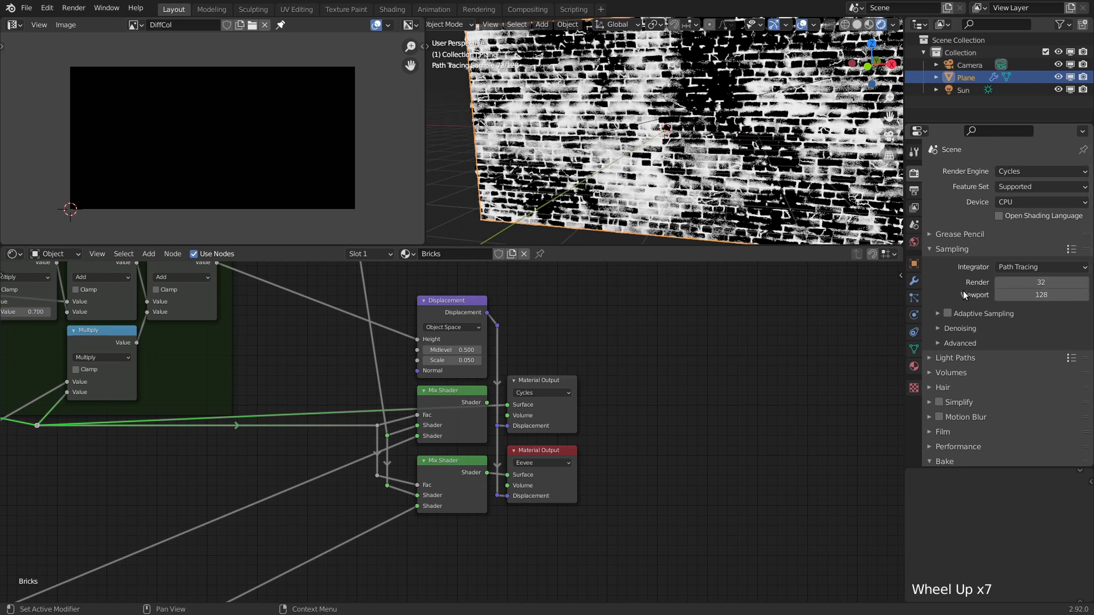
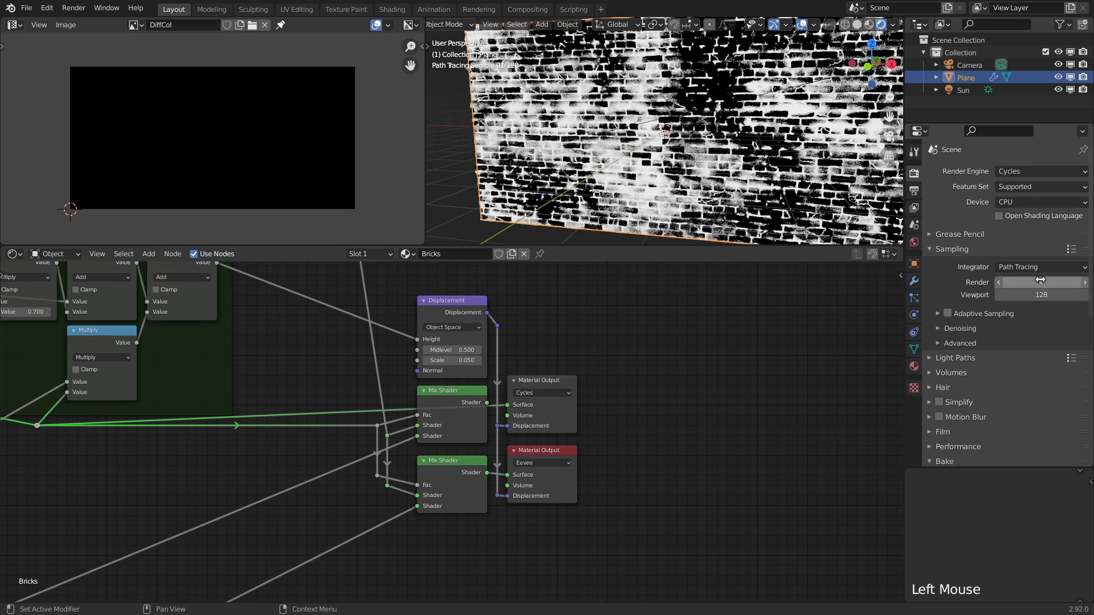
scroll("down", 3)
middle_click(575, 392)
scroll("down", 3)
scroll("up", 3)
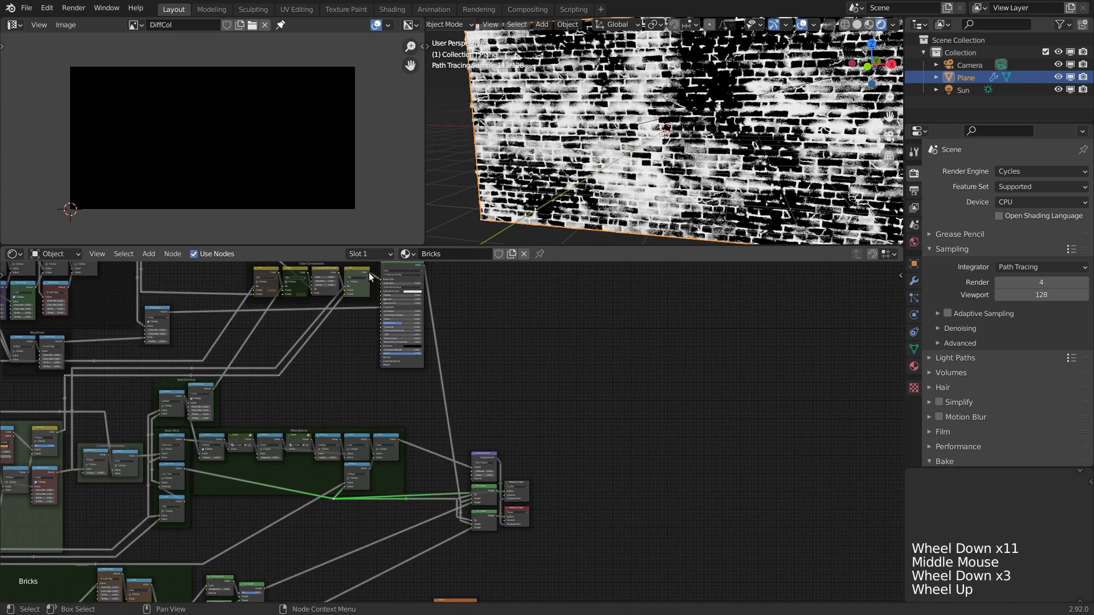
- Reconnect the full shader to the output and bake the Emit pass into the DiffCol image
left_click(374, 277)
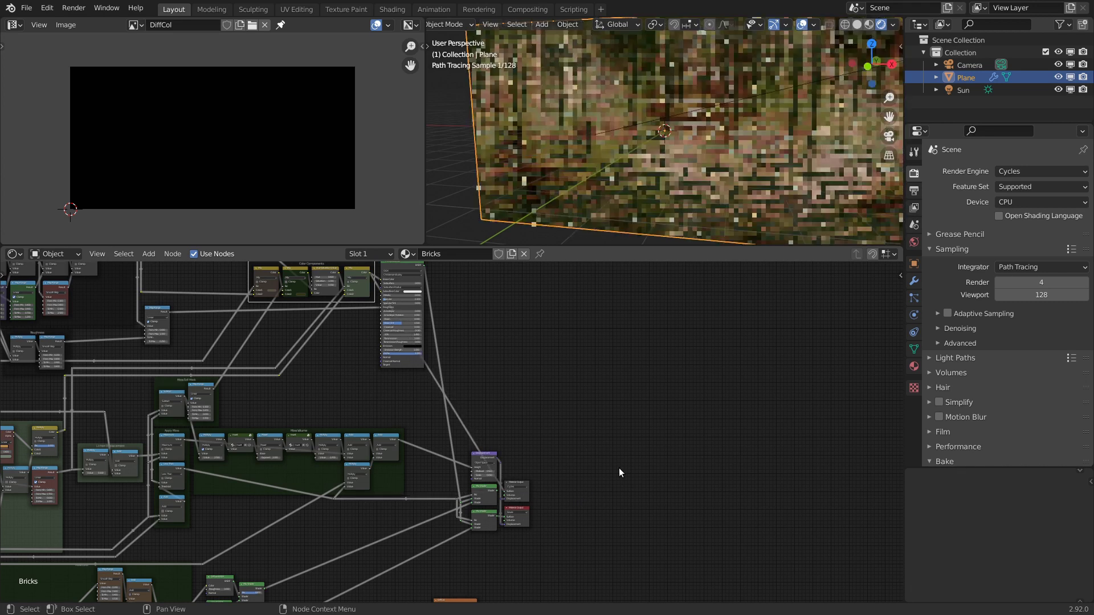
middle_click(603, 506)
scroll("up", 3)
left_click(557, 412)
left_click(657, 179)
left_click(923, 354)
left_click(971, 359)
left_click(921, 179)
scroll("down", 3)
left_click(999, 324)
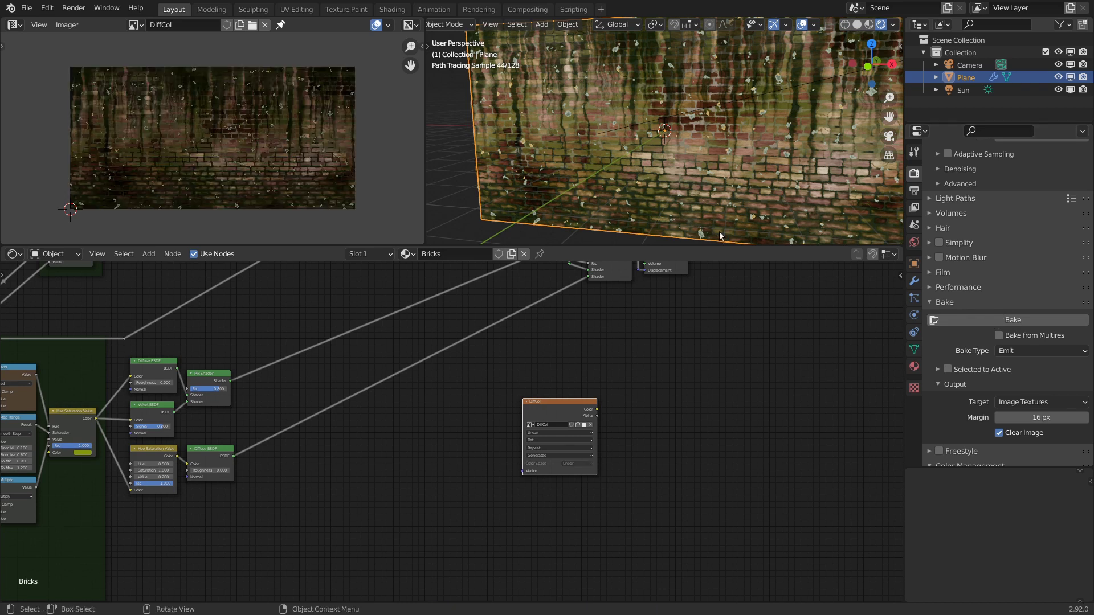
- Review the baked DiffCol result and save it as full-float OpenEXR DiffCol.exr
scroll("up", 3)
scroll("down", 3)
left_click(72, 29)
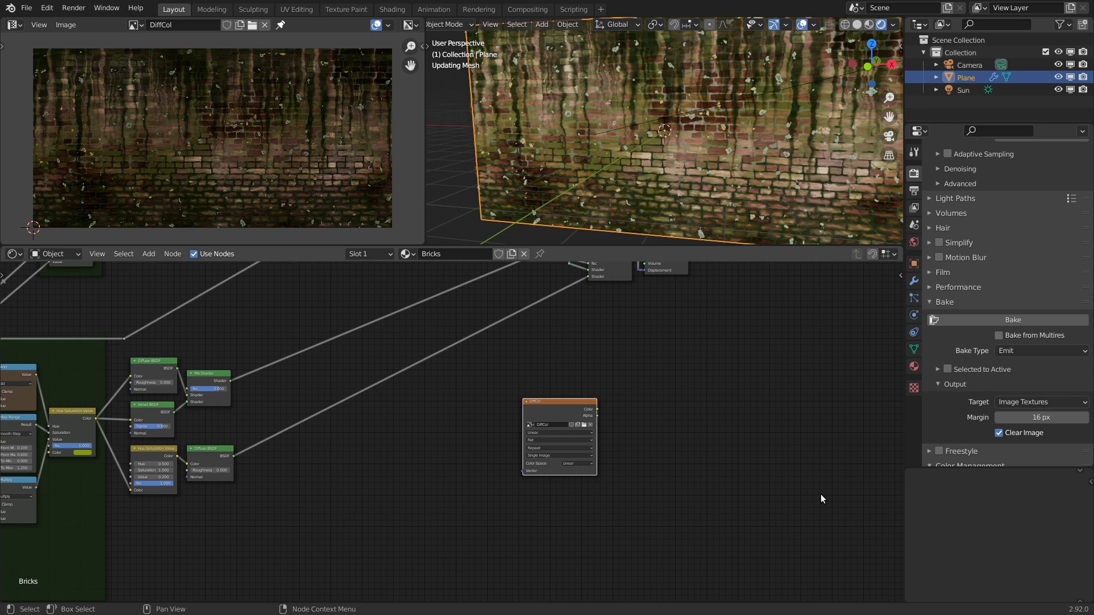
- Pan the Shader Editor across to the Principled BSDF node
scroll("down", 3)
middle_click(601, 391)
middle_click(478, 359)
middle_click(359, 366)
scroll("up", 3)
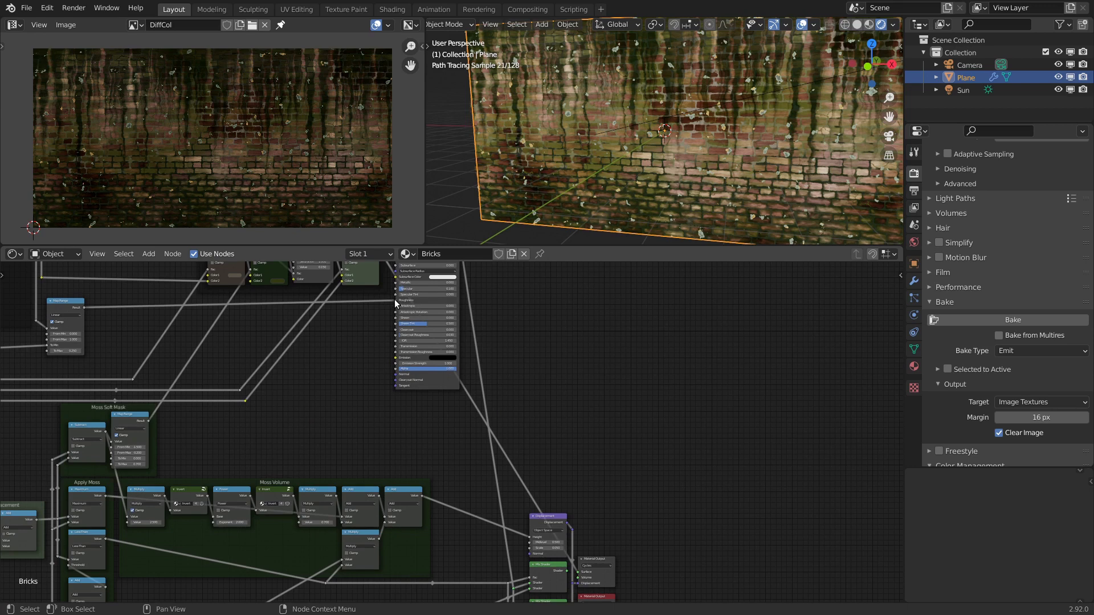
- Create a Roughness image, duplicate the DiffCol node onto it and bake the roughness streaks
left_click(69, 25)
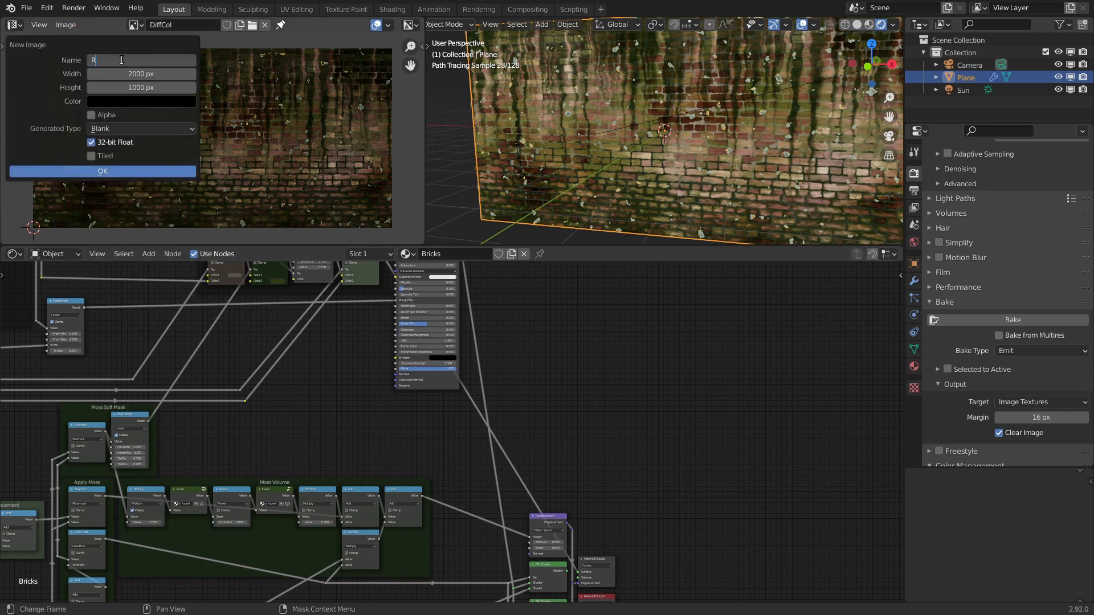
key("s")
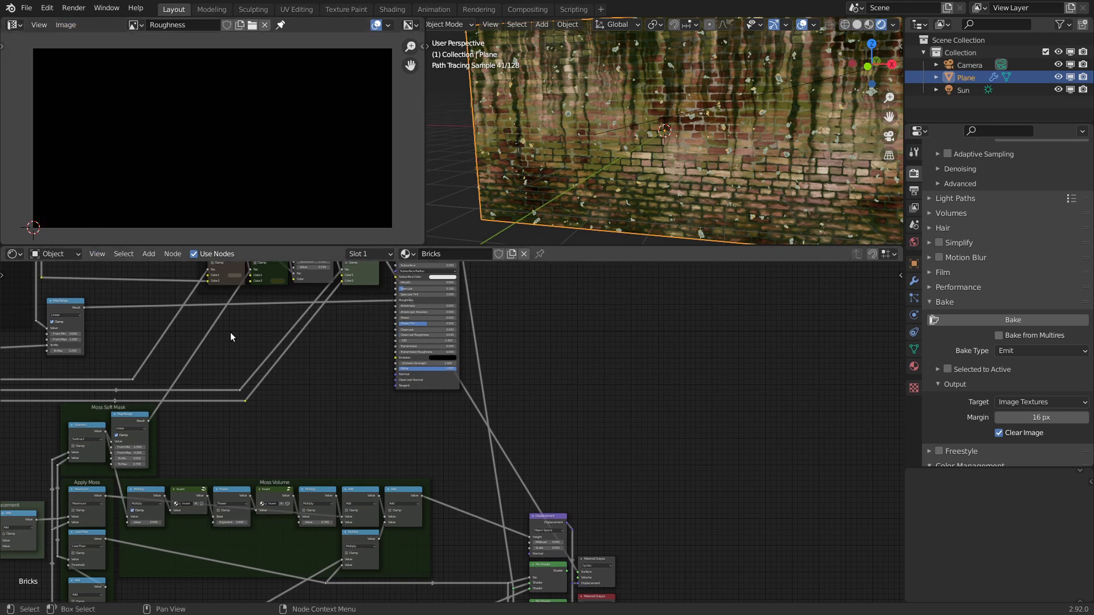
left_click(89, 312)
middle_click(694, 519)
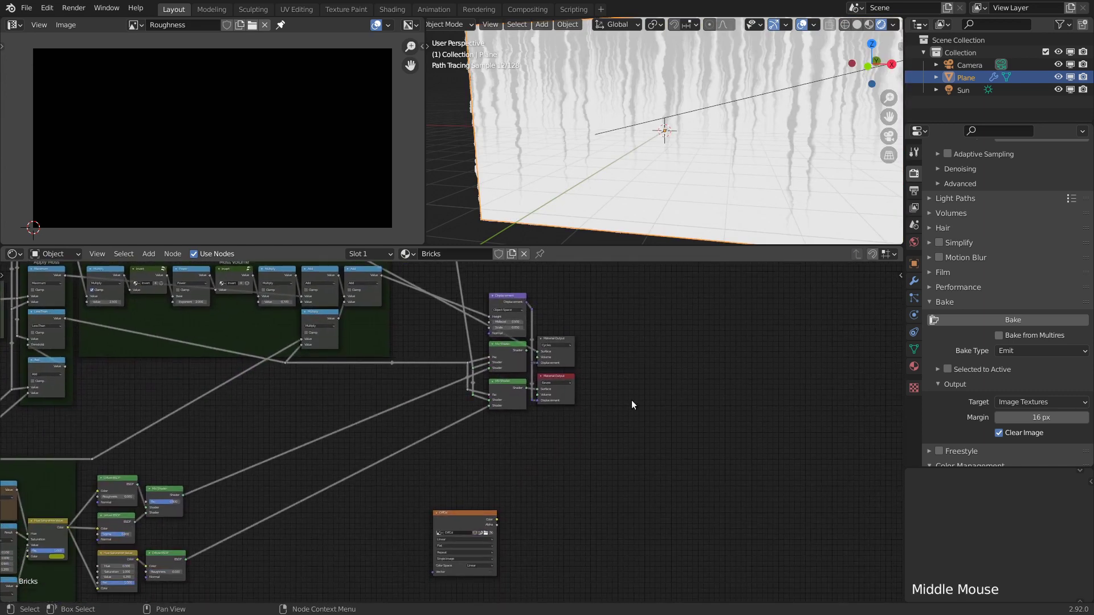
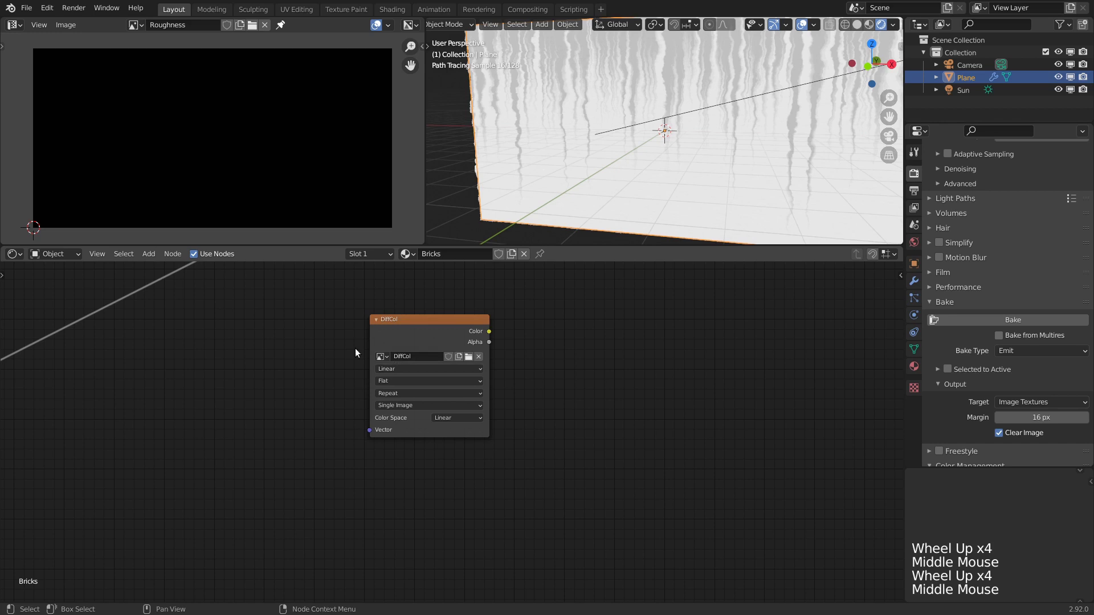
left_click(412, 336)
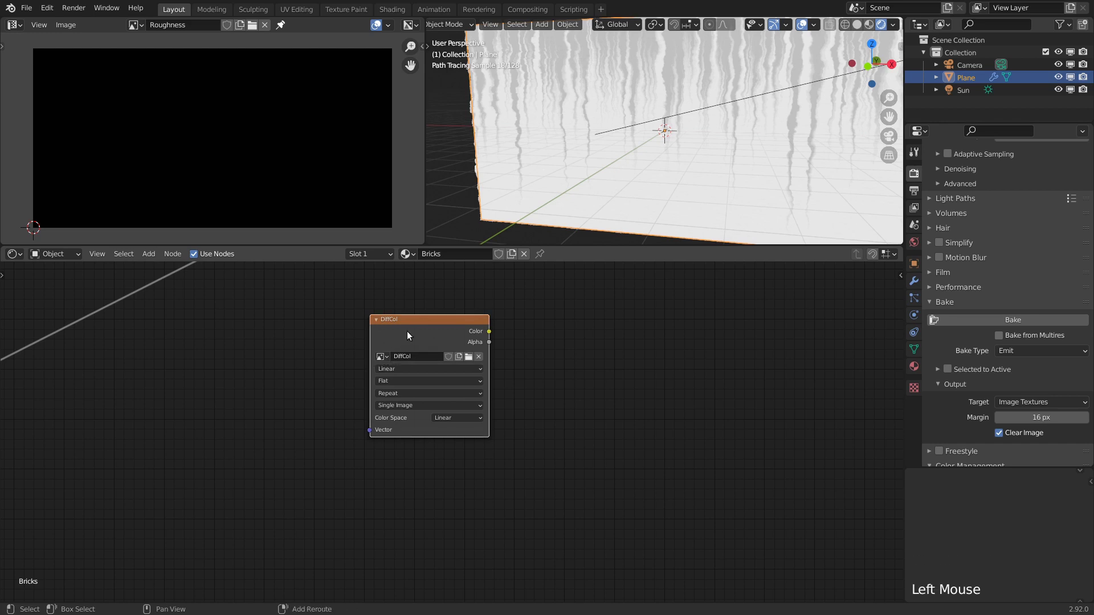
key("shift+d")
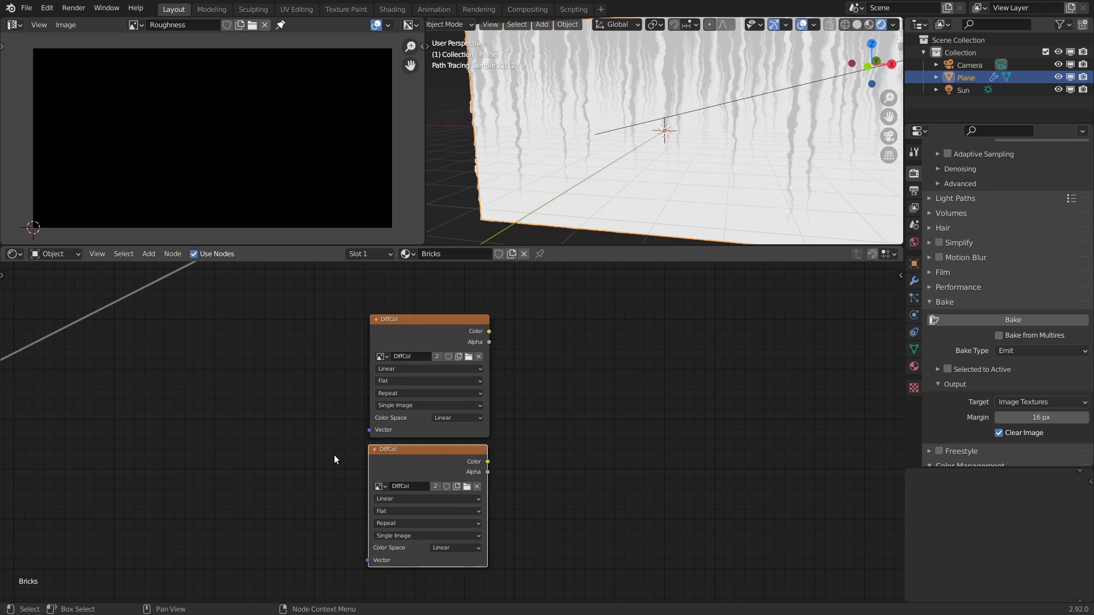
left_click(382, 493)
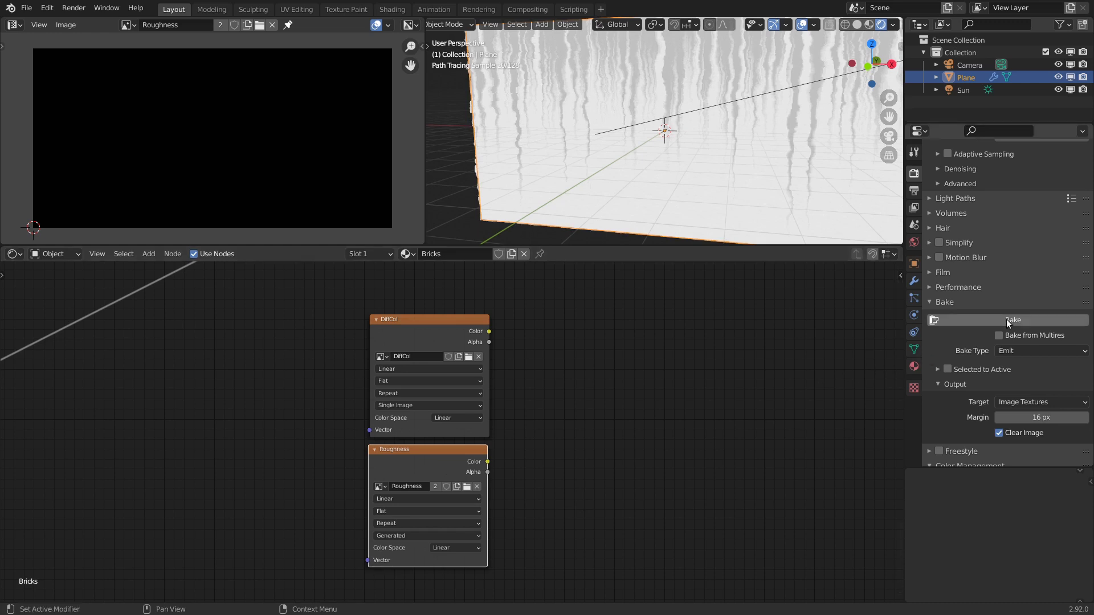
left_click(1011, 321)
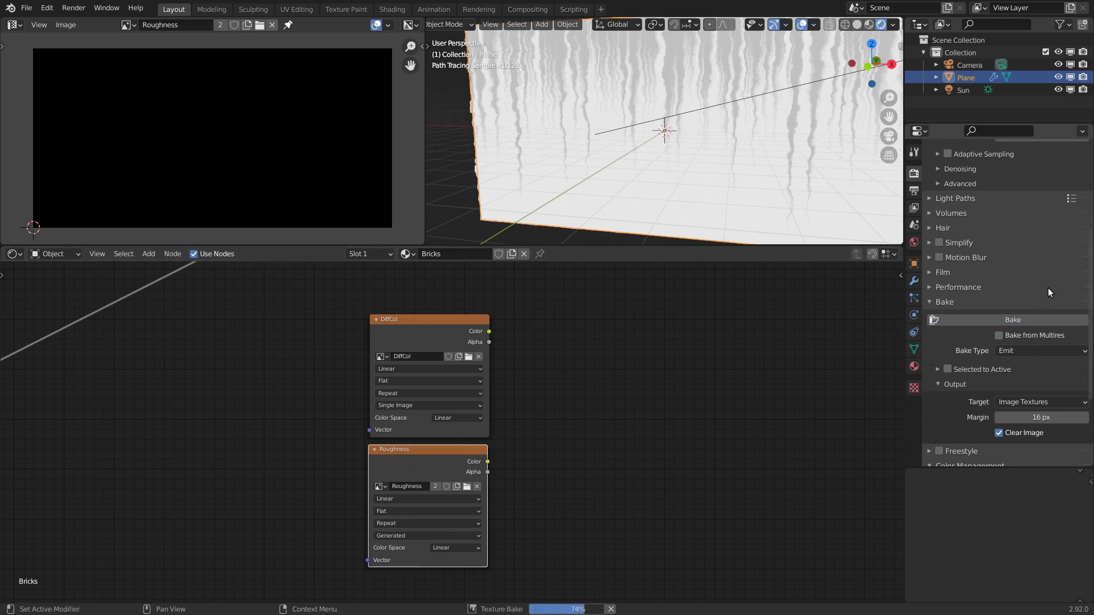
- Save the bake as Roughness.exr and pan back to the baked image nodes
left_click(66, 32)
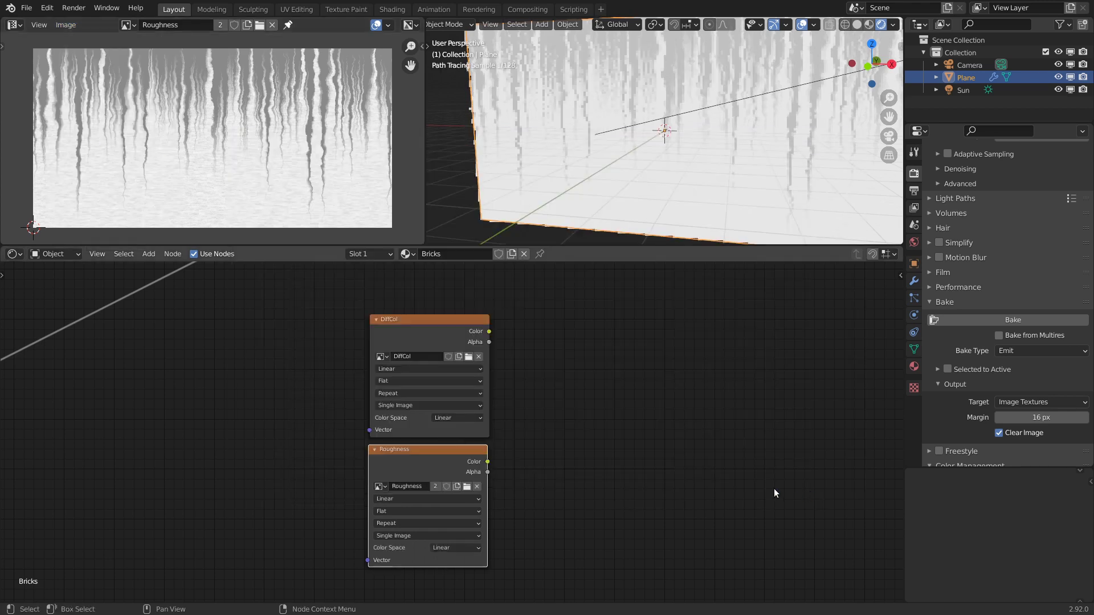
scroll("down", 3)
middle_click(536, 362)
scroll("up", 3)
middle_click(368, 325)
middle_click(416, 396)
scroll("down", 3)
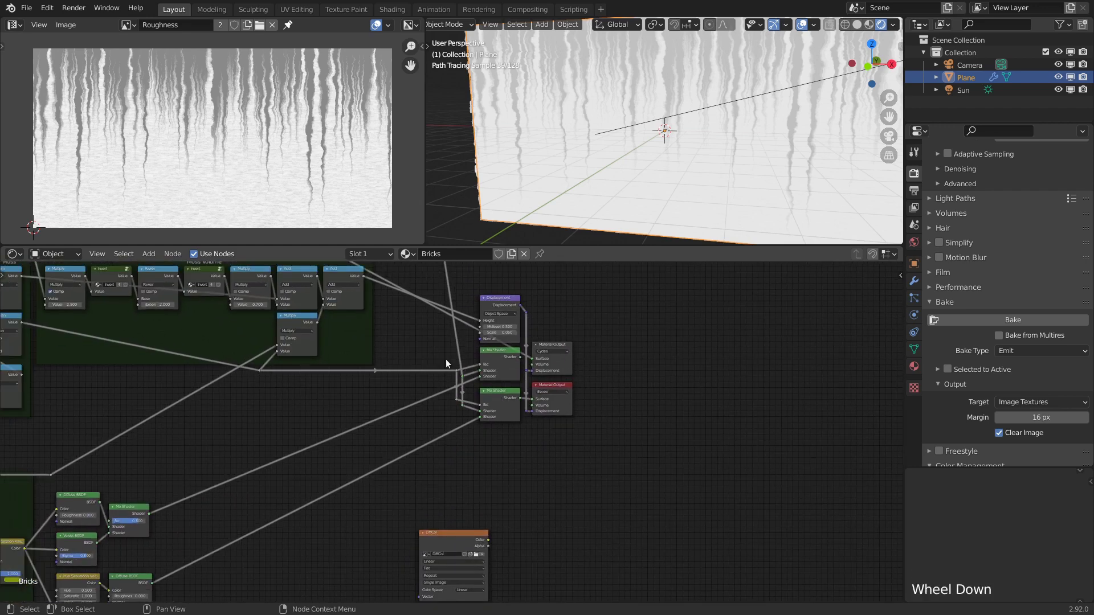
middle_click(336, 442)
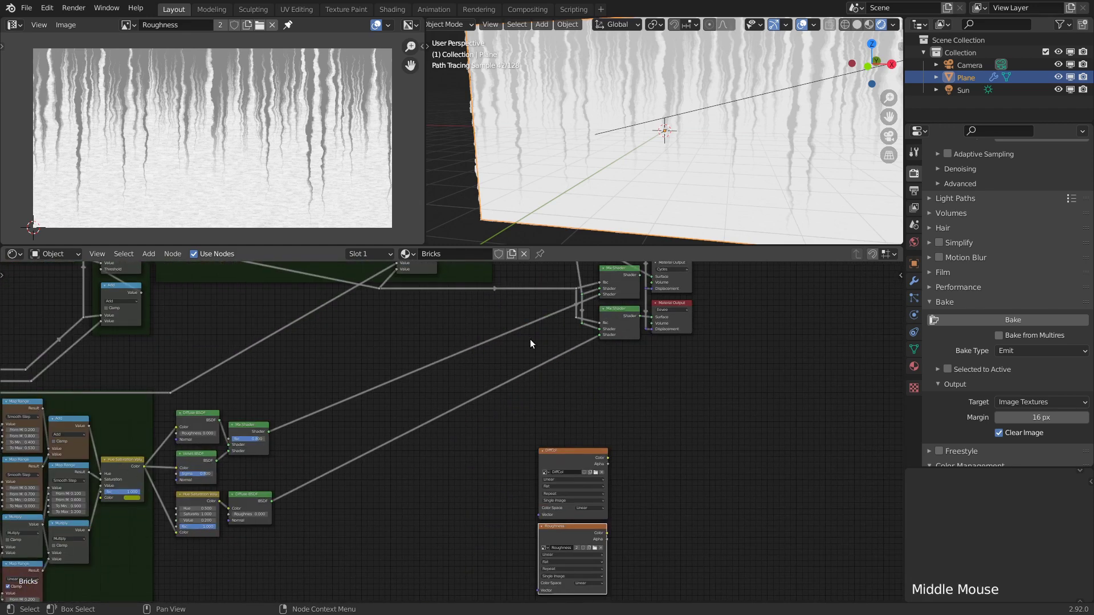
right_click(534, 344)
- Move the baked image node into place beside the others in the node tree
scroll("down", 3)
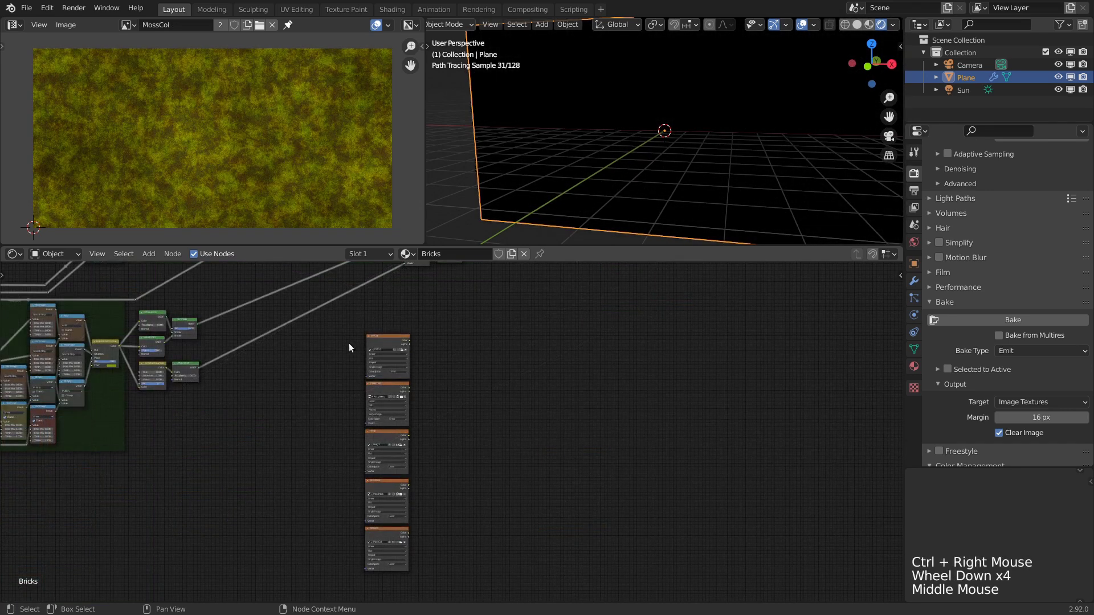
left_click(358, 382)
key("g")
left_click(355, 468)
middle_click(369, 351)
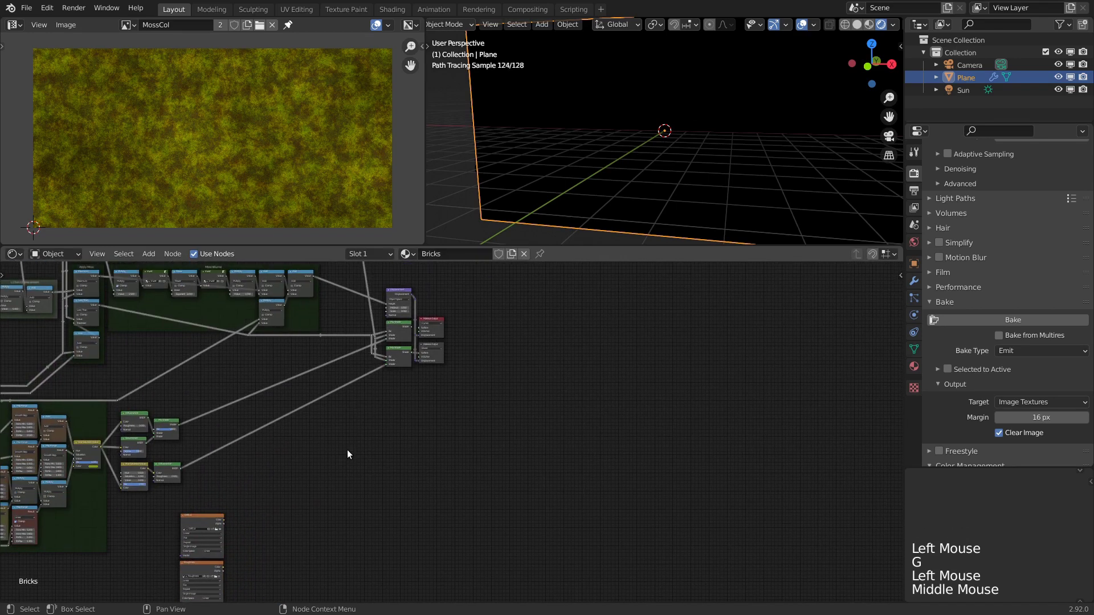
scroll("down", 3)
middle_click(408, 430)
- Select the Principled BSDF, mix shaders and Material Output and duplicate them with Shift+D
left_click(392, 280)
left_click(421, 502)
middle_click(319, 505)
scroll("up", 3)
left_click(260, 359)
scroll("down", 3)
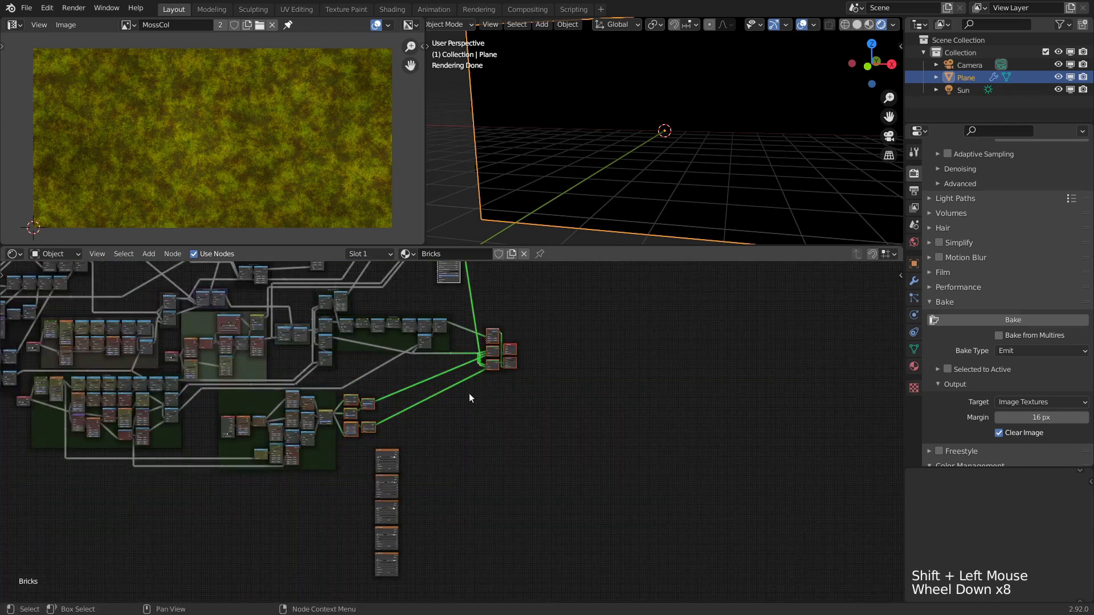
key("shift+d")
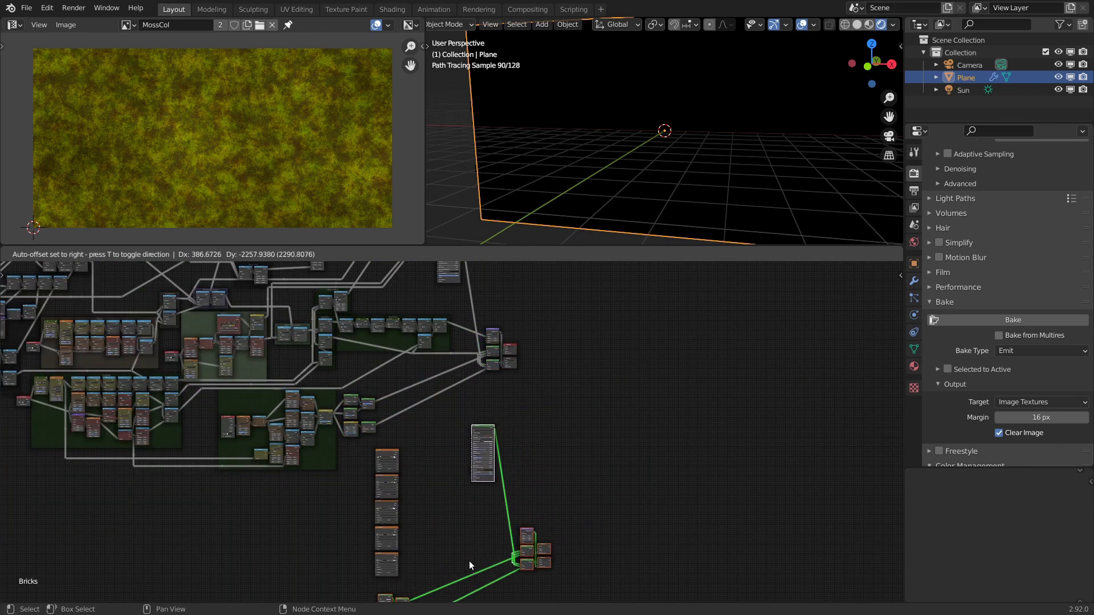
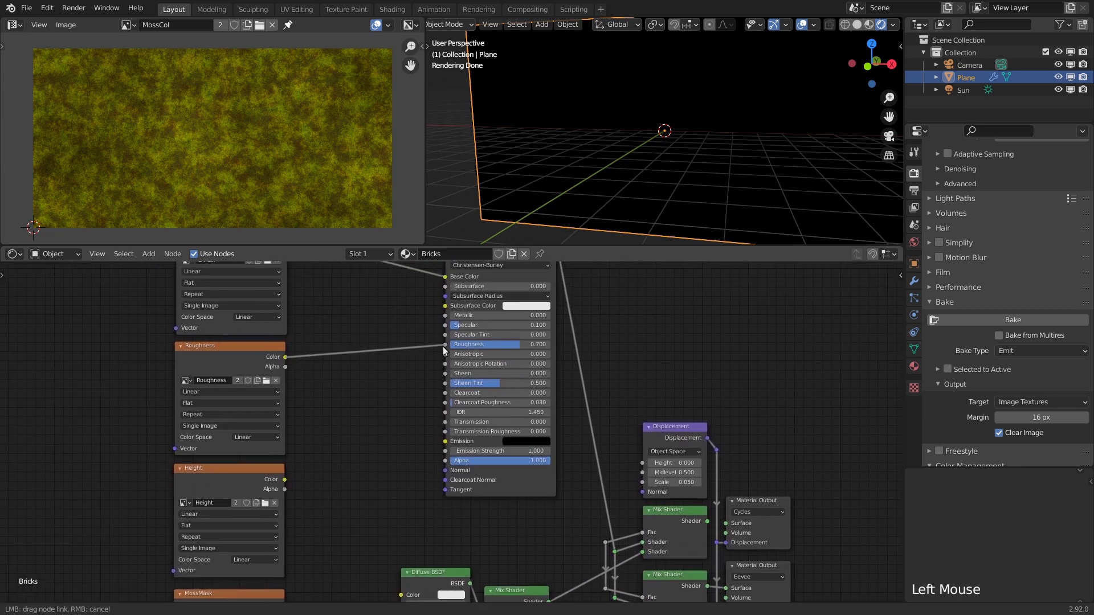
- Link Height to Displacement Height, MossMask to the mix factor, and MossCol to the Diffuse, Velvet and Hue nodes
scroll("down", 3)
middle_click(367, 469)
scroll("up", 3)
left_click(294, 354)
scroll("up", 3)
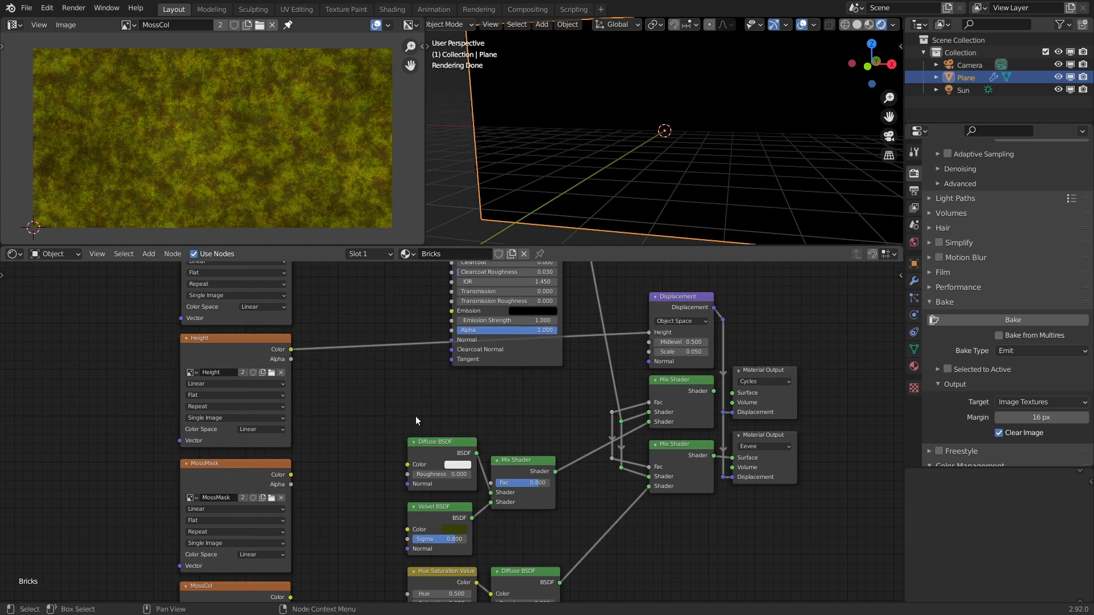
middle_click(358, 386)
left_click(292, 403)
middle_click(357, 440)
left_click(307, 487)
left_click(306, 488)
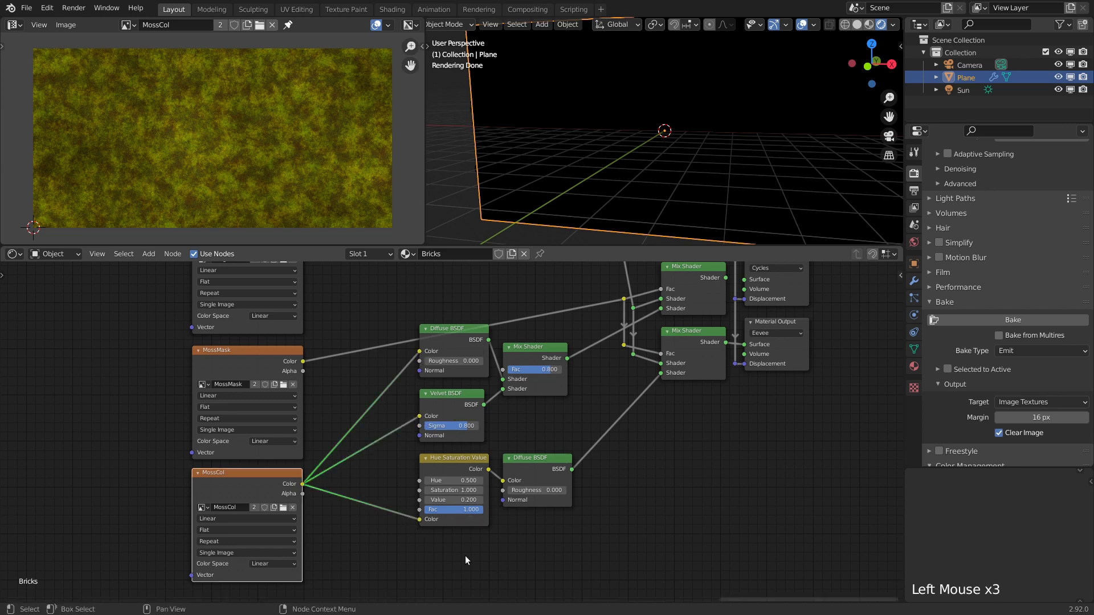
- Tidy the copied nodes and show the wall in Rendered shading driven by the baked maps
right_click(348, 418)
key("g")
left_click(366, 535)
scroll("down", 3)
left_click(680, 318)
scroll("down", 3)
left_click(609, 339)
left_click(693, 481)
scroll("up", 3)
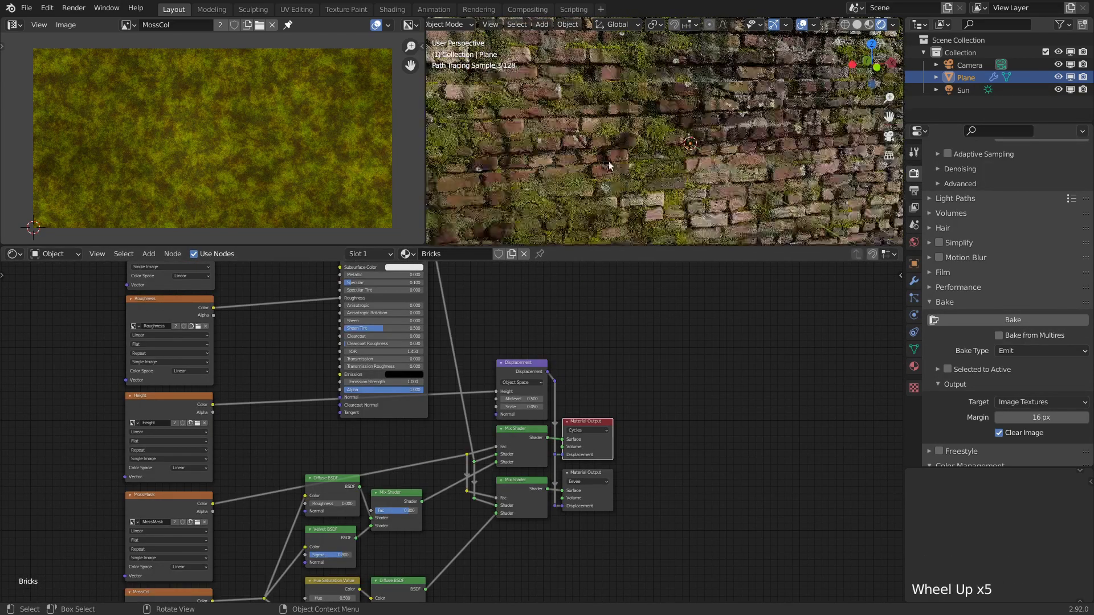
- Zoom in on the bricks and set the plane's Subdivision viewport level to 7
scroll("up", 3)
scroll("up", 3)
scroll("down", 3)
middle_click(594, 343)
middle_click(451, 48)
scroll("up", 3)
left_click(464, 333)
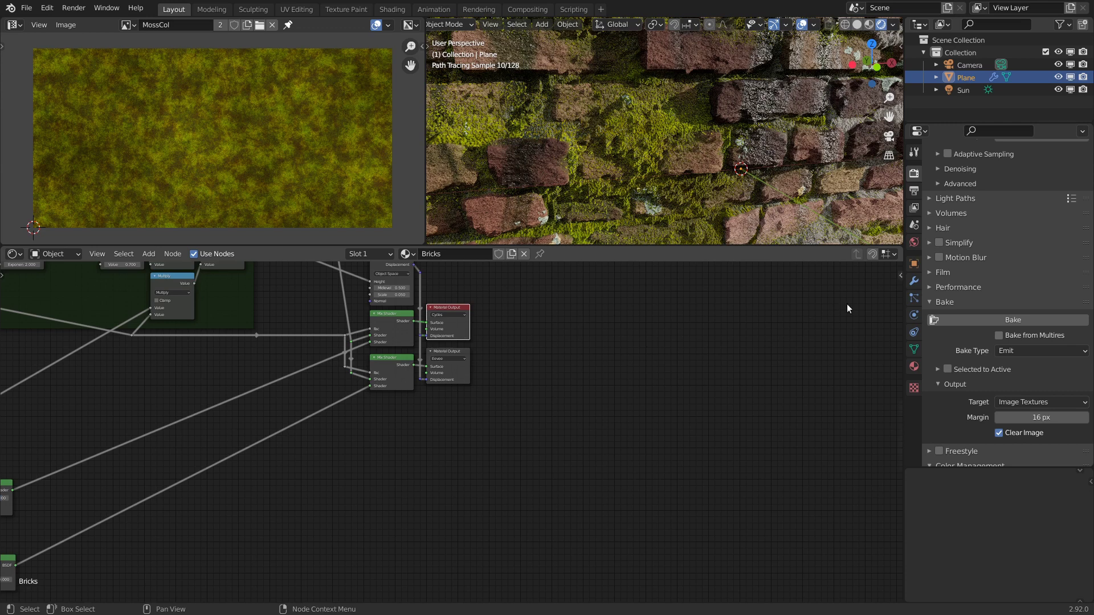
left_click(916, 284)
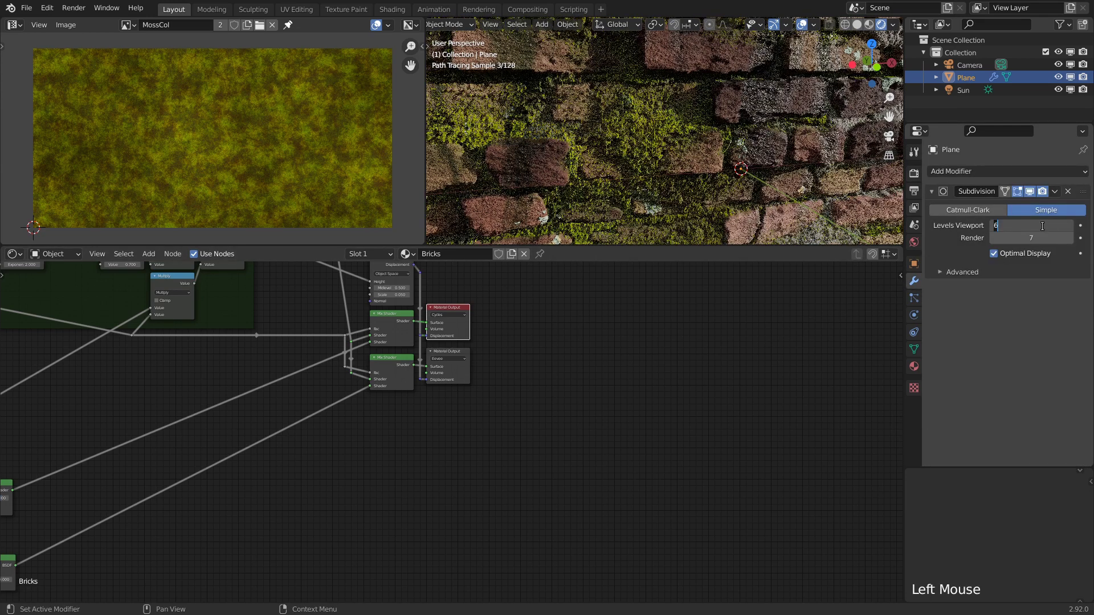
- Zoom out across the Shader Editor and viewport to review the baked node setup
scroll("down", 3)
middle_click(518, 531)
scroll("up", 3)
middle_click(652, 492)
scroll("down", 3)
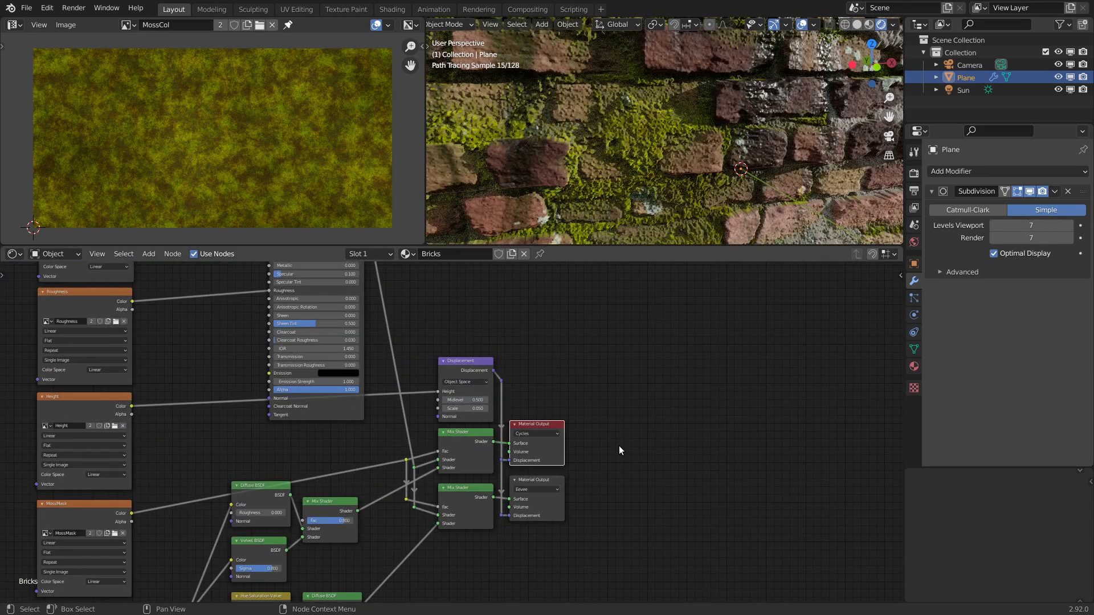
scroll("up", 3)
scroll("down", 3)
scroll("down", 3)
scroll("down", 3)
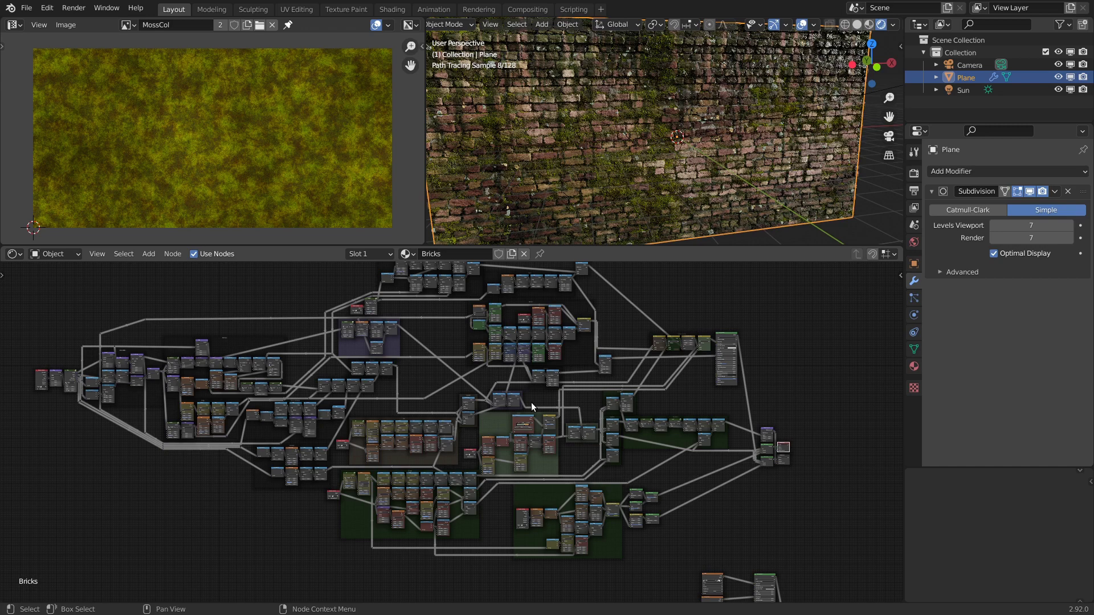
- Bring the baked image texture nodes into view and make the Eevee Material Output the active output
scroll("up", 3)
middle_click(666, 367)
scroll("up", 3)
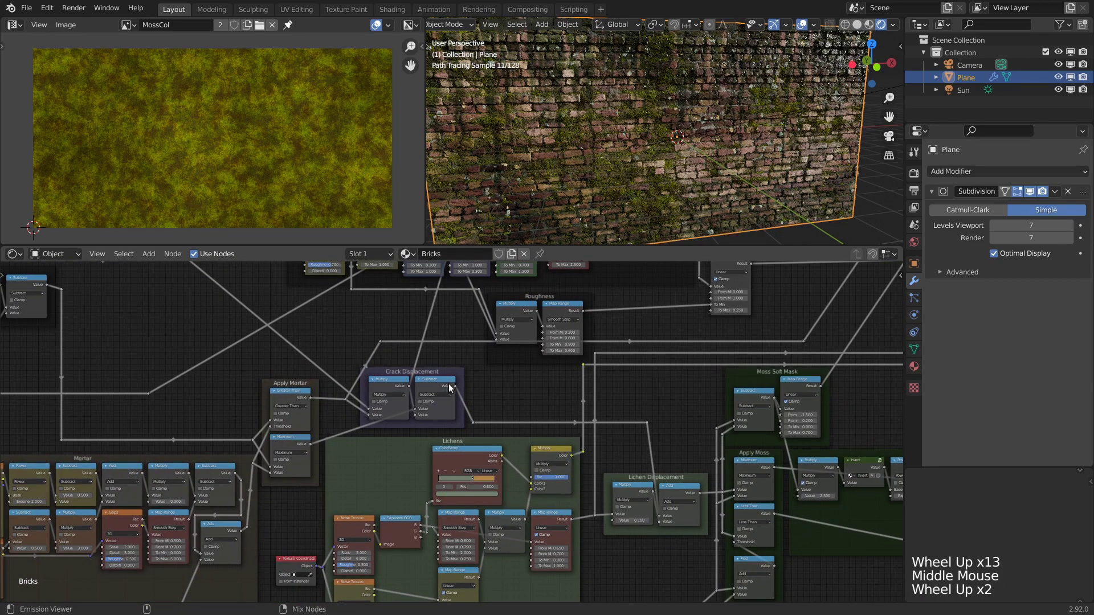
scroll("down", 3)
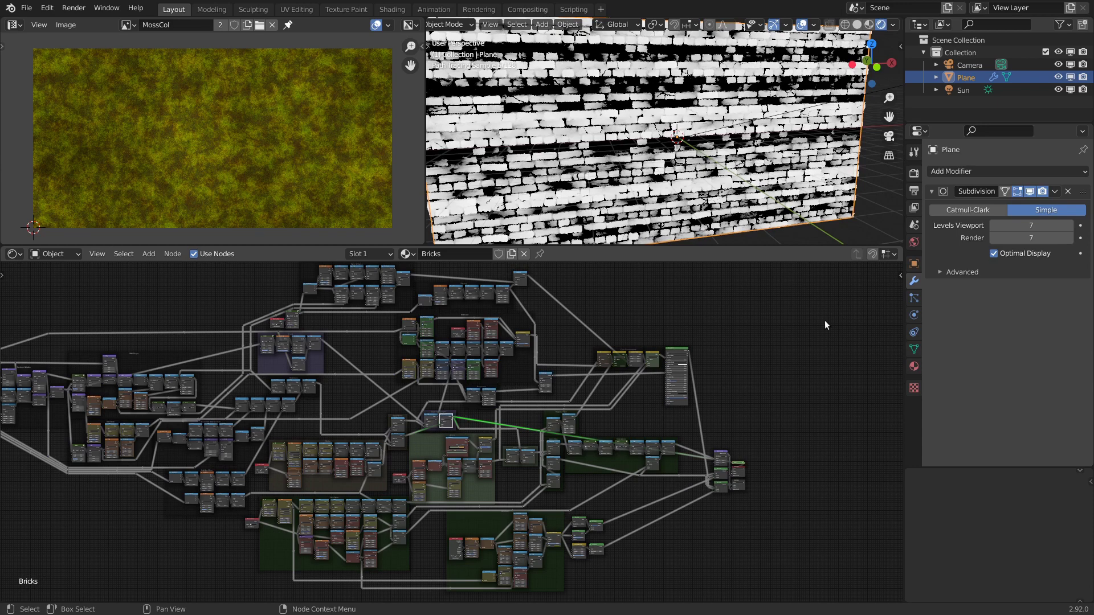
scroll("up", 3)
middle_click(189, 400)
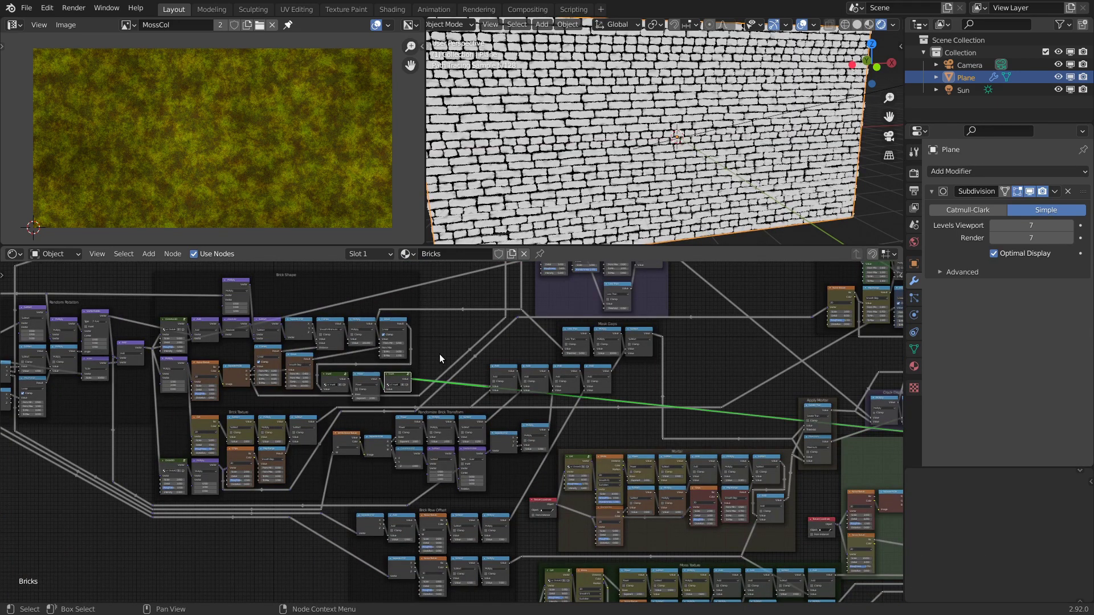
middle_click(679, 430)
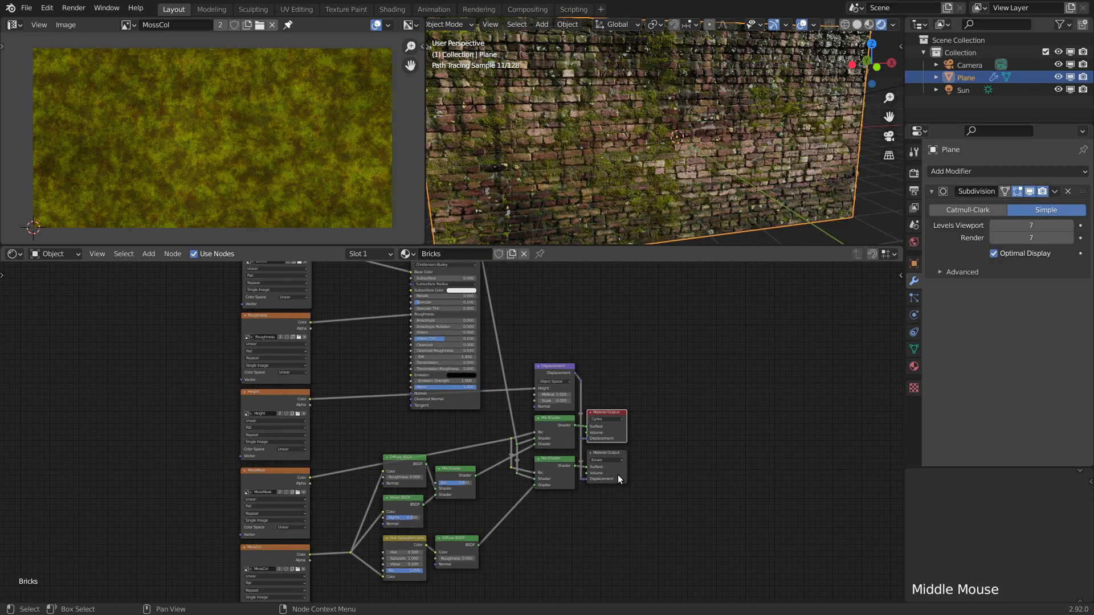
left_click(621, 479)
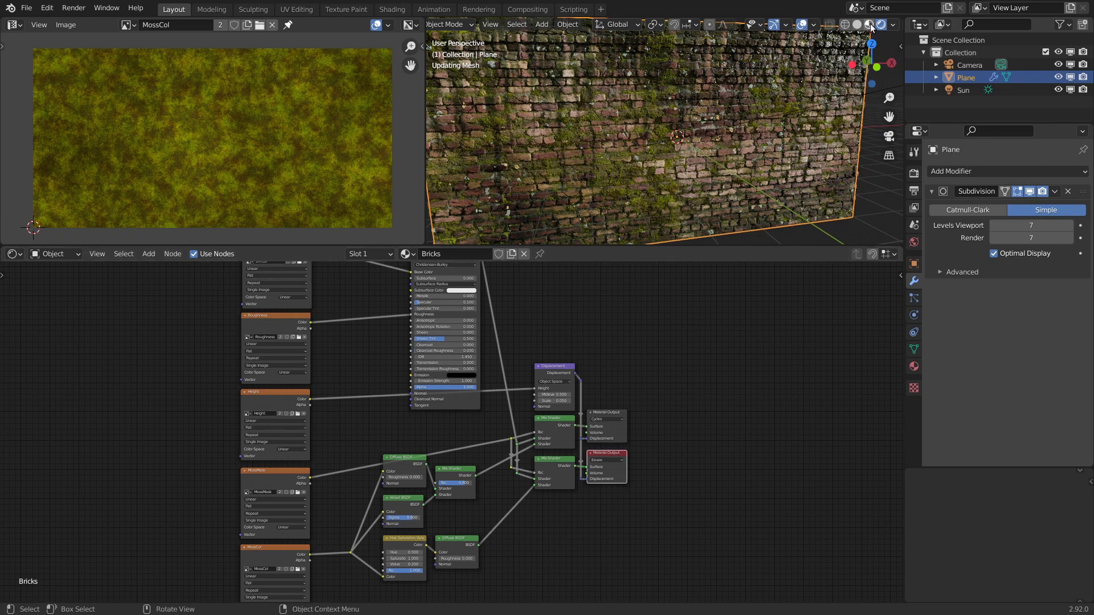
- Switch the viewport to Material Preview and inspect the baked mossy wall from angled and close views
left_click(798, 108)
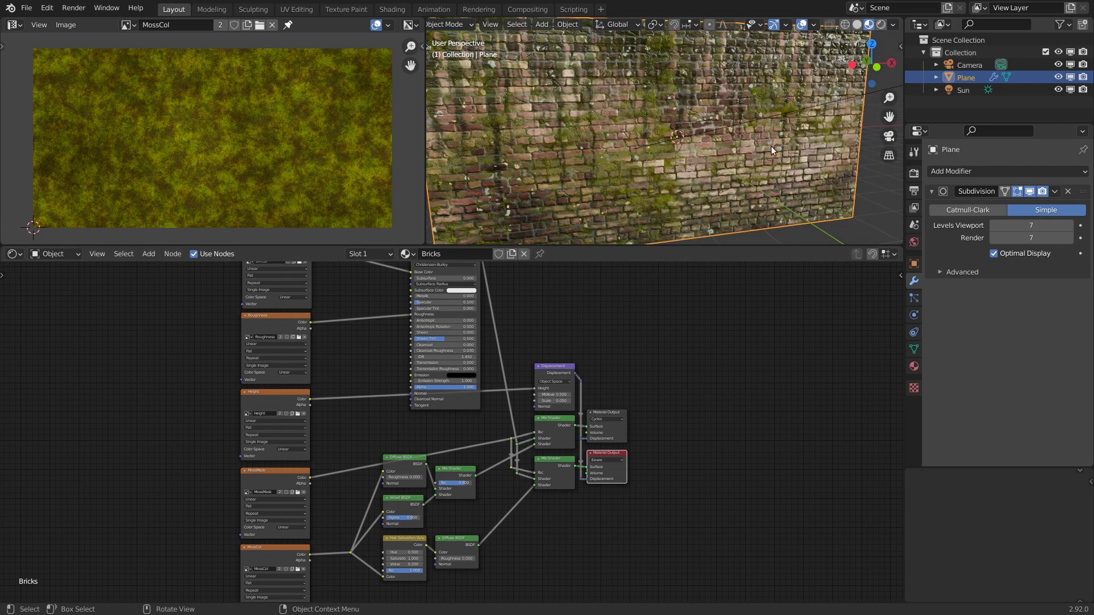
scroll("down", 3)
middle_click(712, 182)
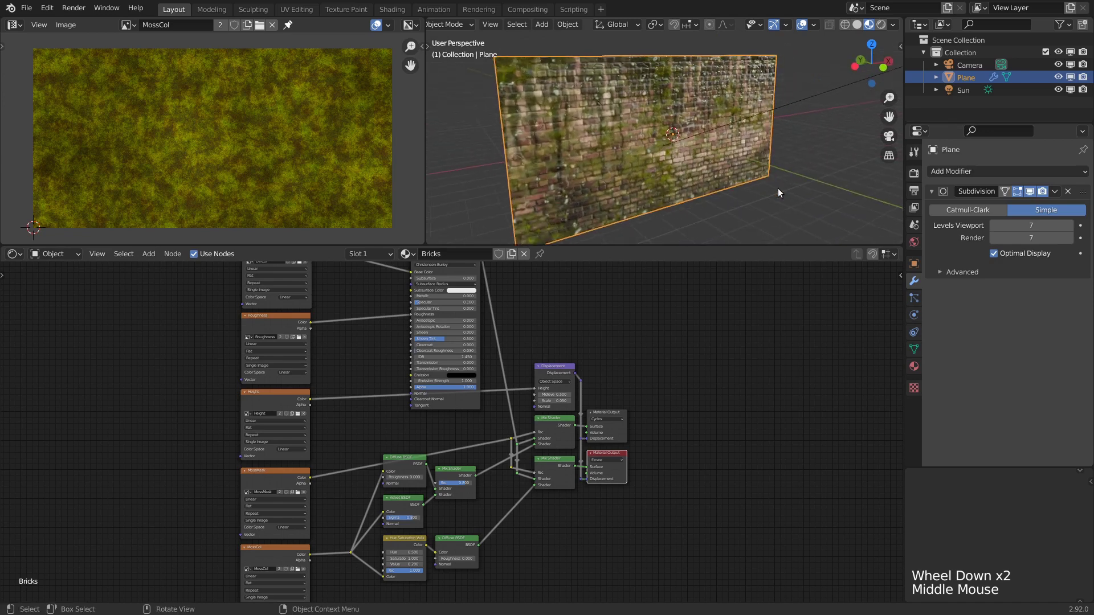
scroll("up", 3)
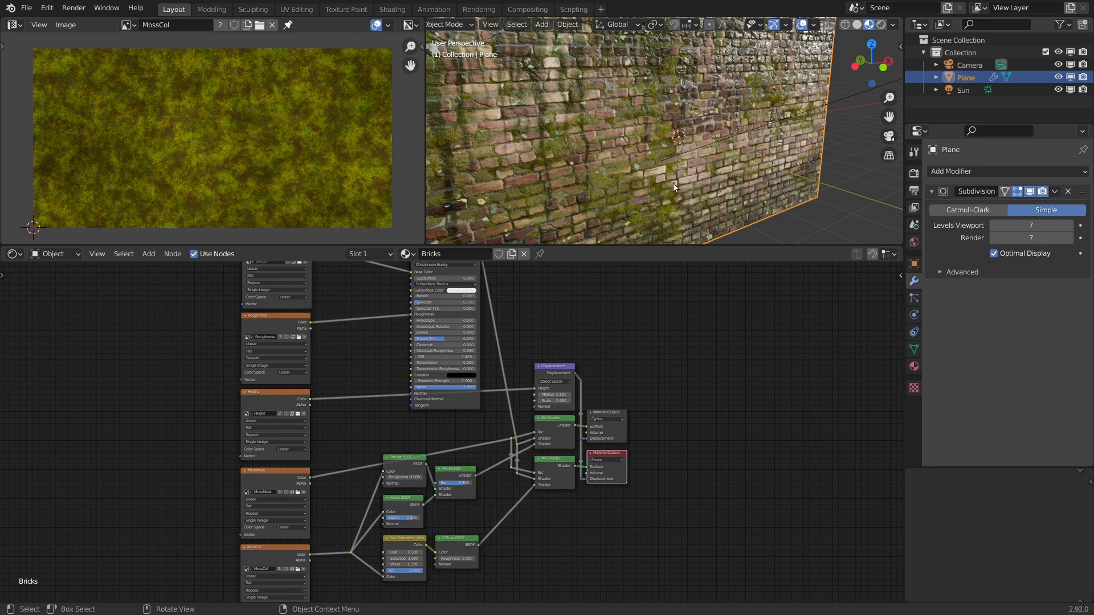
middle_click(701, 177)
scroll("up", 3)
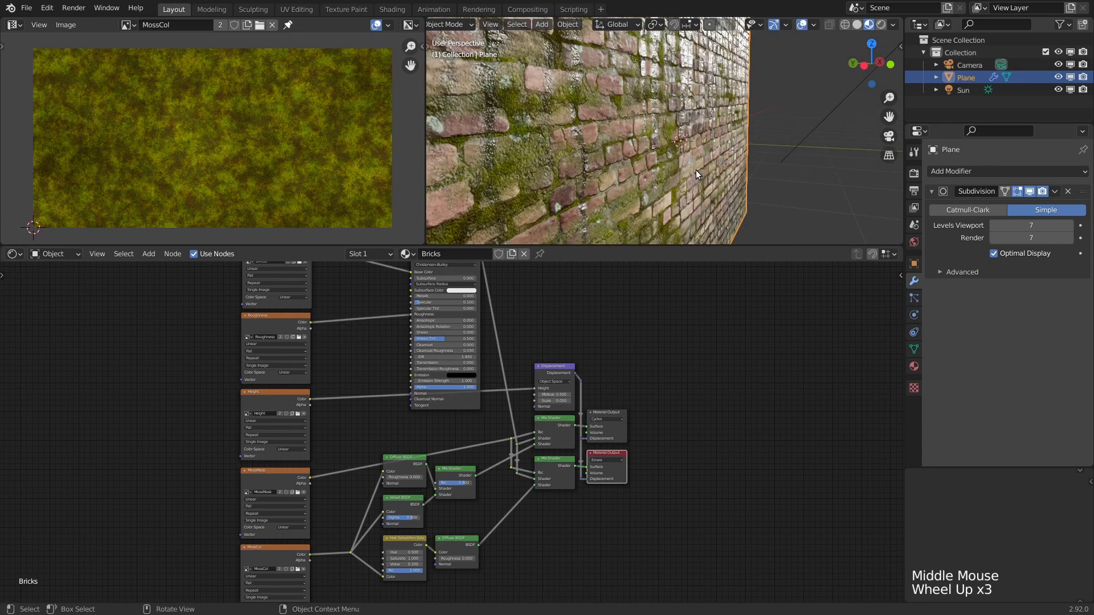
scroll("down", 3)
middle_click(679, 184)
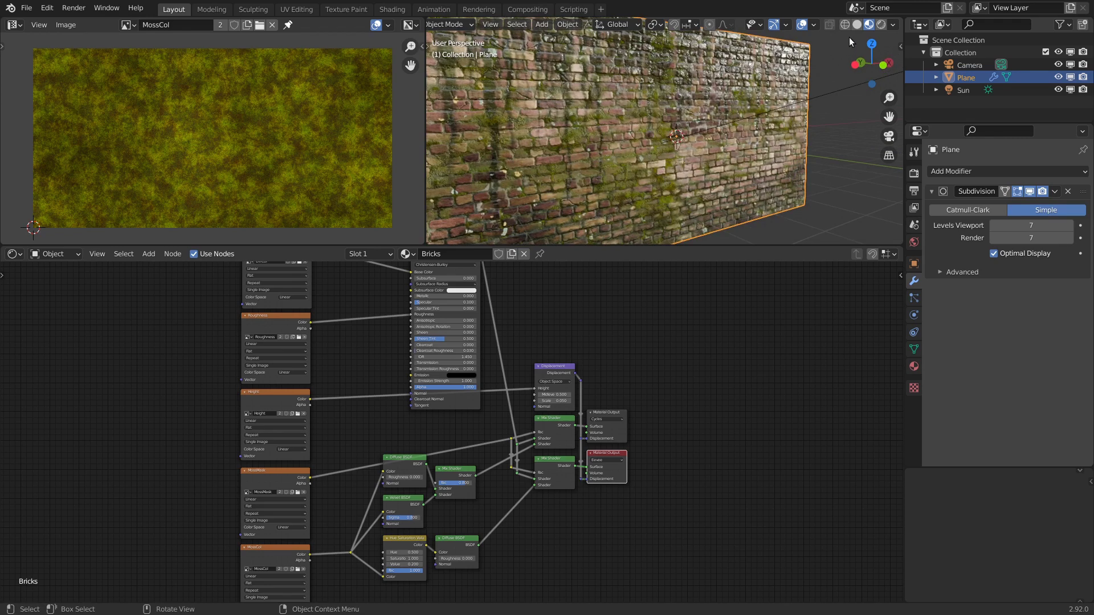
- In solid shading, add a Displace modifier to the wall with a new texture using the baked Height.exr image
left_click(863, 28)
middle_click(787, 165)
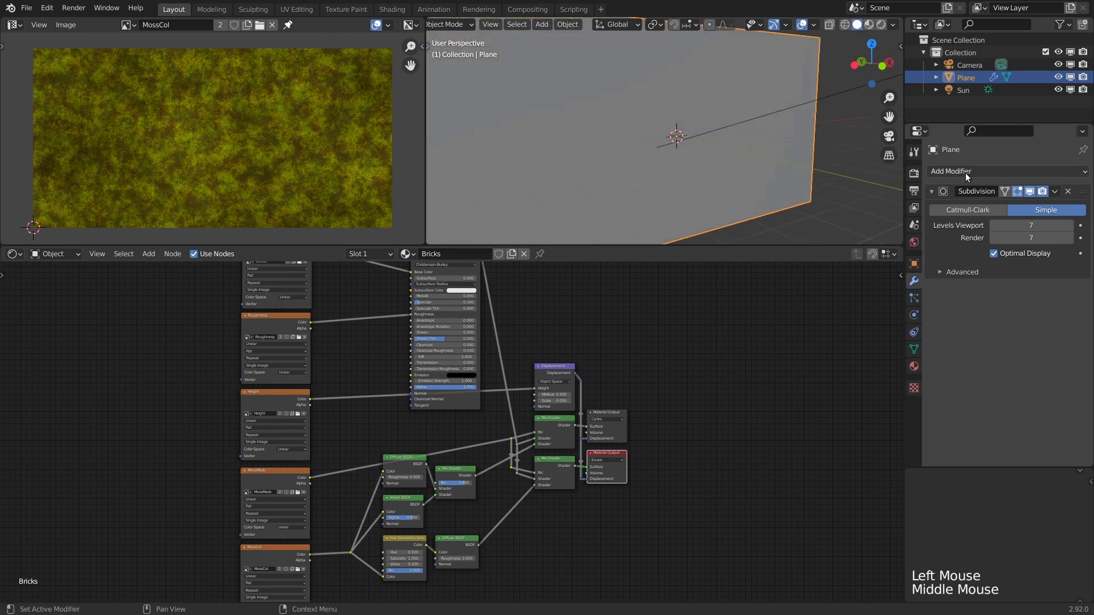
left_click(983, 171)
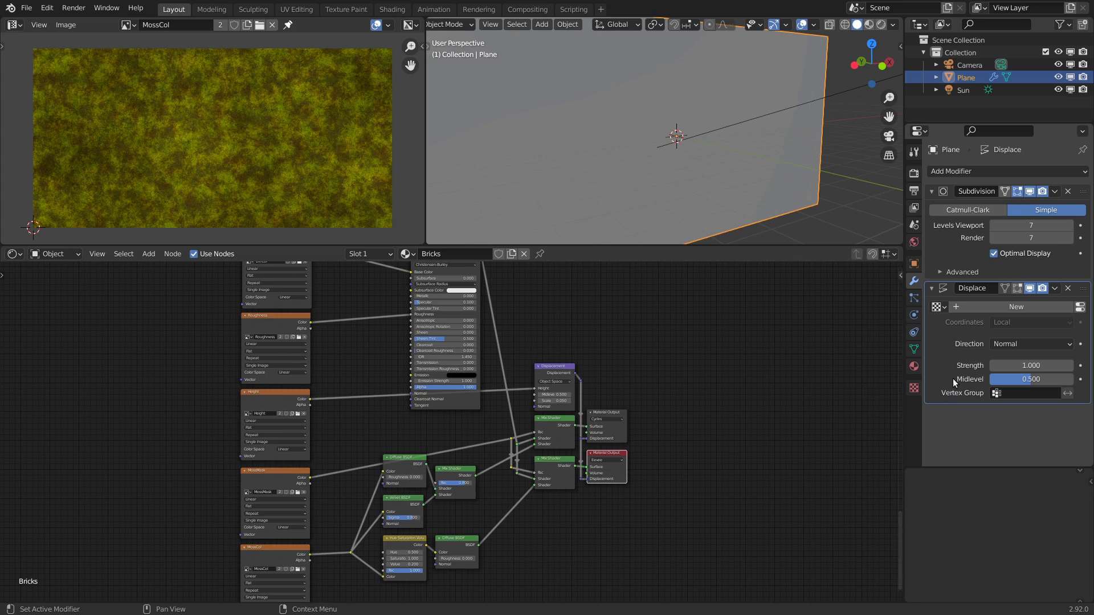
left_click(1015, 313)
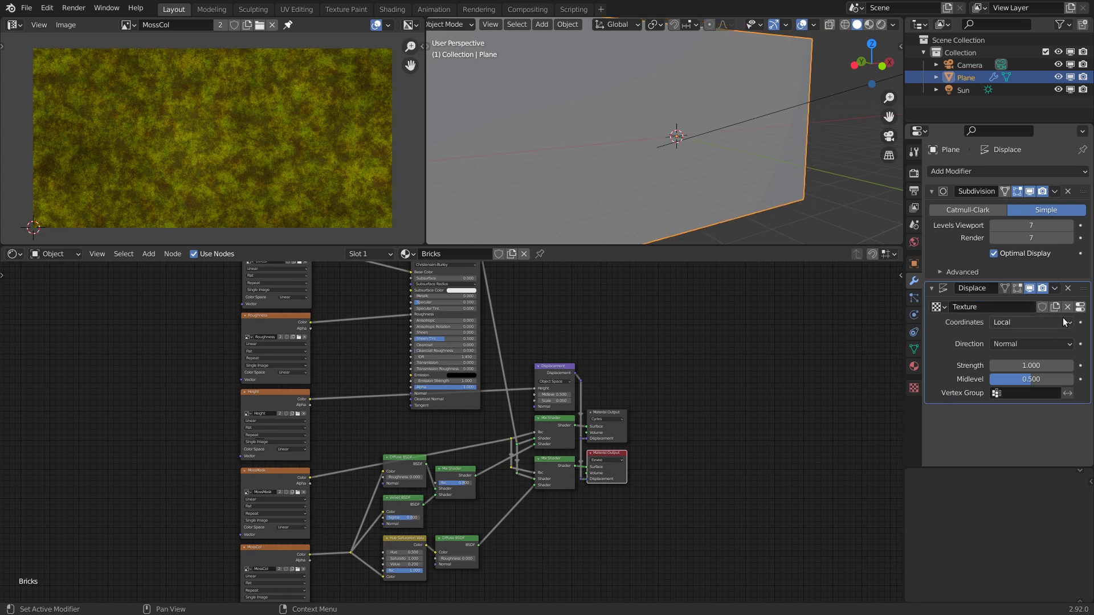
left_click(1083, 310)
left_click(940, 386)
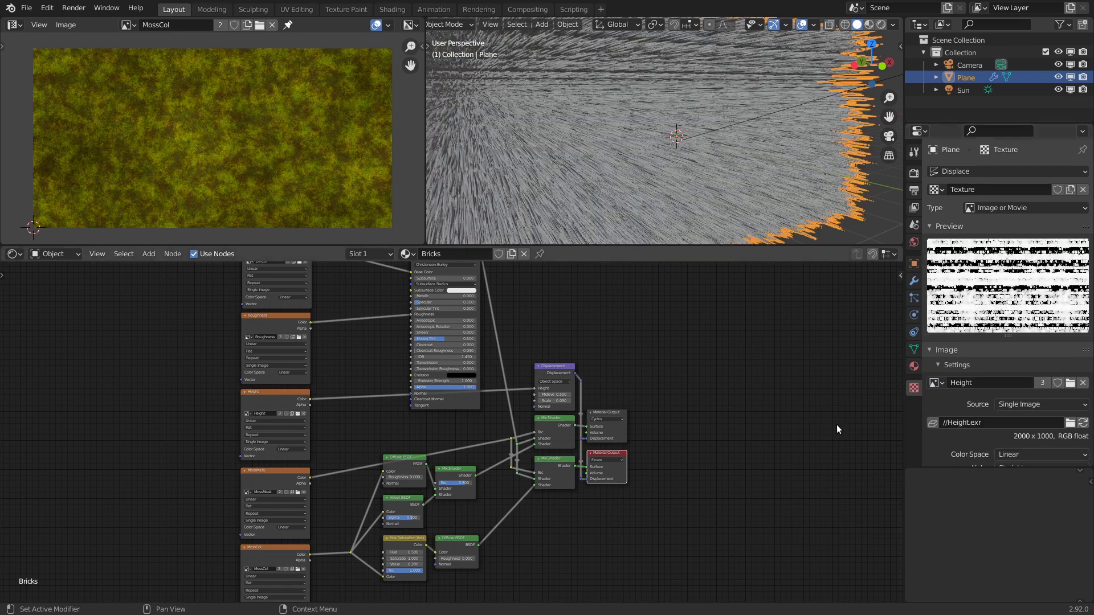
- Set the height texture's image extension to Extend and turn off Clamp in its colour settings
scroll("down", 3)
scroll("down", 3)
left_click(944, 419)
scroll("down", 3)
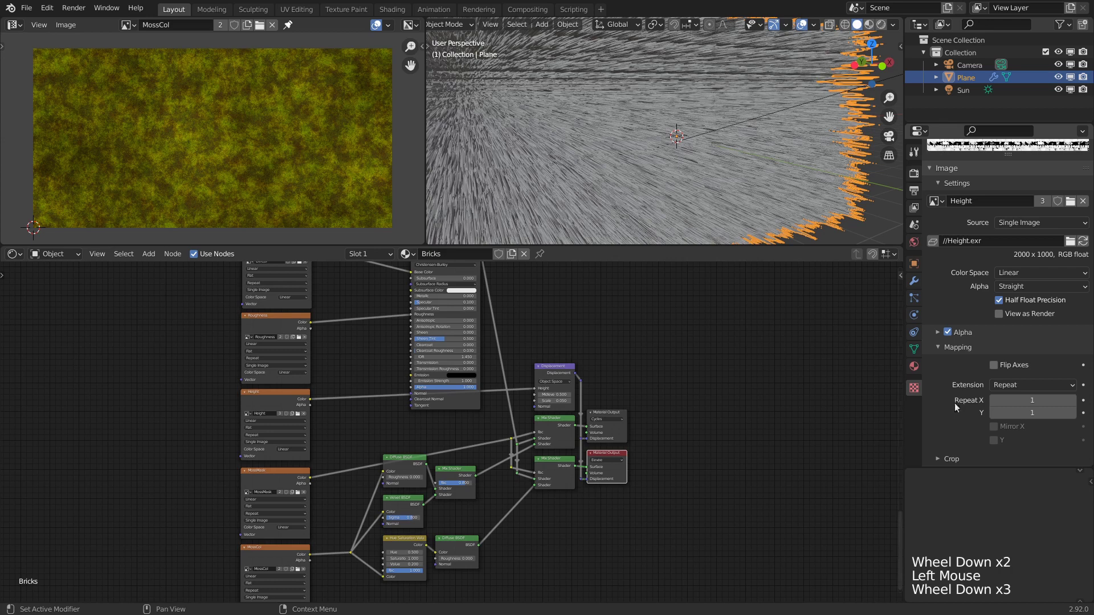
left_click(1026, 388)
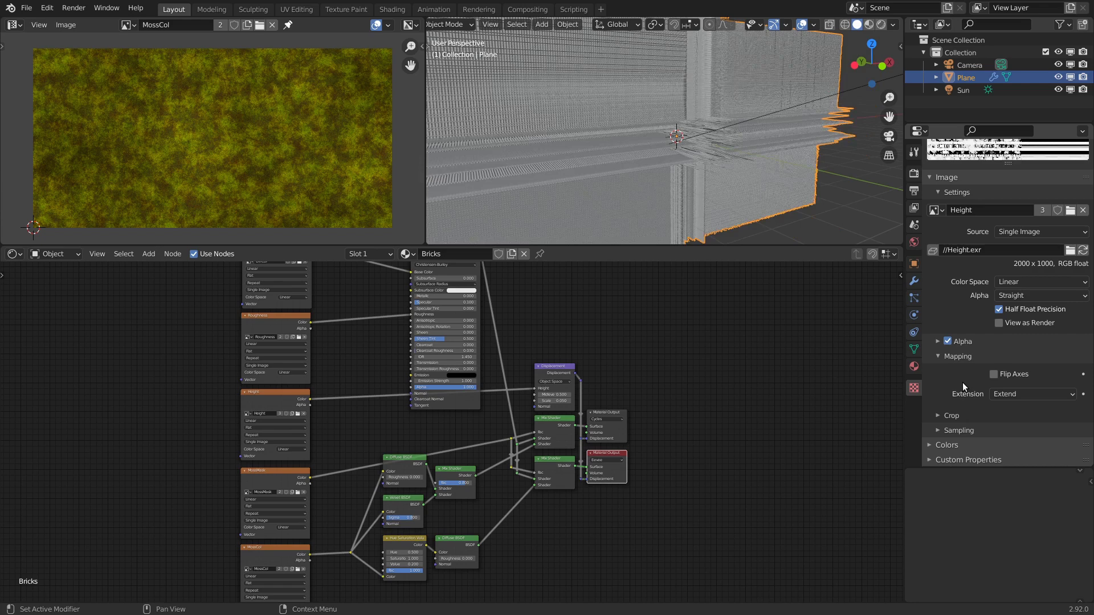
scroll("down", 3)
left_click(933, 450)
scroll("down", 3)
scroll("down", 3)
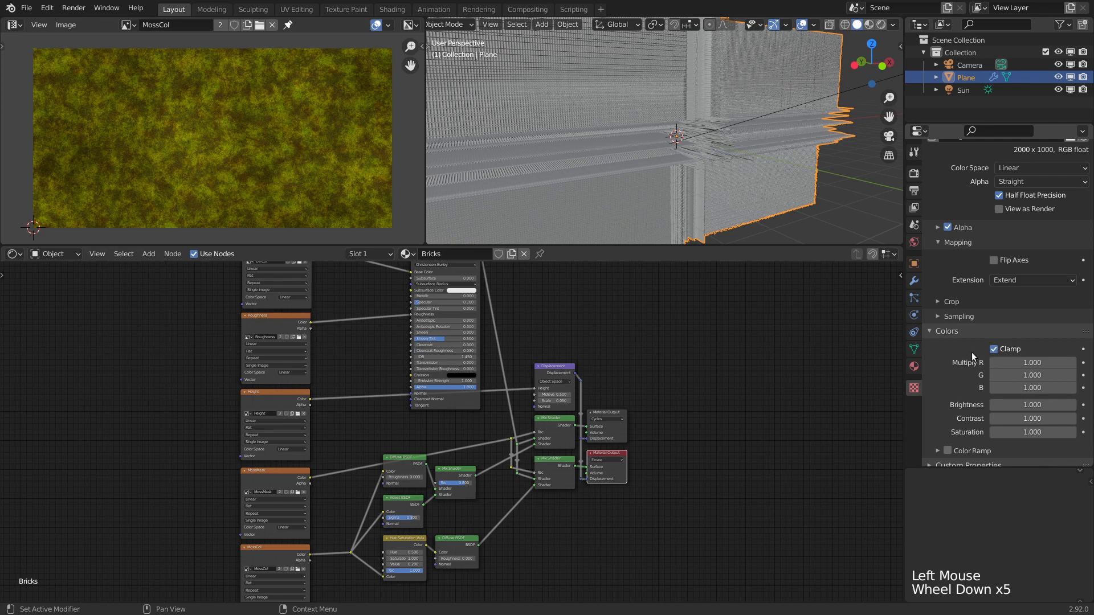
left_click(975, 357)
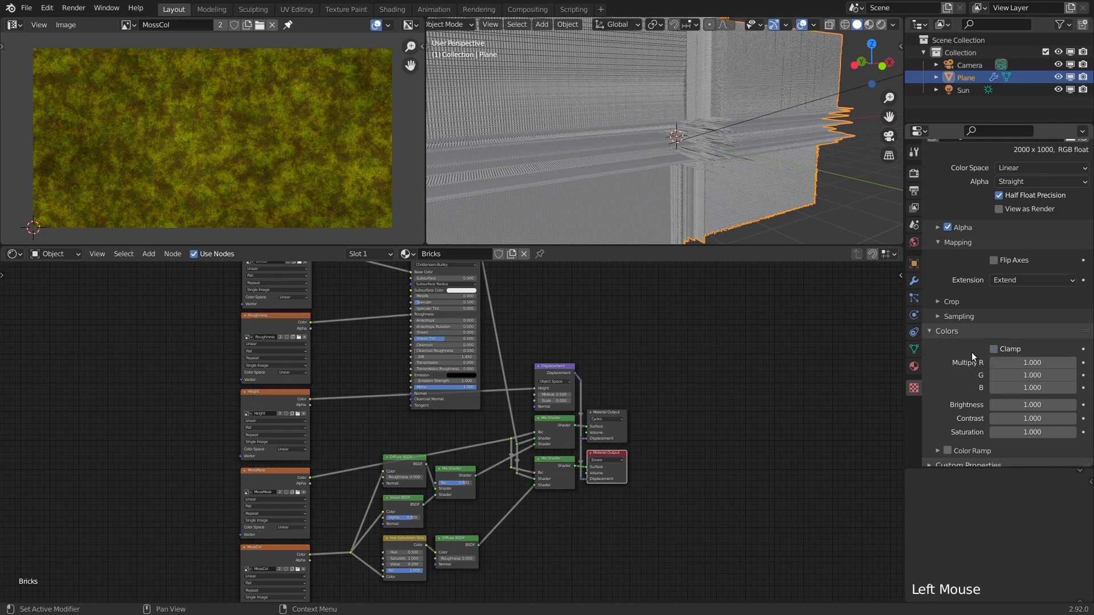
- Map the Displace modifier by UV coordinates and lower its strength to 0.05
left_click(921, 286)
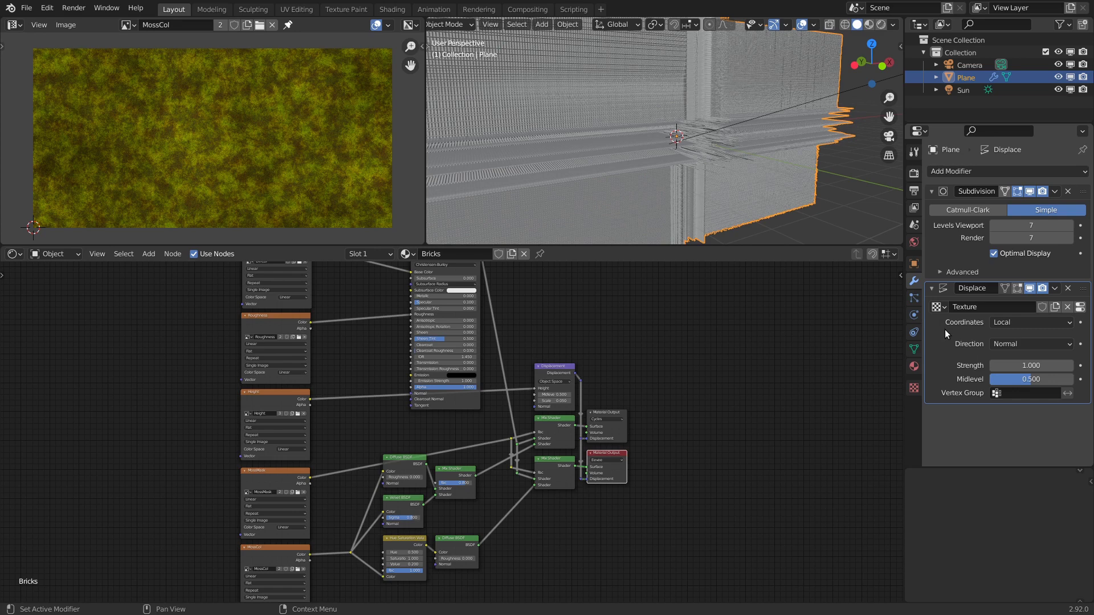
left_click(1012, 326)
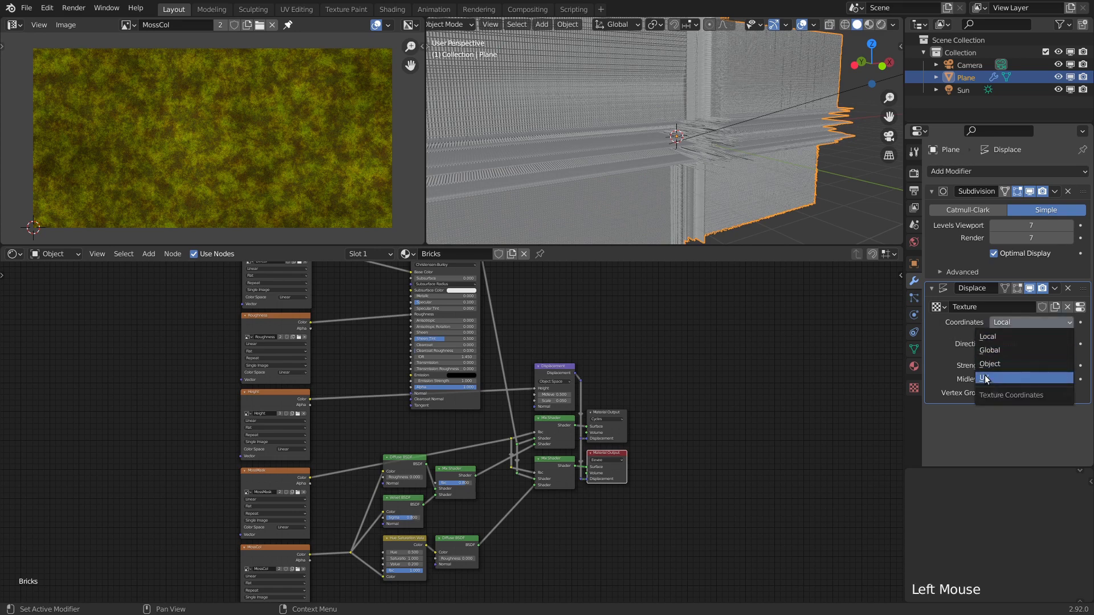
left_click(1029, 342)
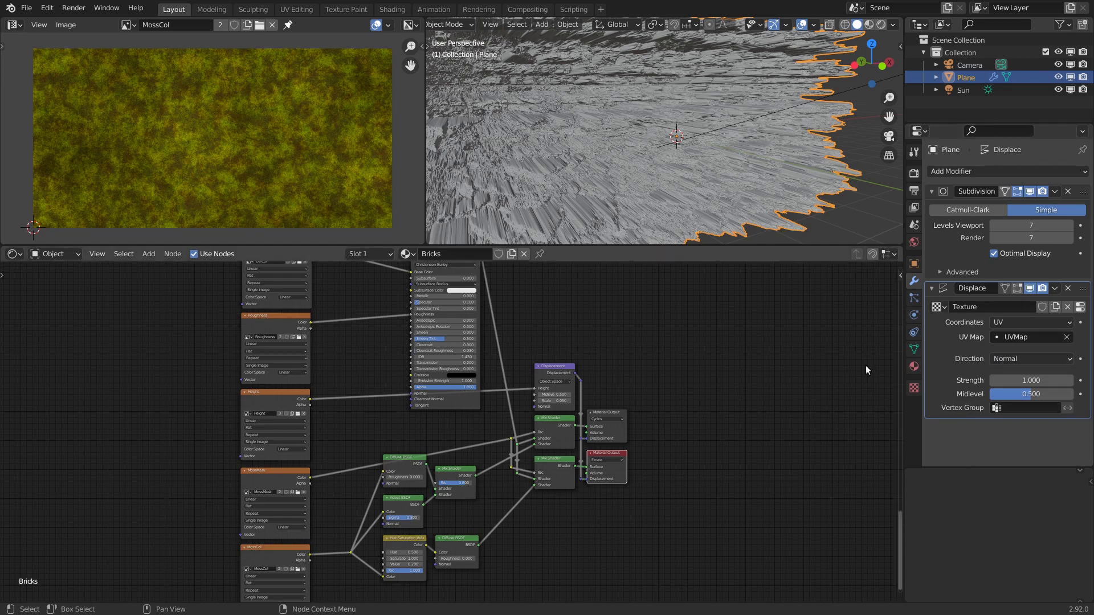
scroll("up", 3)
middle_click(780, 342)
left_click(1026, 379)
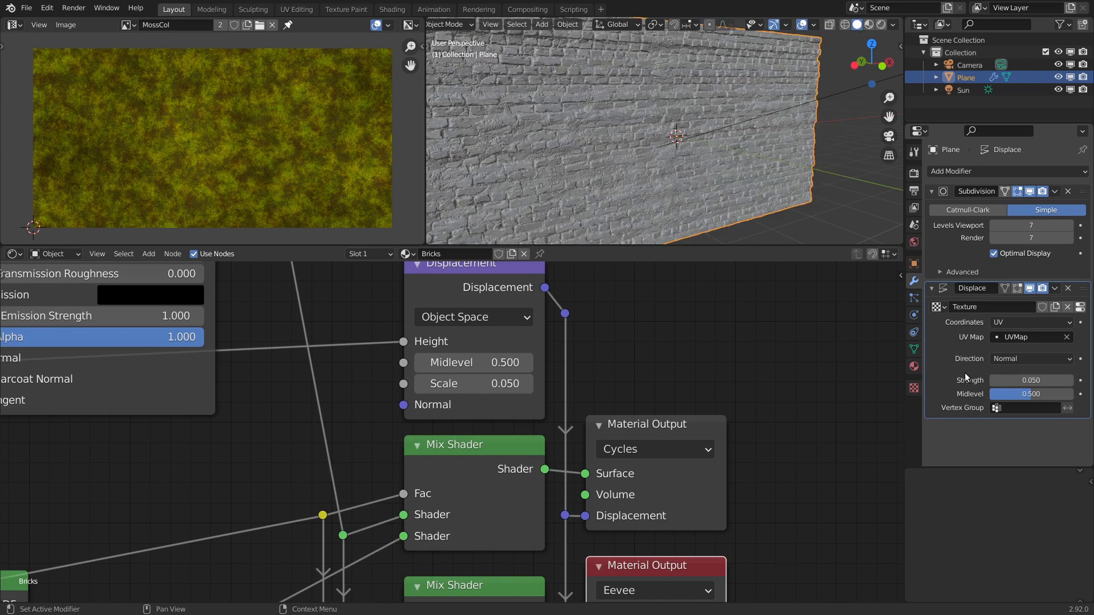
- Orbit around the displaced wall in solid view to inspect the brick relief up close and from afar
scroll("down", 3)
scroll("up", 3)
middle_click(624, 191)
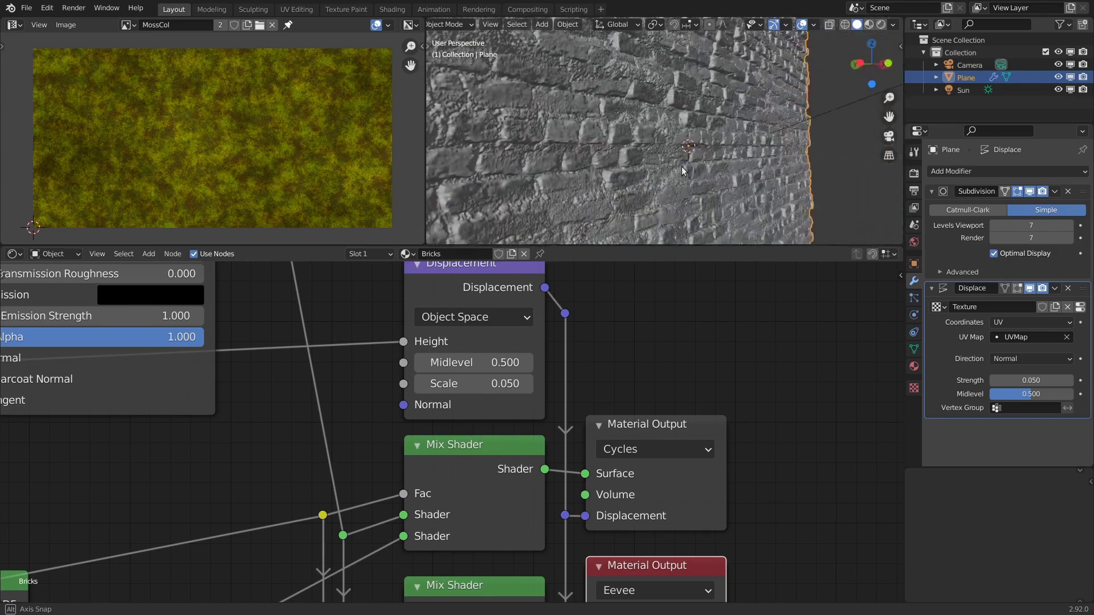
scroll("down", 3)
middle_click(681, 187)
scroll("up", 3)
middle_click(680, 197)
middle_click(657, 170)
scroll("down", 3)
middle_click(640, 197)
scroll("down", 3)
middle_click(698, 202)
scroll("up", 3)
- Show the displaced wall shaded with its material, inspect it close up, and return to the procedural node tree
left_click(871, 31)
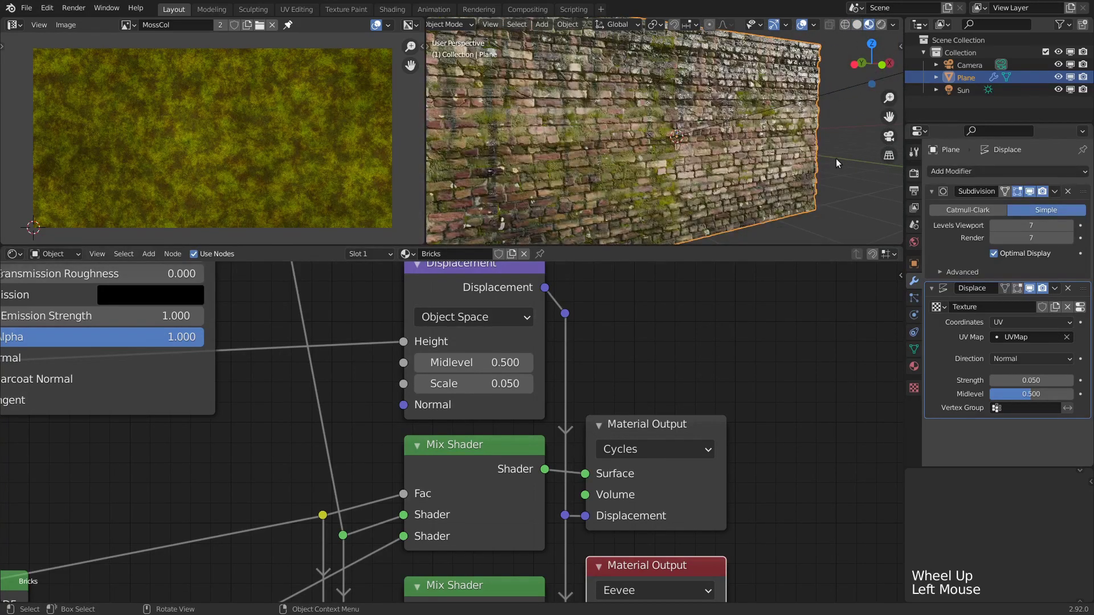
middle_click(691, 198)
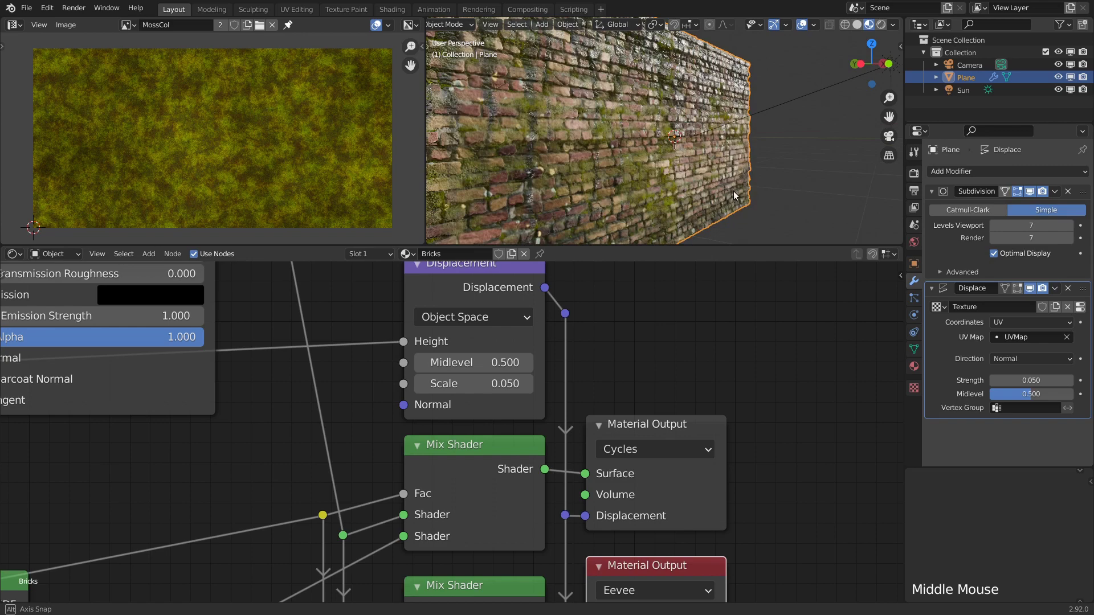
scroll("up", 3)
middle_click(681, 186)
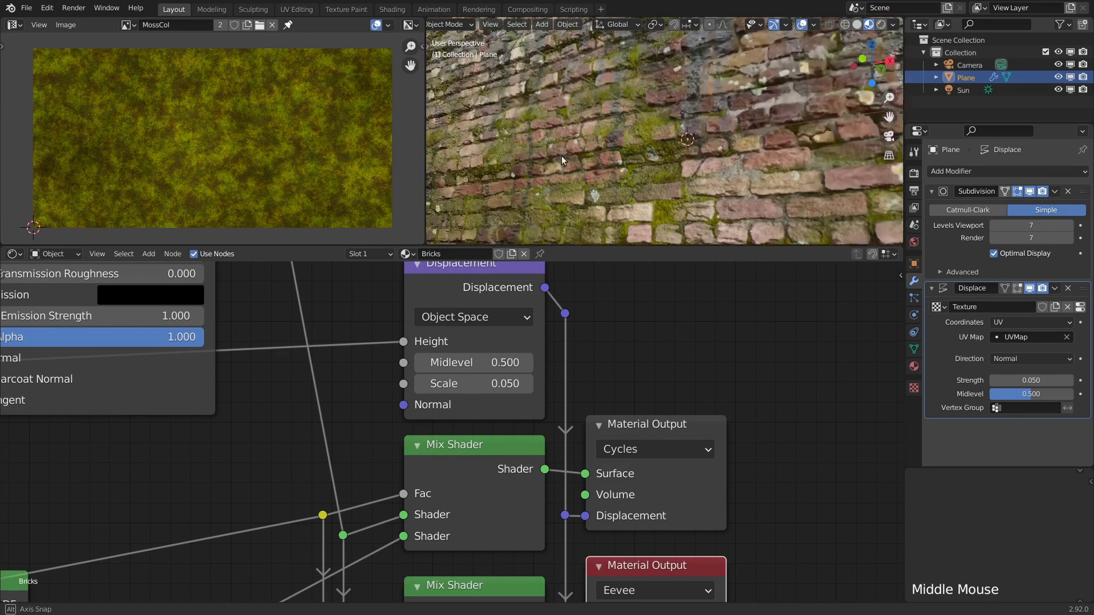
middle_click(540, 198)
scroll("down", 3)
scroll("down", 3)
middle_click(689, 201)
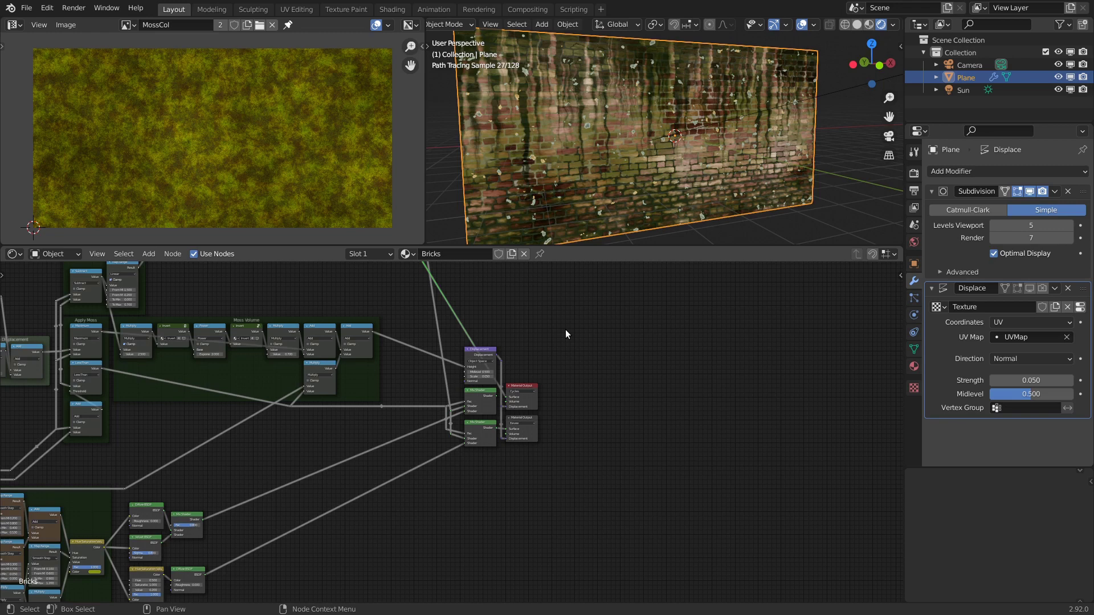
- Preview the moss mask nodes' outputs on the wall and pan toward the Principled BSDF nodes
scroll("down", 3)
middle_click(479, 339)
scroll("up", 3)
left_click(395, 367)
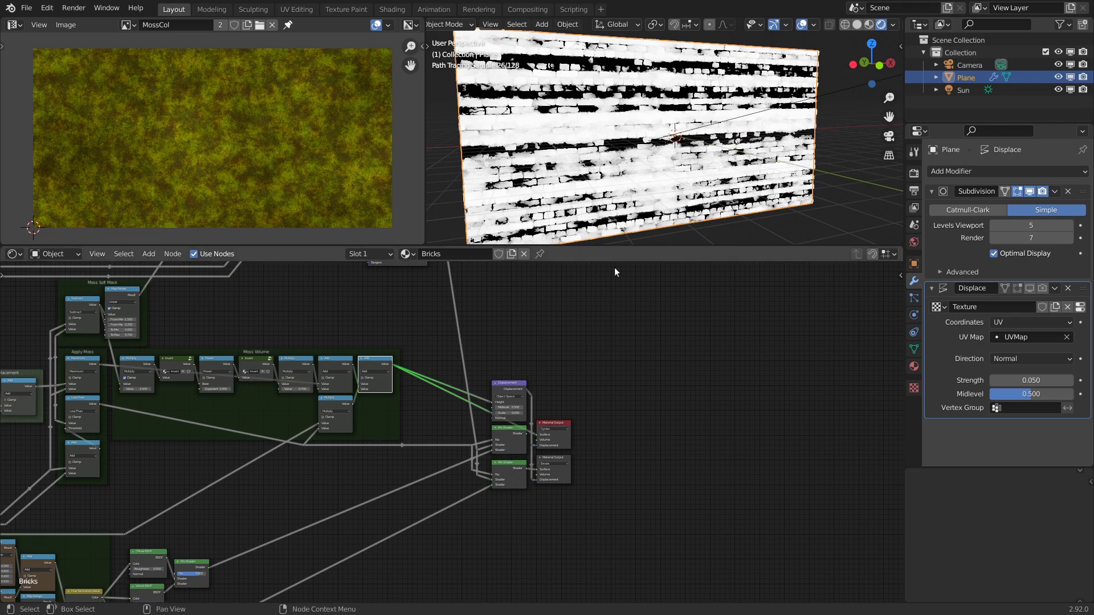
scroll("down", 3)
middle_click(547, 532)
scroll("up", 3)
middle_click(586, 443)
middle_click(402, 413)
scroll("up", 3)
left_click(286, 483)
scroll("down", 3)
middle_click(488, 333)
scroll("up", 3)
- Add a Separate RGB converter node to the Bricks material via Shift+A
key("shift+a")
scroll("up", 3)
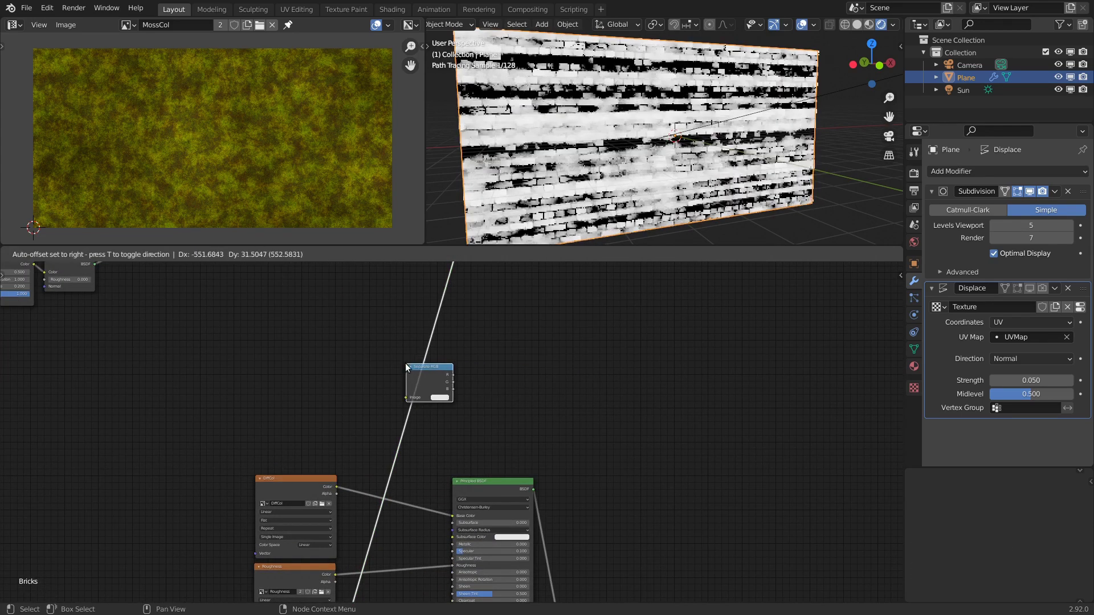
scroll("up", 3)
left_click(429, 361)
scroll("up", 3)
left_click(434, 365)
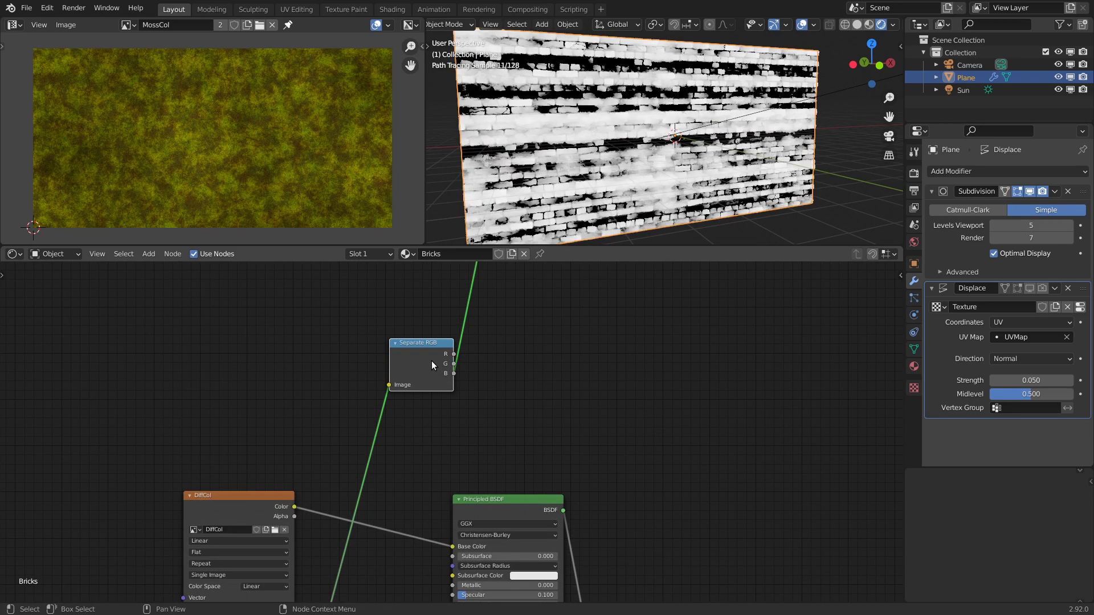
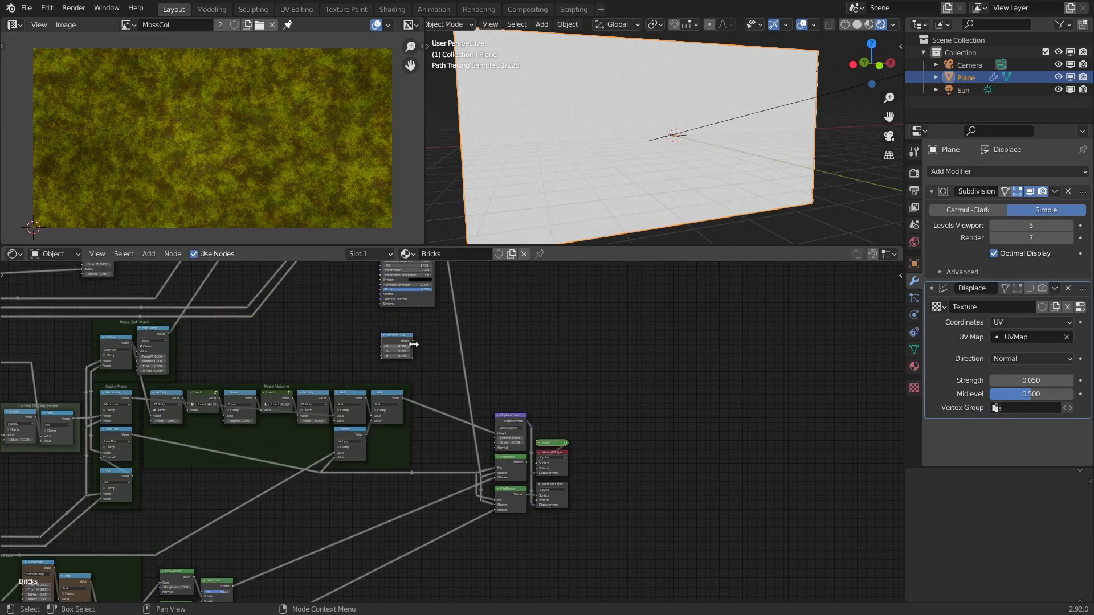
- Place a Combine RGB node by the moss network and wire roughness, height and moss mask into its R, G, B inputs
left_click(415, 345)
left_click(562, 449)
key("x")
scroll("down", 3)
middle_click(322, 315)
scroll("up", 3)
scroll("up", 3)
left_click(119, 366)
middle_click(372, 501)
scroll("up", 3)
left_click(344, 370)
left_click(356, 476)
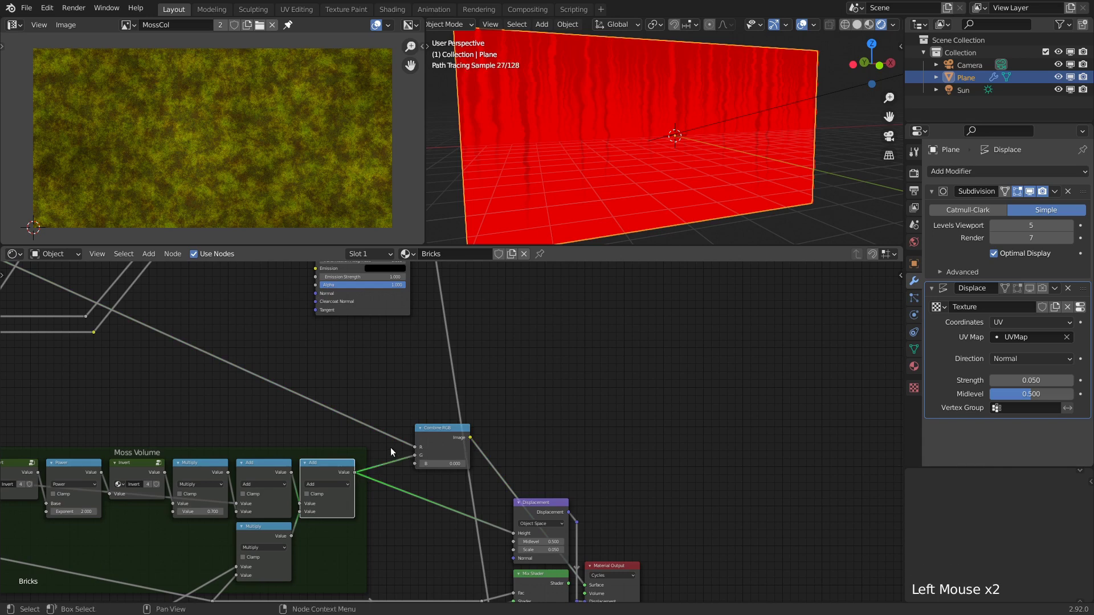
- Preview the combined channels, create a new 32-bit 2000×1000 RoughnessHeightMossmask image and bake into it
scroll("down", 3)
middle_click(418, 507)
scroll("up", 3)
left_click(211, 486)
left_click(79, 26)
key("s")
key("s")
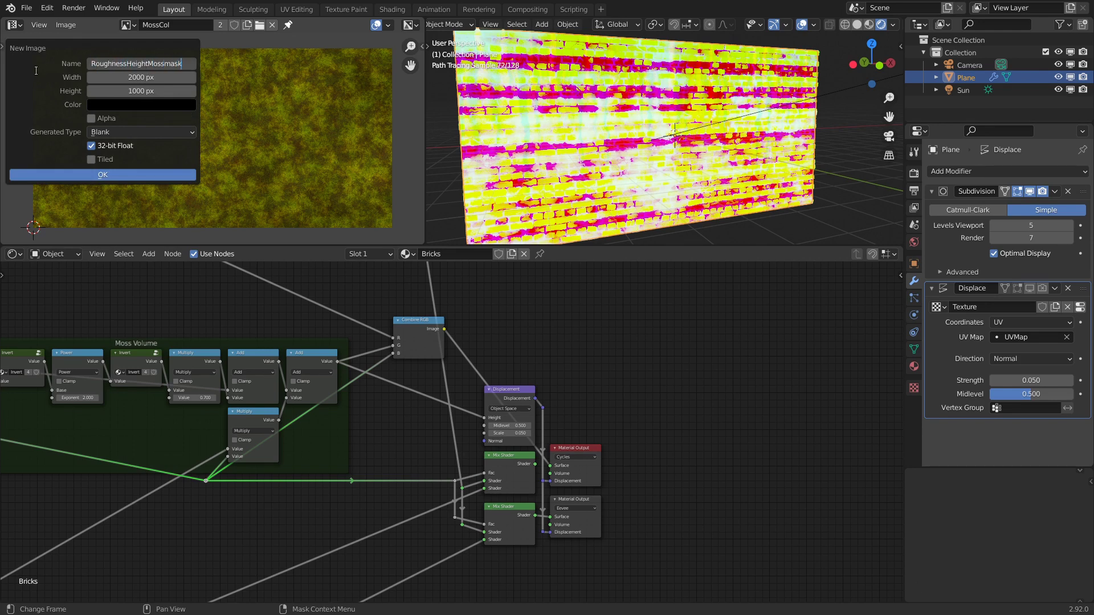
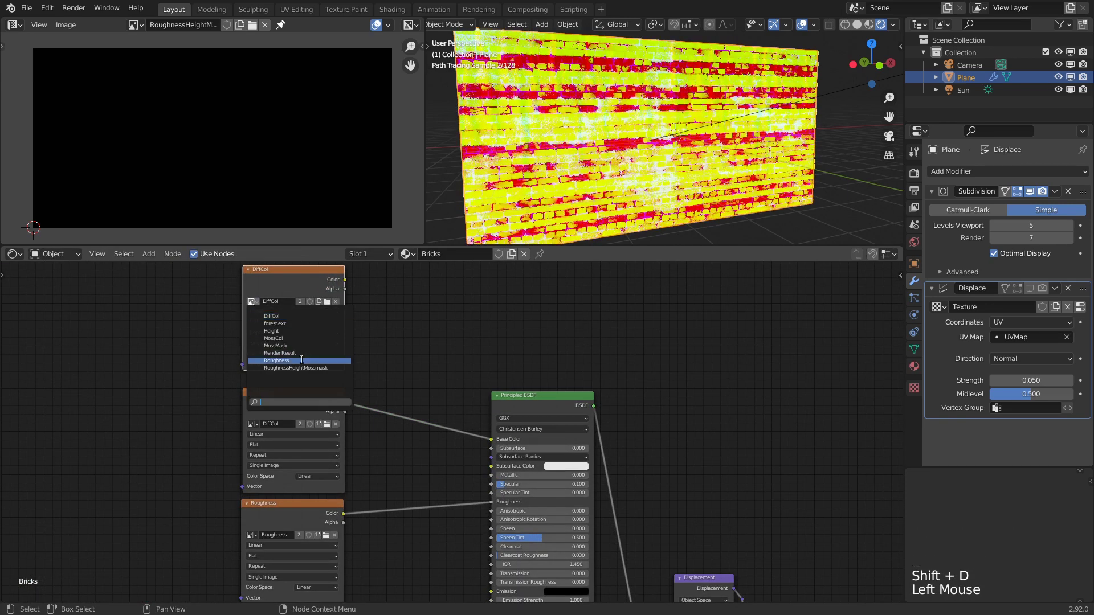
middle_click(456, 306)
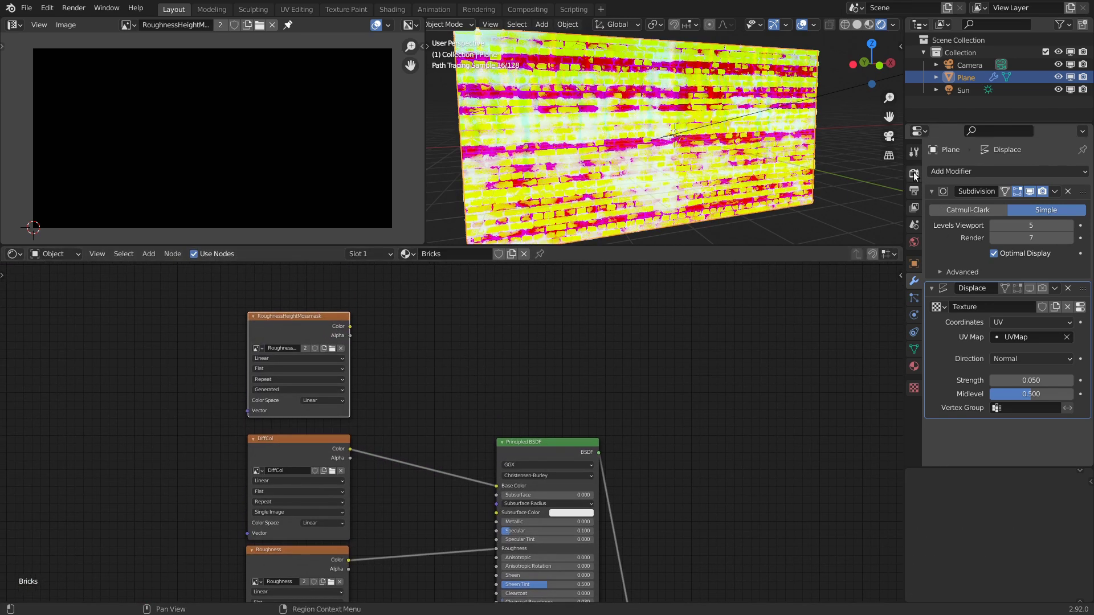
scroll("down", 3)
left_click(1030, 299)
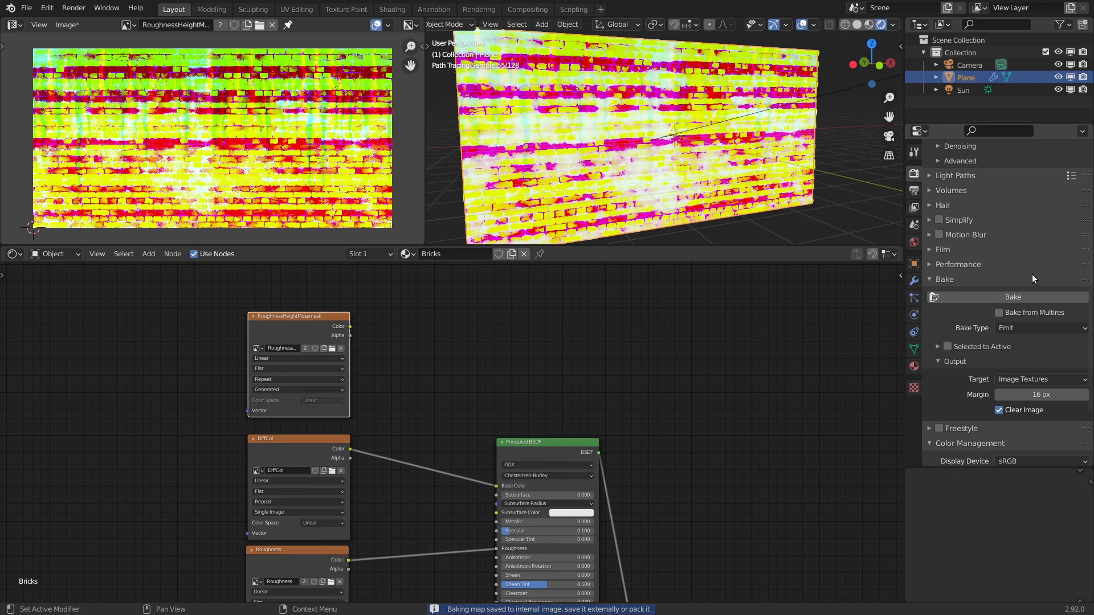
- Add a Separate RGB node beside the baked RoughnessHeightMossmask image and preview one of its channels on the wall
key("shift+a")
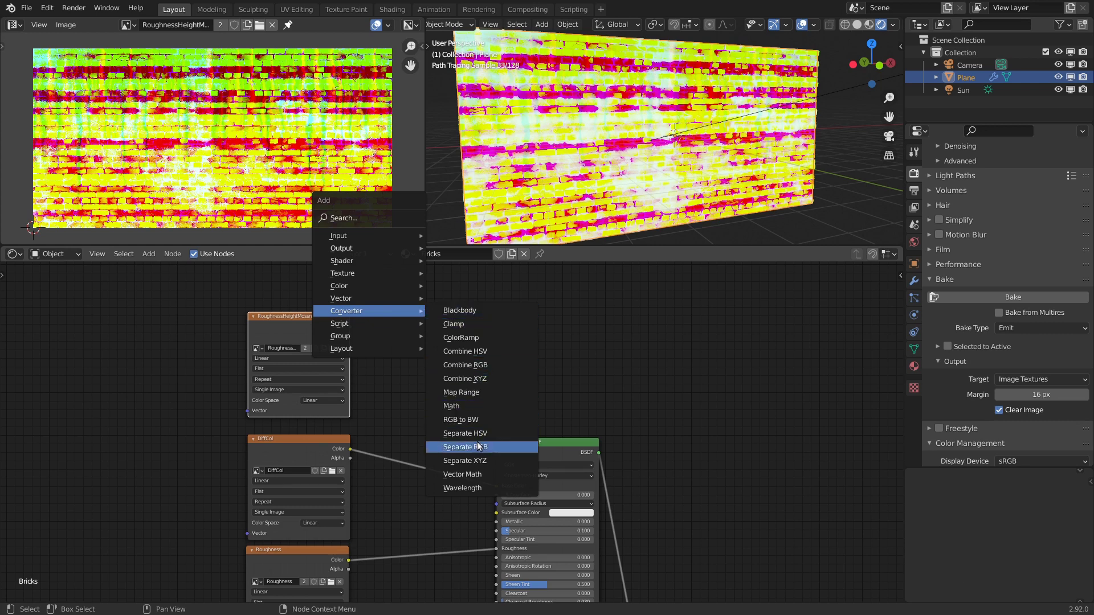
left_click(351, 331)
left_click(421, 323)
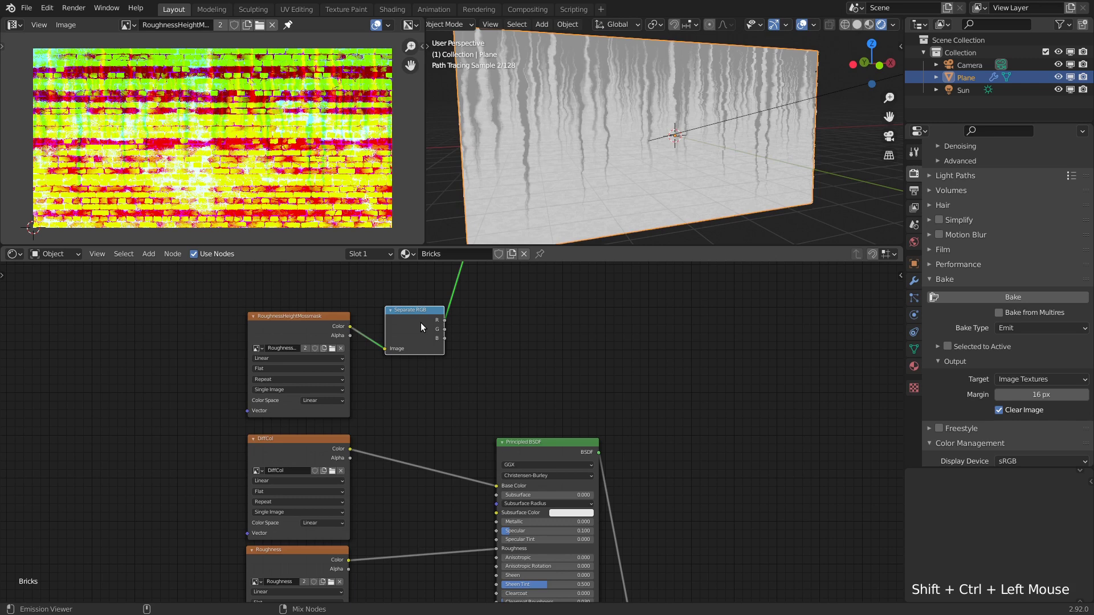
left_click(423, 327)
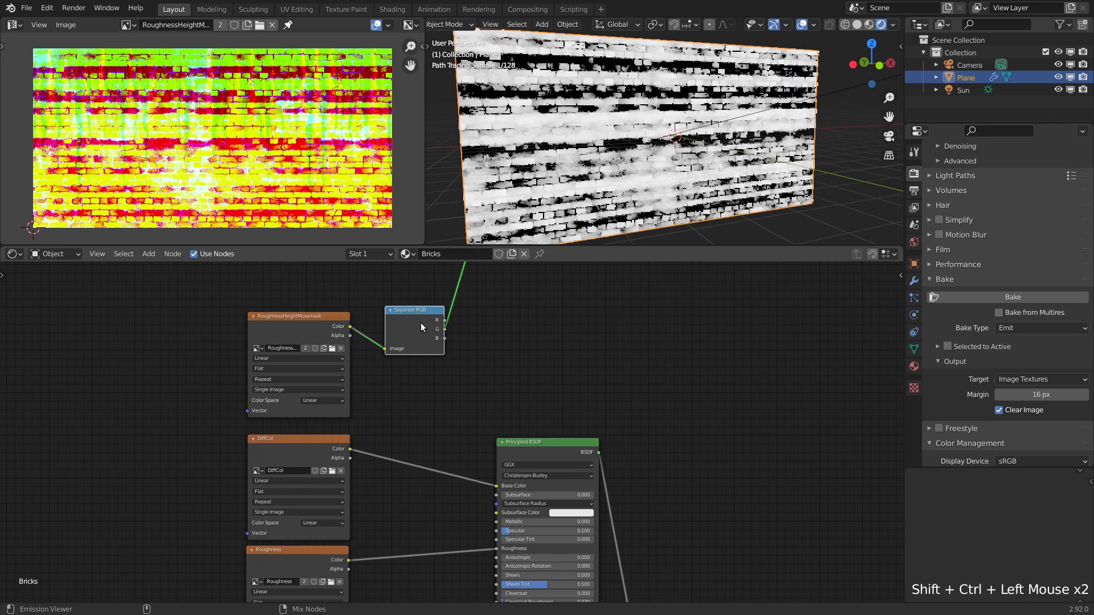
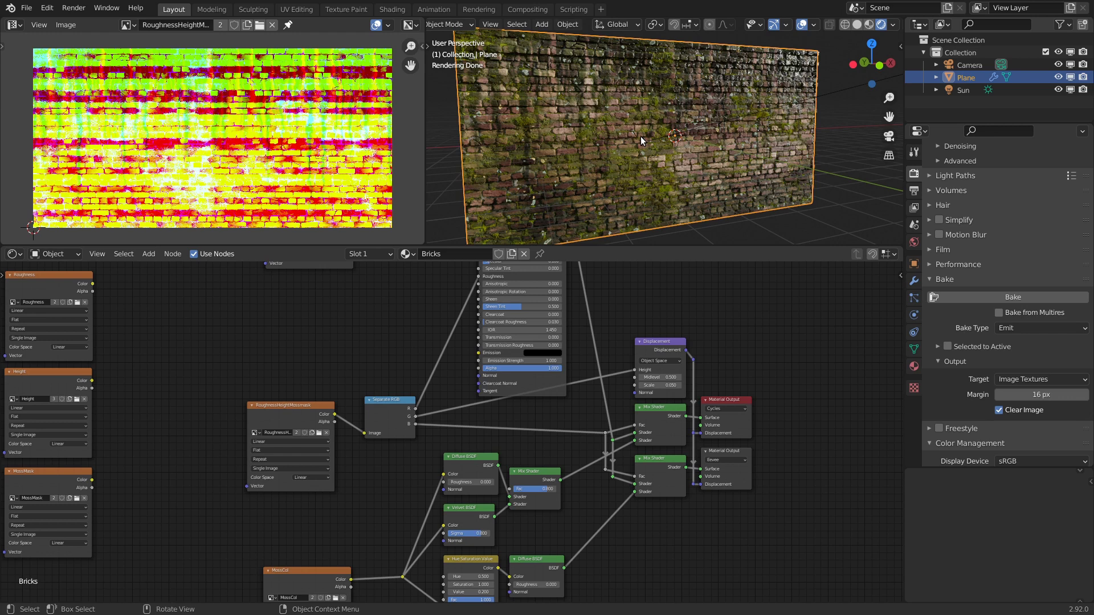
- In Edit Mode, add a second UV map UVMap.001 to the plane's mesh data and make it the active render UV map
scroll("up", 3)
scroll("up", 3)
middle_click(683, 170)
scroll("up", 3)
scroll("up", 3)
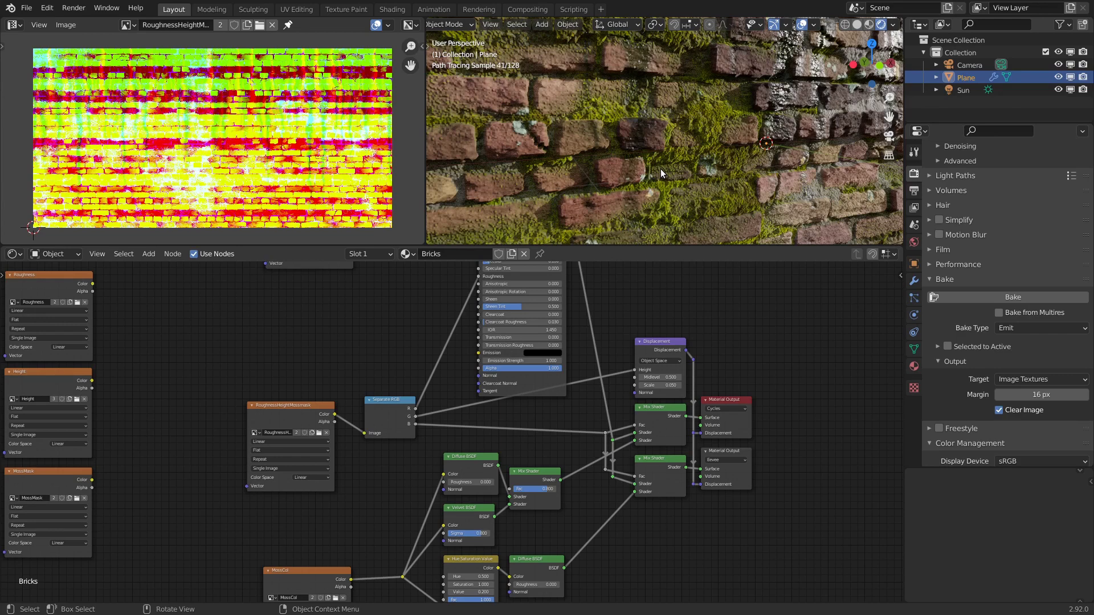
scroll("down", 3)
middle_click(684, 163)
key("Tab")
left_click(919, 350)
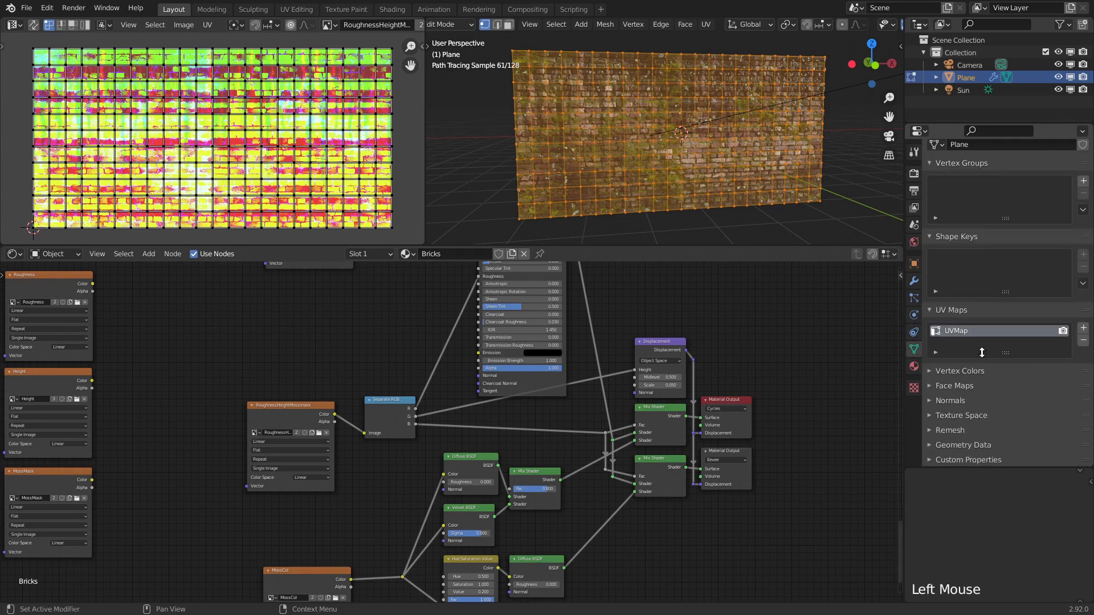
left_click(1089, 332)
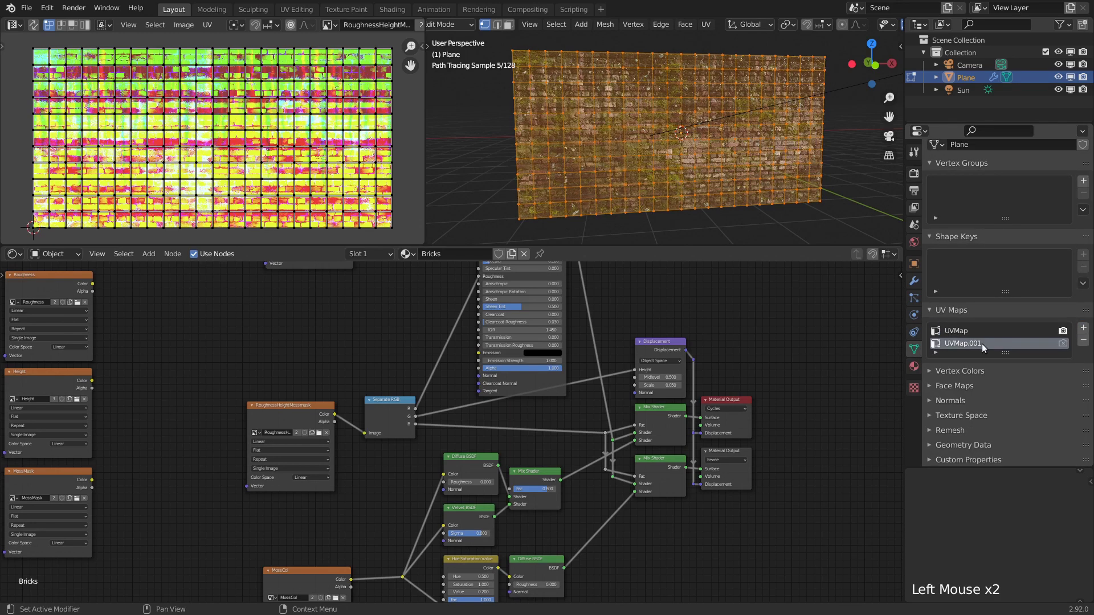
left_click(1070, 348)
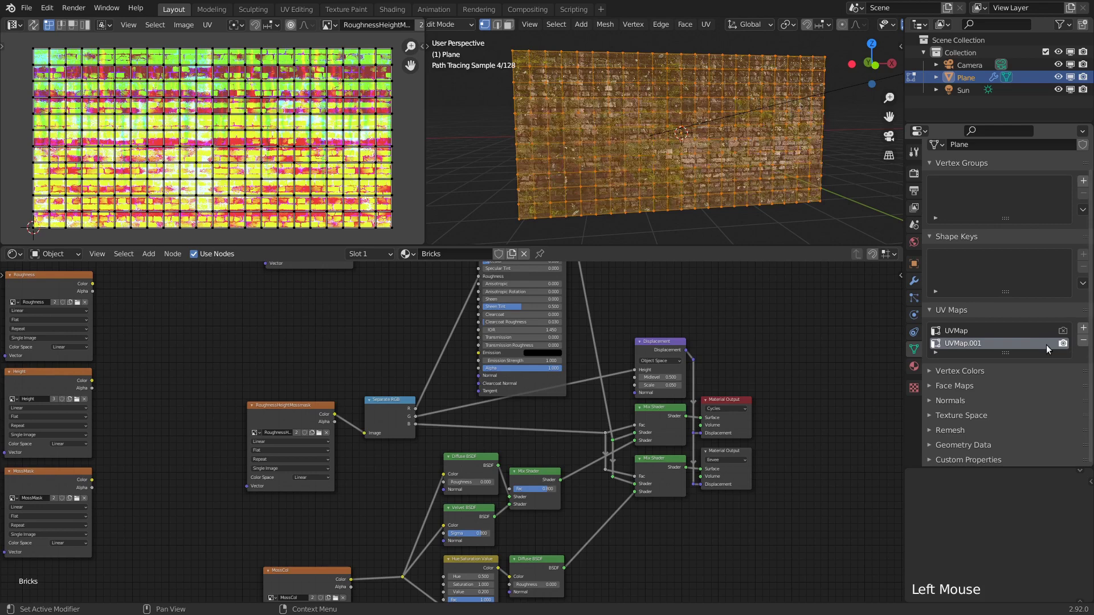
- Select all UV faces and scale the new UV layout up by 4 for densely tiled close-up detail
scroll("down", 3)
key("a")
scroll("down", 3)
key("s")
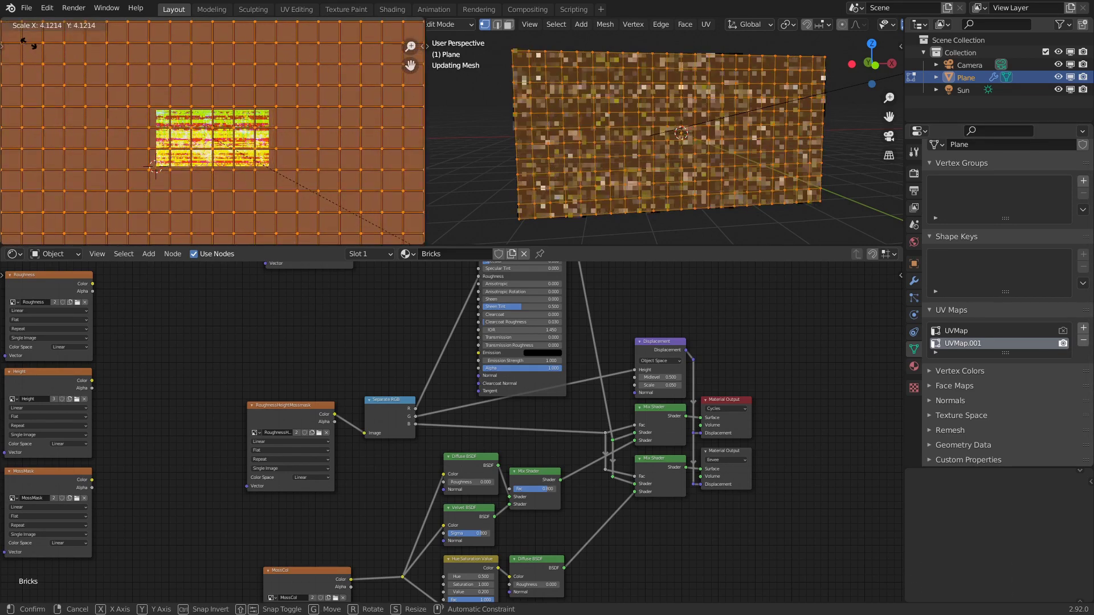
key("Tab")
scroll("up", 3)
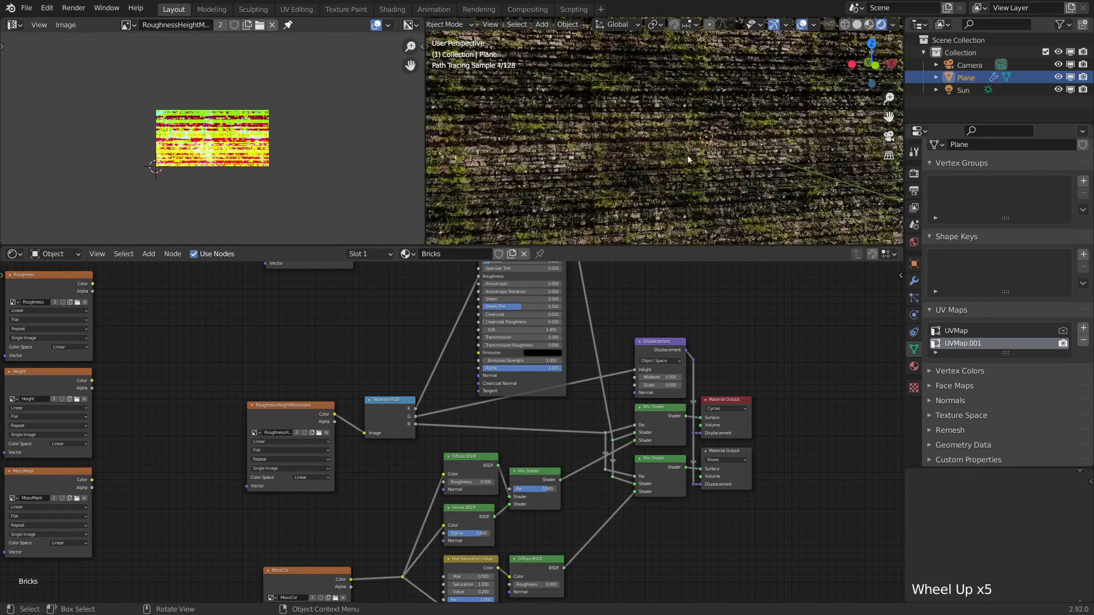
- Assign the DiffColDetail and MossColorDetail images in the Image Texture nodes for the close-up bakes
double_click(416, 299)
middle_click(417, 298)
scroll("down", 3)
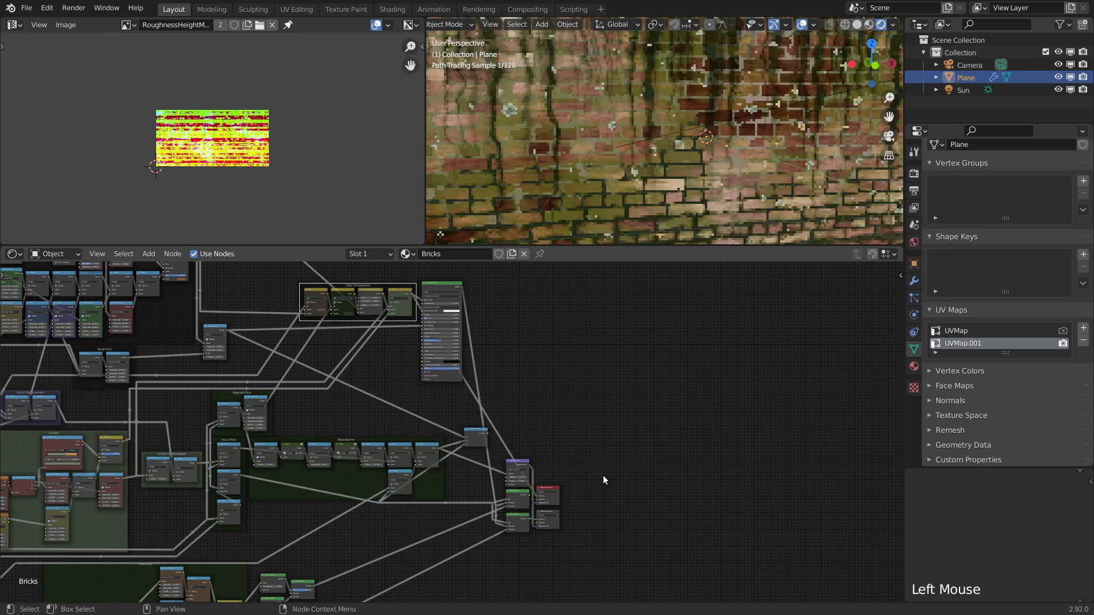
scroll("down", 3)
left_click(132, 27)
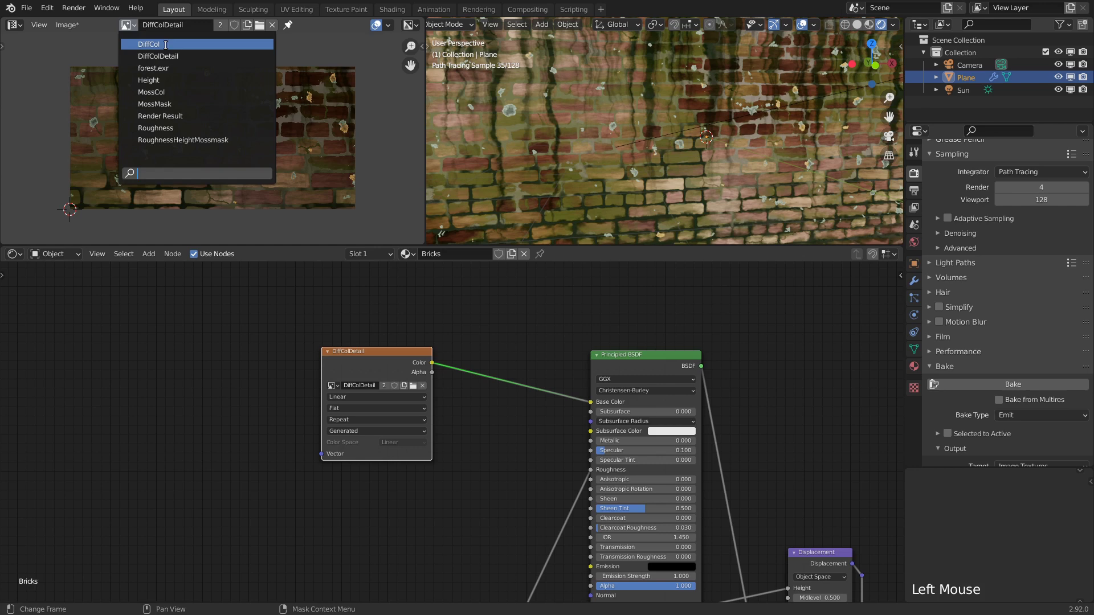
left_click(147, 31)
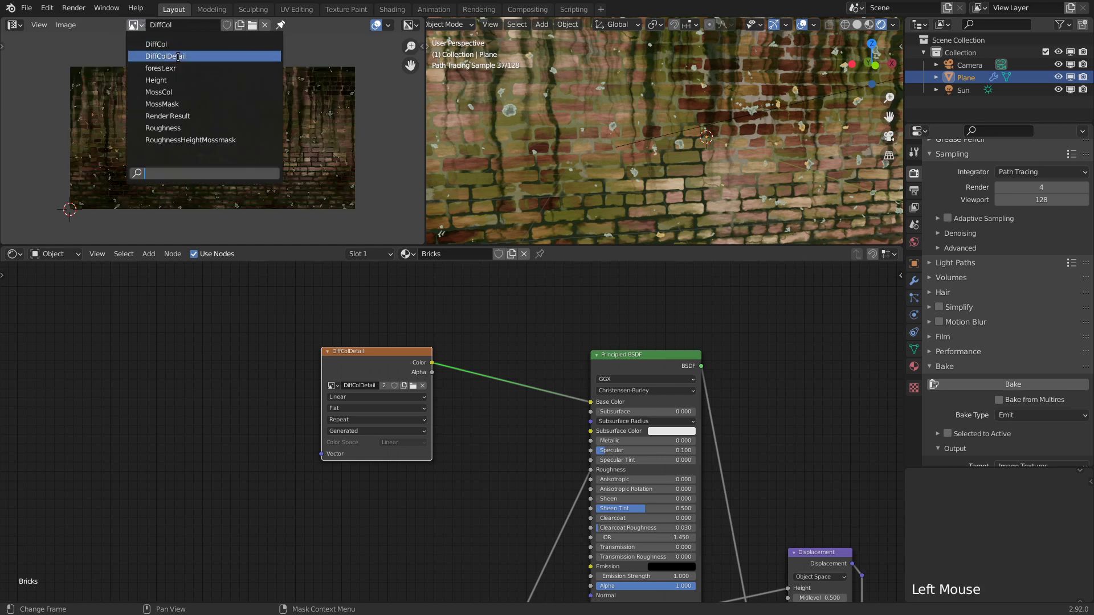
- Look over the finished moss-covered wall and both material setups, then maximize the 3D viewport with Ctrl+Space
scroll("up", 3)
middle_click(768, 181)
scroll("down", 3)
middle_click(705, 502)
scroll("up", 3)
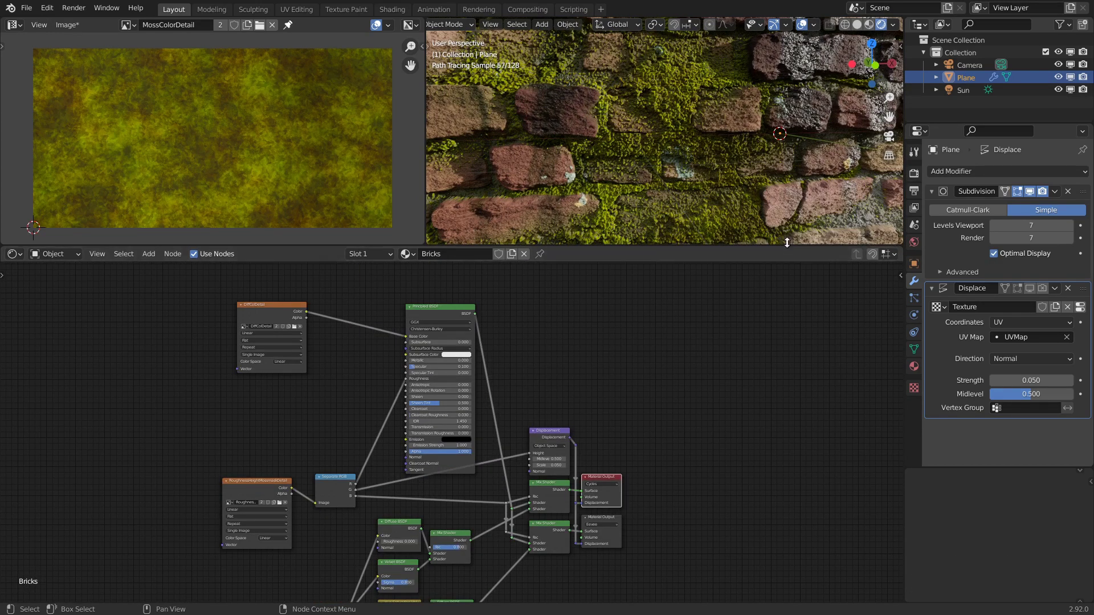
scroll("down", 3)
scroll("down", 3)
middle_click(669, 342)
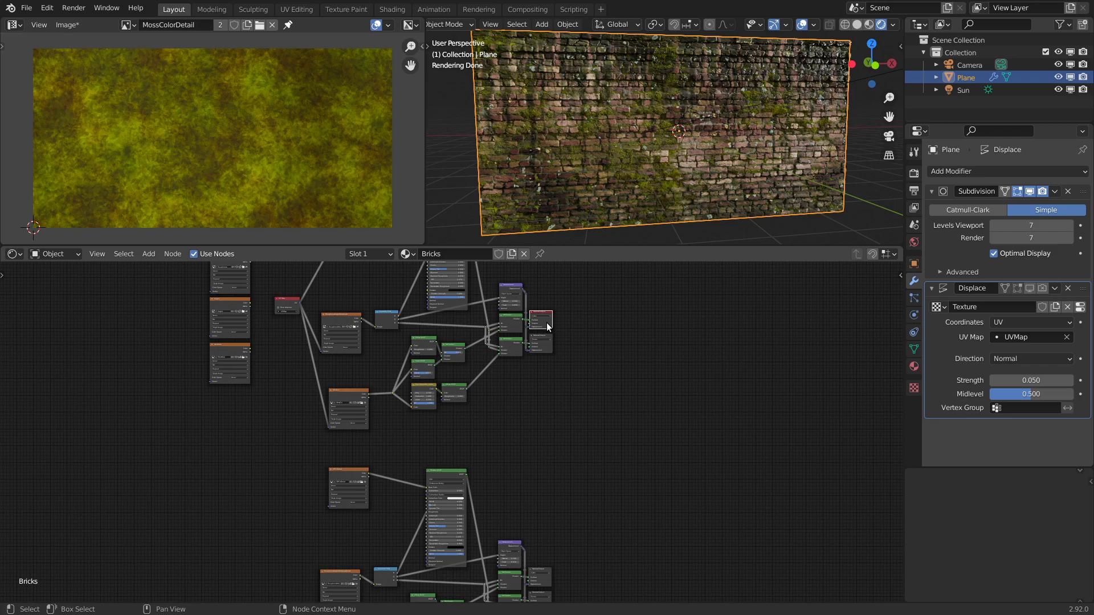
key("ctrl+space")
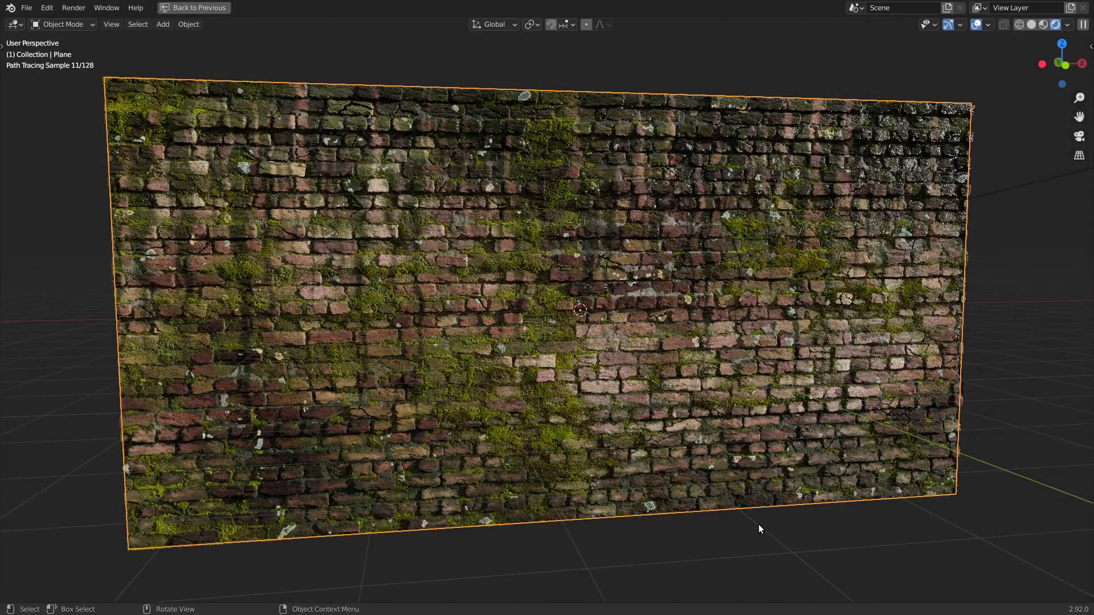